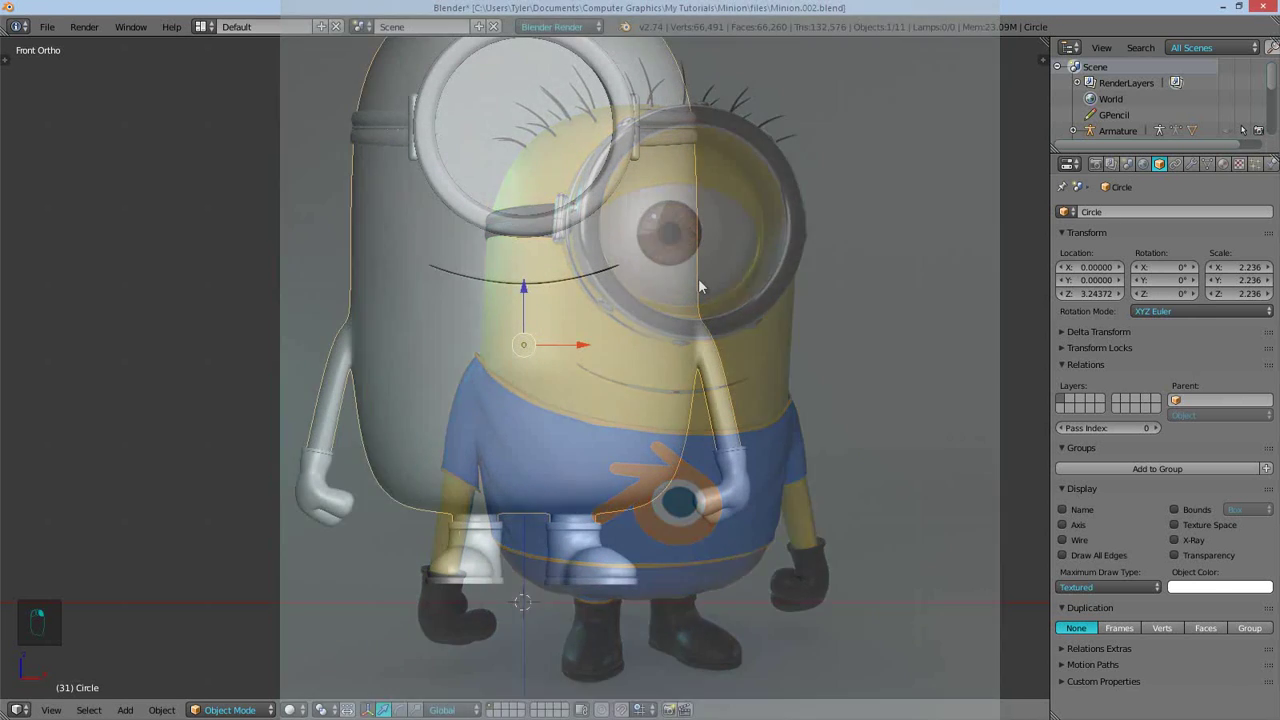
Edit the overalls mesh and slide the strap vertices along their edges to follow the body
{"action": "key", "text": "Tab"}
{"action": "key", "text": "a"}
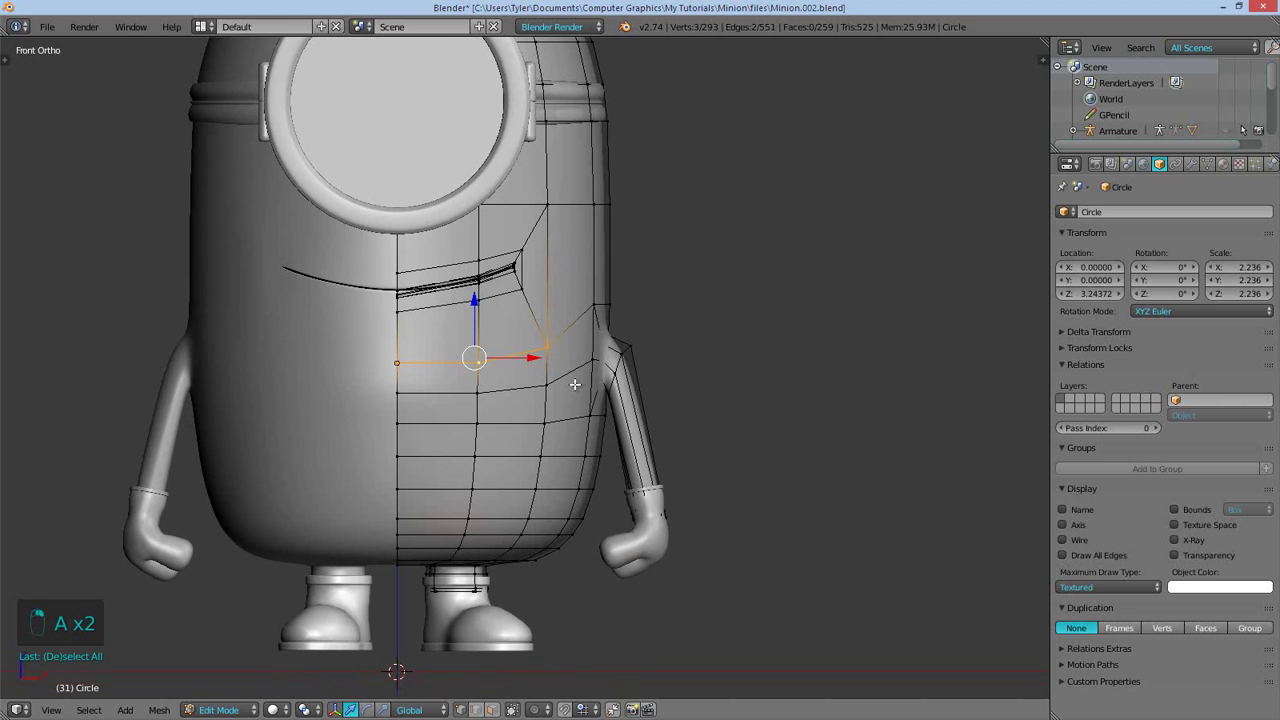
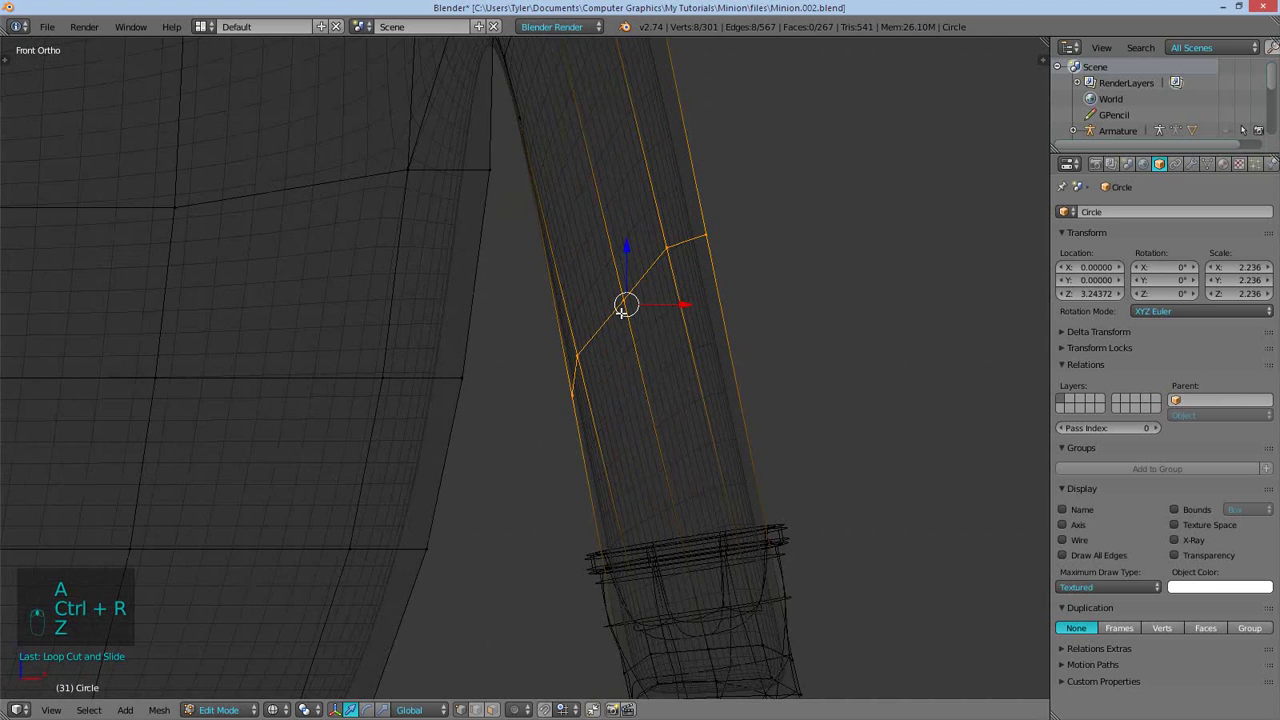
{"action": "key", "text": "g"}
{"action": "key", "text": "a"}
{"action": "key", "text": "c"}
{"action": "key", "text": "g"}
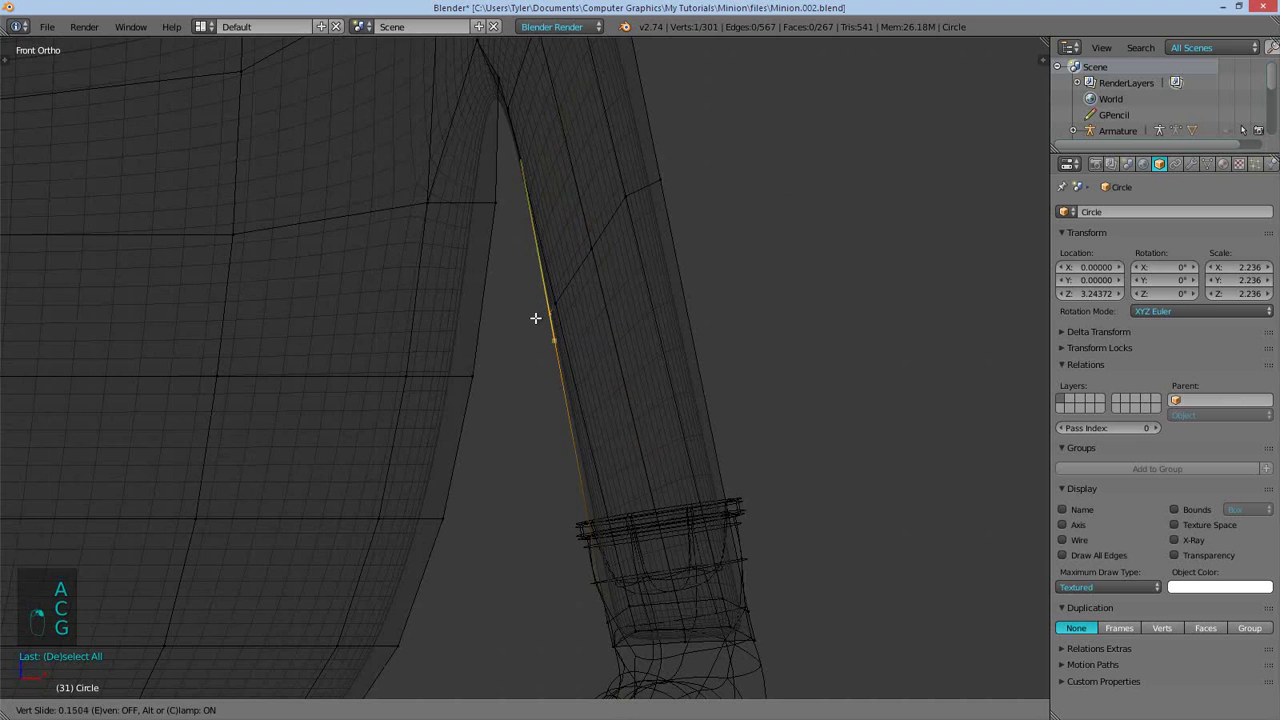
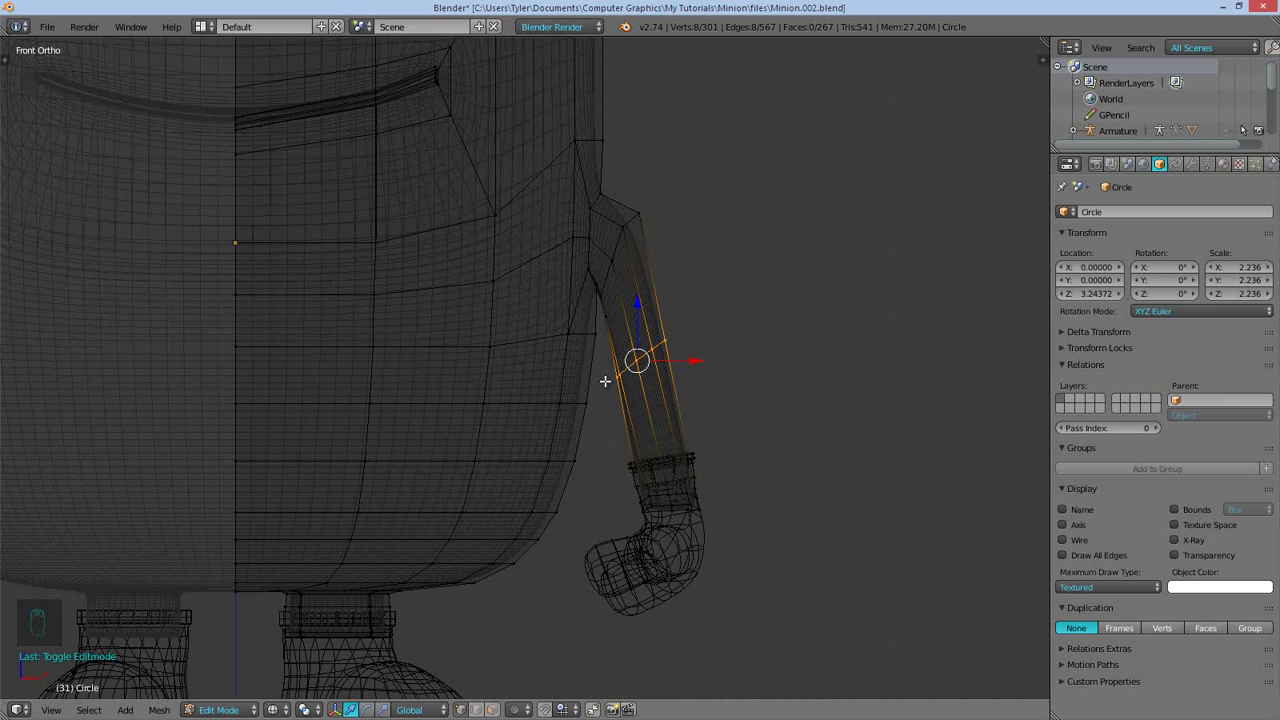
Grow the selection to the waist face band around the strap junction and duplicate it (52 faces)
{"action": "key", "text": "ctrl+KP_Add"}
{"action": "key", "text": "ctrl+KP_Add"}
{"action": "key", "text": "z"}
{"action": "key", "text": "ctrl+KP_Add"}
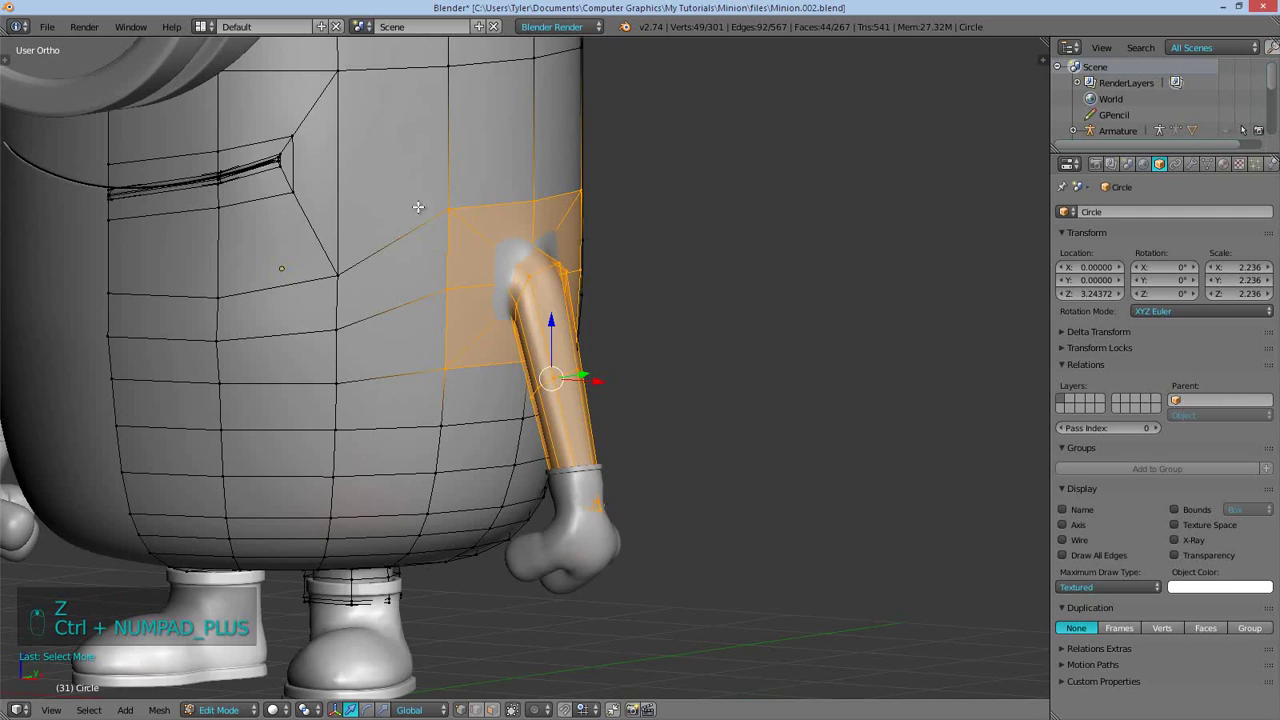
{"action": "key", "text": "z"}
{"action": "key", "text": "c"}
{"action": "key", "text": "z"}
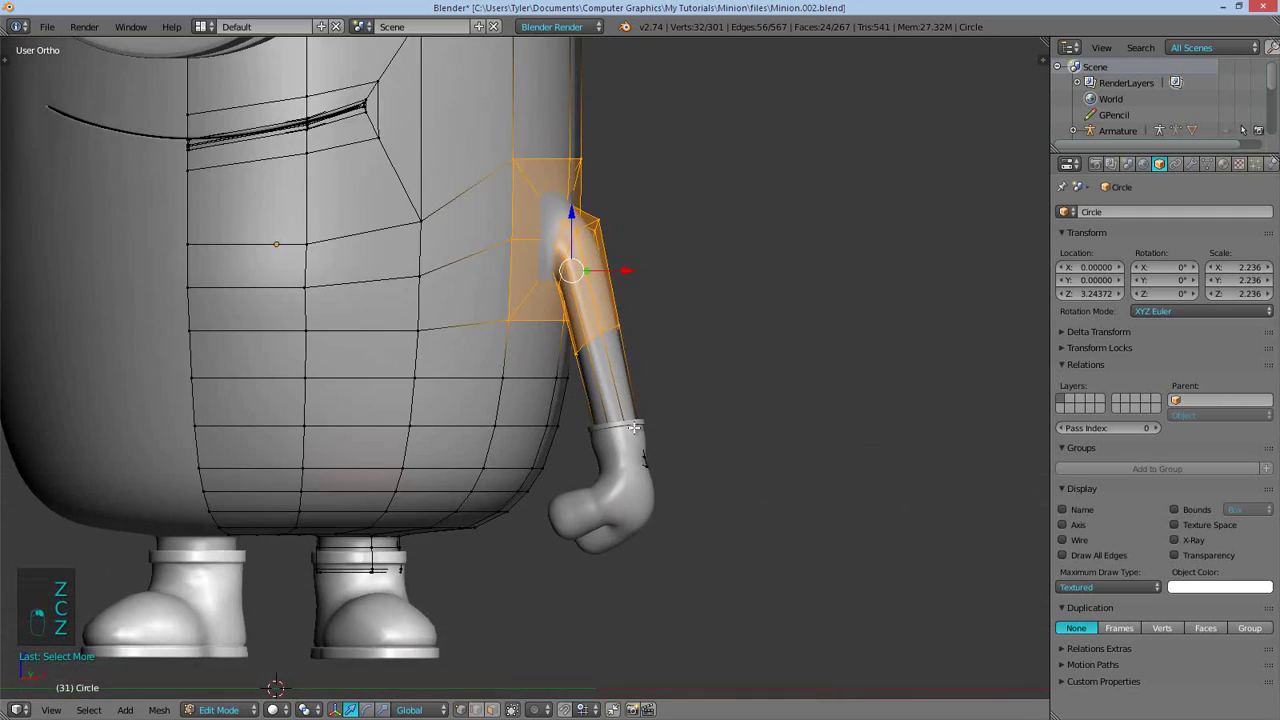
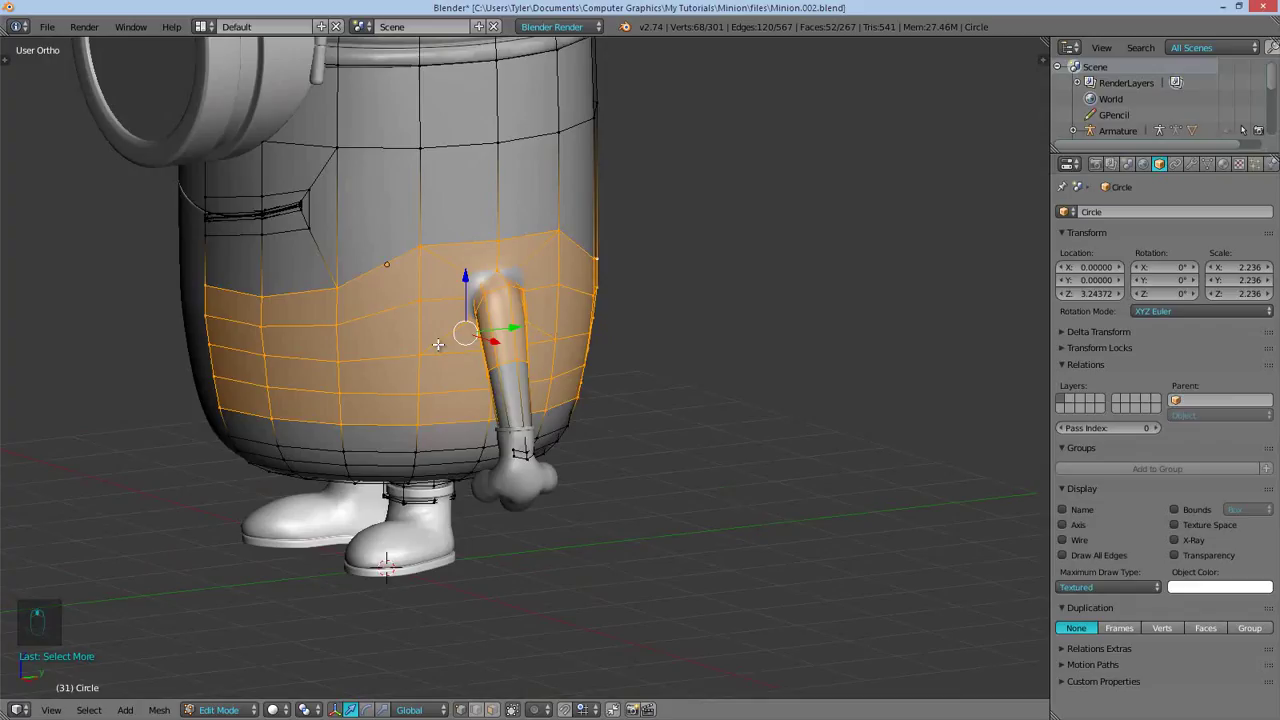
{"action": "key", "text": "shift+d"}
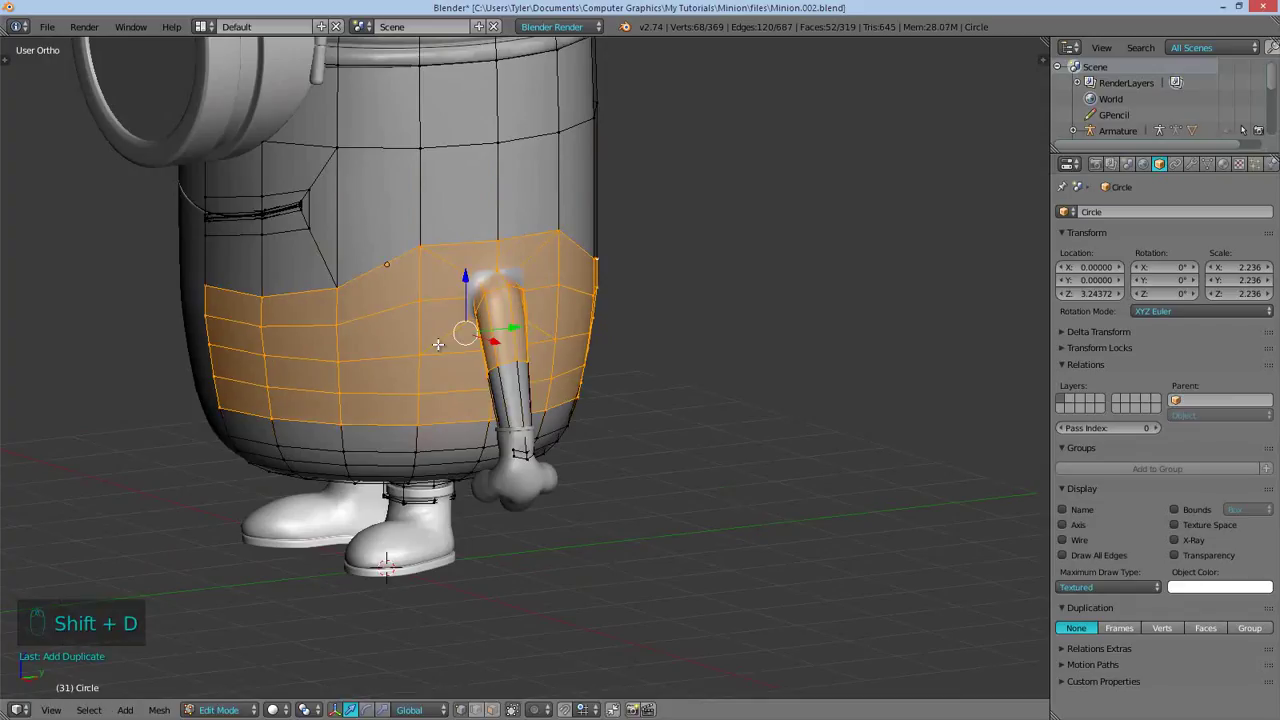
Separate the duplicated band into its own object, Circle.005, and select its top edge vertices
{"action": "key", "text": "p"}
{"action": "key", "text": "Tab"}
{"action": "key", "text": "Tab"}
{"action": "key", "text": "z"}
{"action": "key", "text": "z"}
{"action": "key", "text": "z"}
{"action": "key", "text": "c"}
{"action": "key", "text": "c"}
{"action": "key", "text": "z"}
Move the band's front top-edge vertices vertically to start a smooth waistline curve
{"action": "key", "text": "g"}
{"action": "key", "text": "z"}
{"action": "key", "text": "z"}
{"action": "key", "text": "z"}
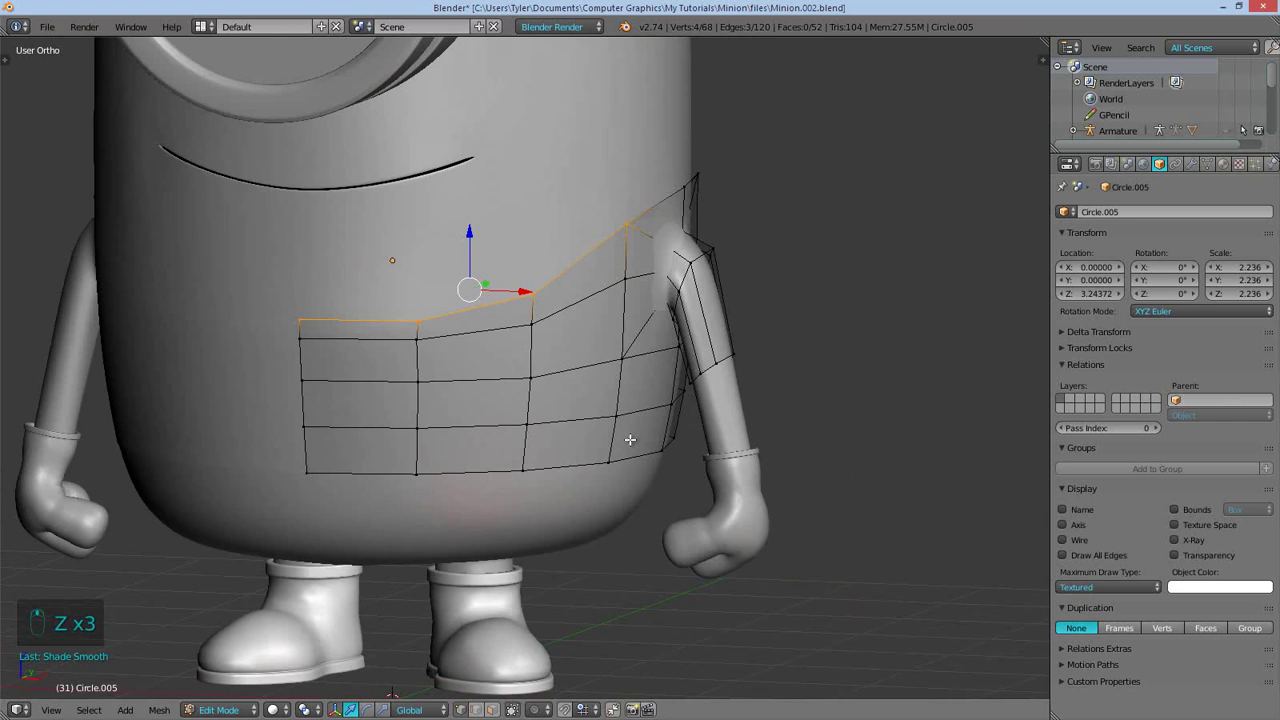
{"action": "key", "text": "g"}
{"action": "key", "text": "ctrl+z"}
{"action": "key", "text": "ctrl+z"}
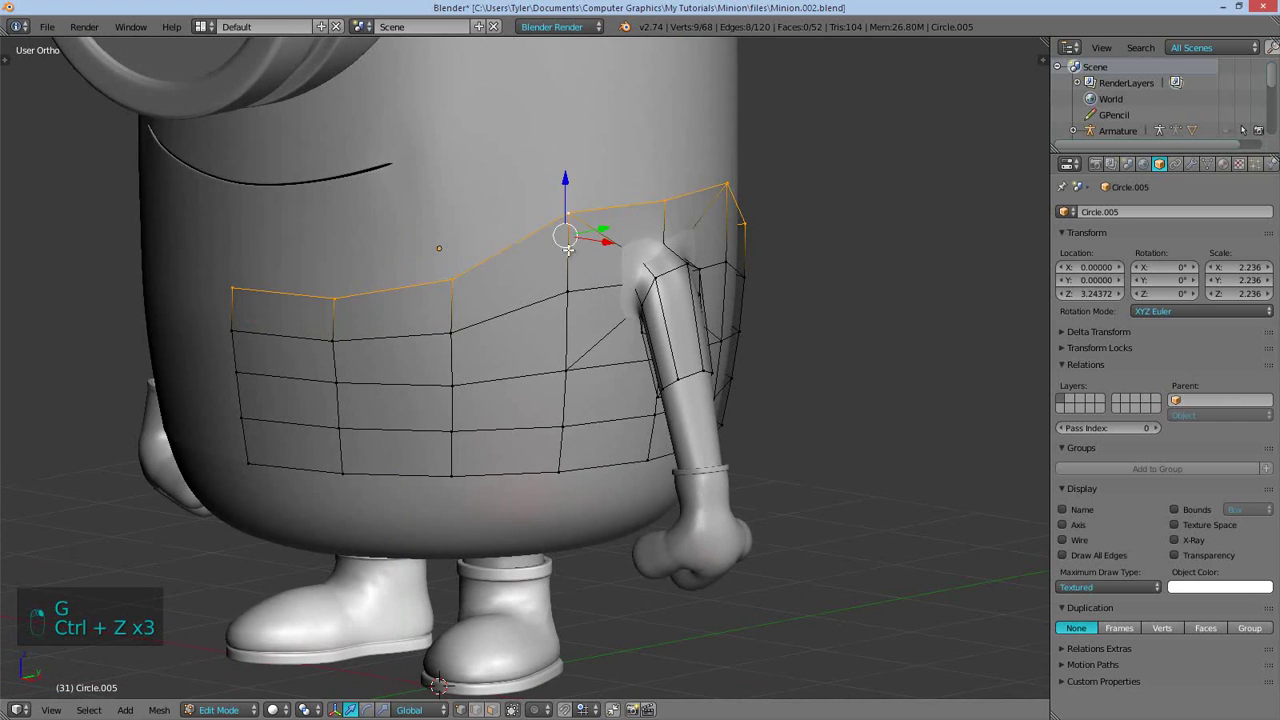
{"action": "key", "text": "g"}
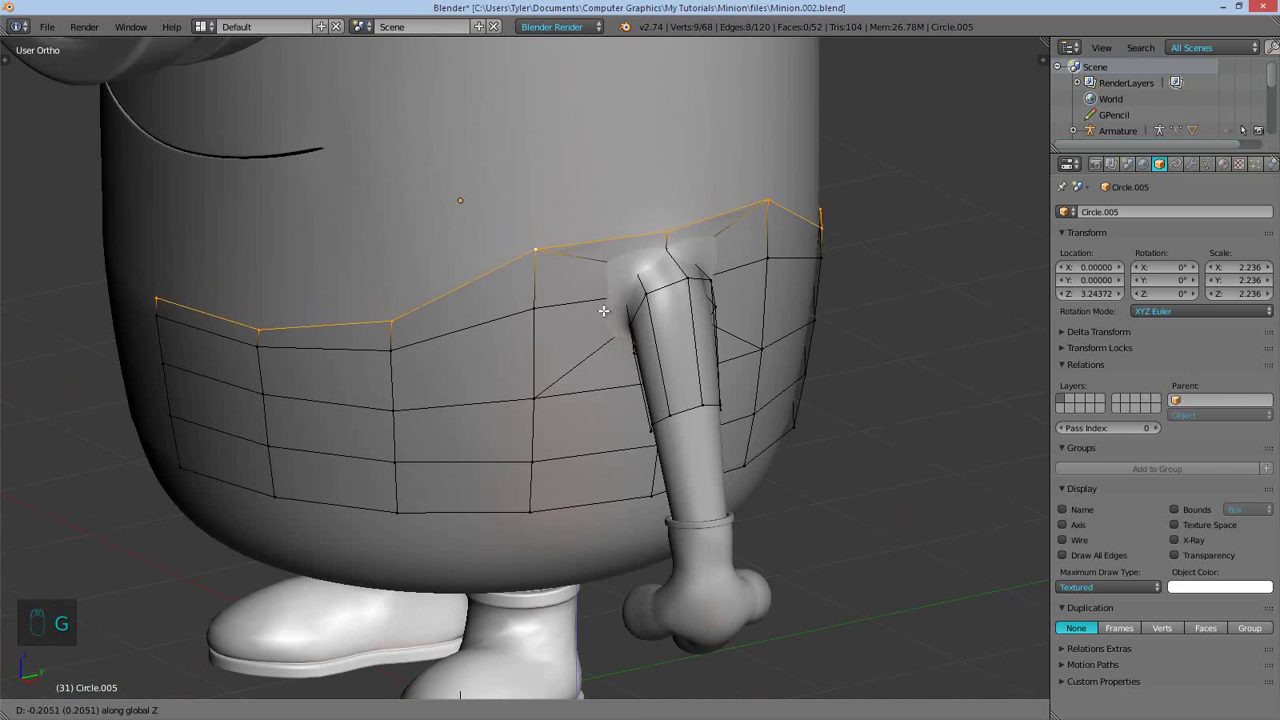
Raise and lower the right-side top vertices to complete the curve, then check the smoothed band
{"action": "key", "text": "a"}
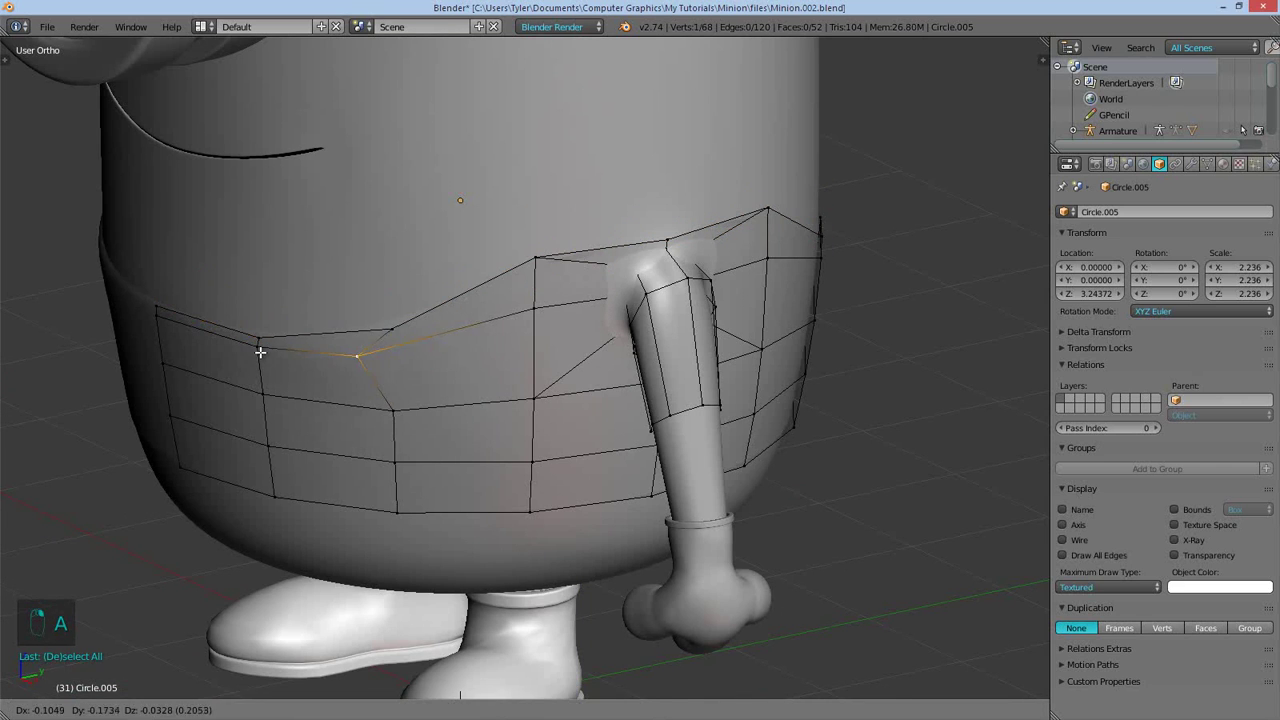
{"action": "key", "text": "g"}
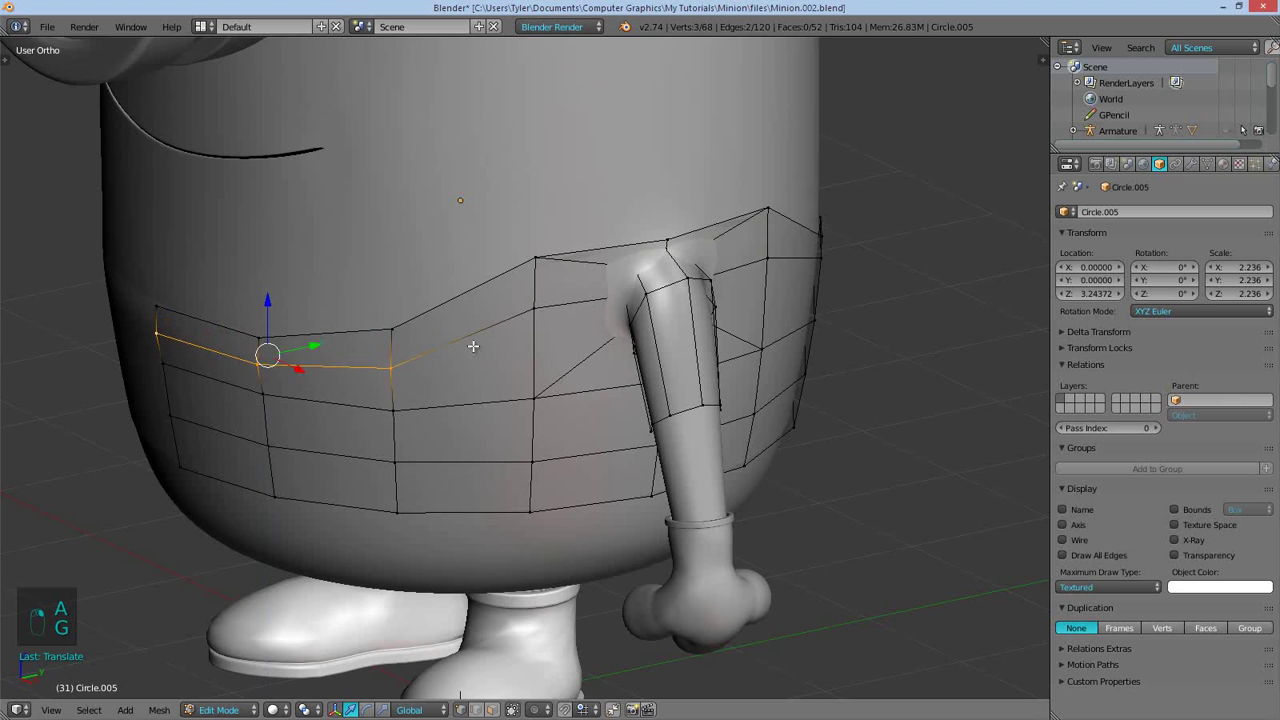
{"action": "key", "text": "a"}
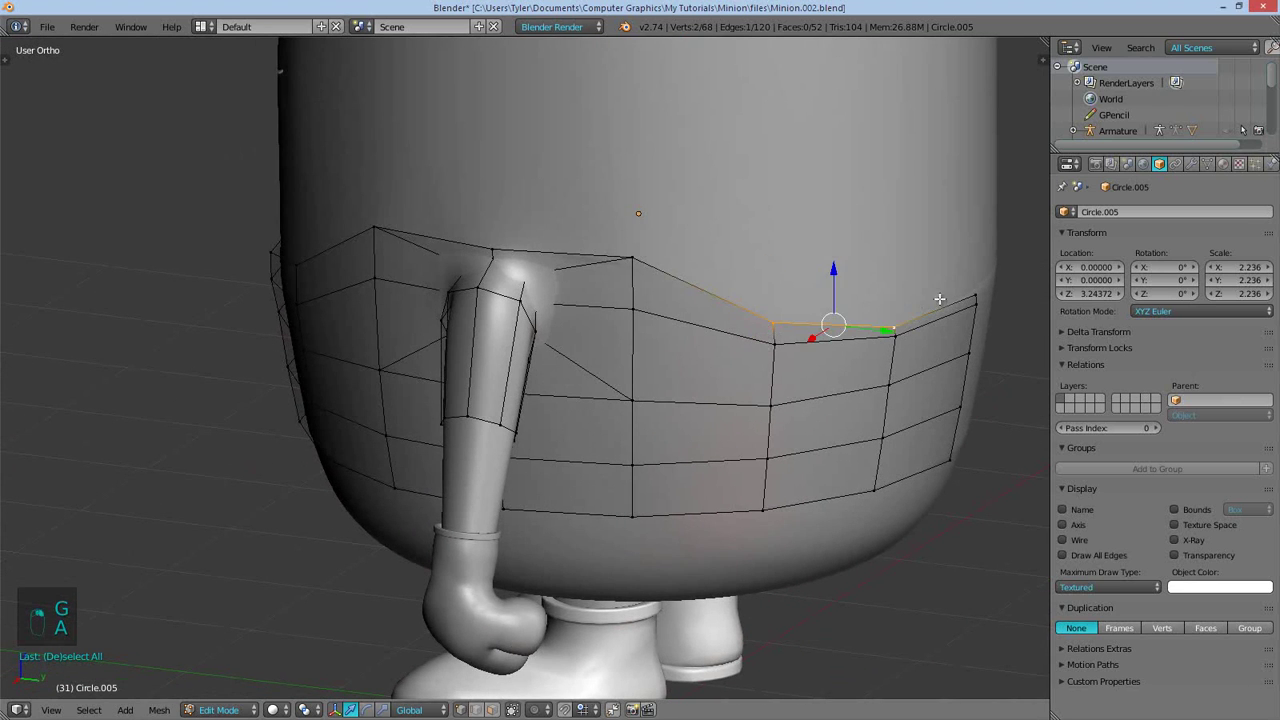
{"action": "key", "text": "g"}
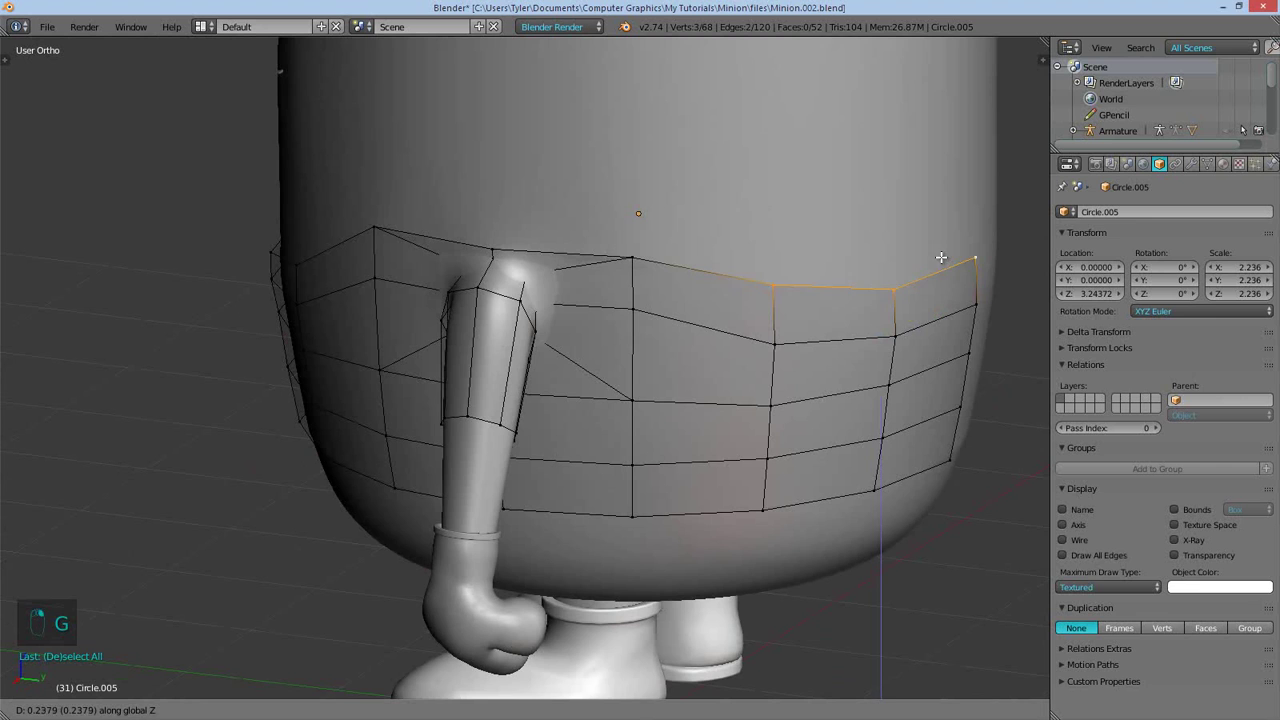
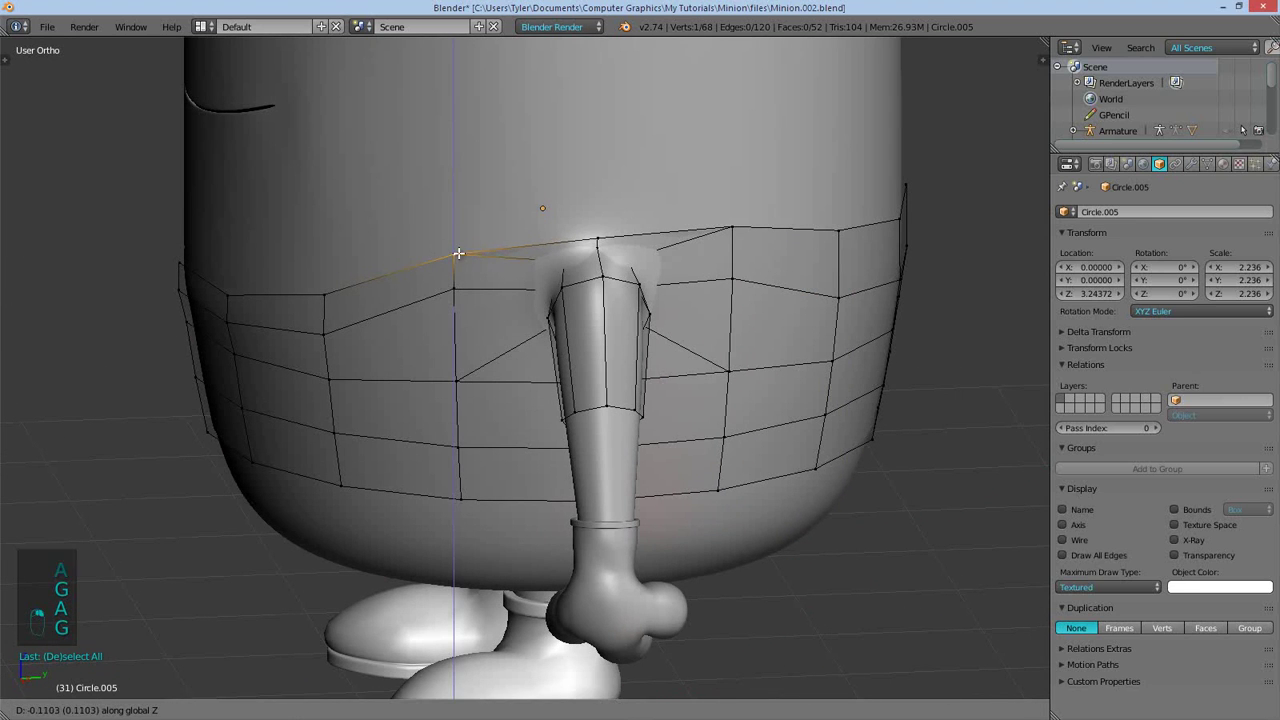
{"action": "key", "text": "a"}
{"action": "key", "text": "a"}
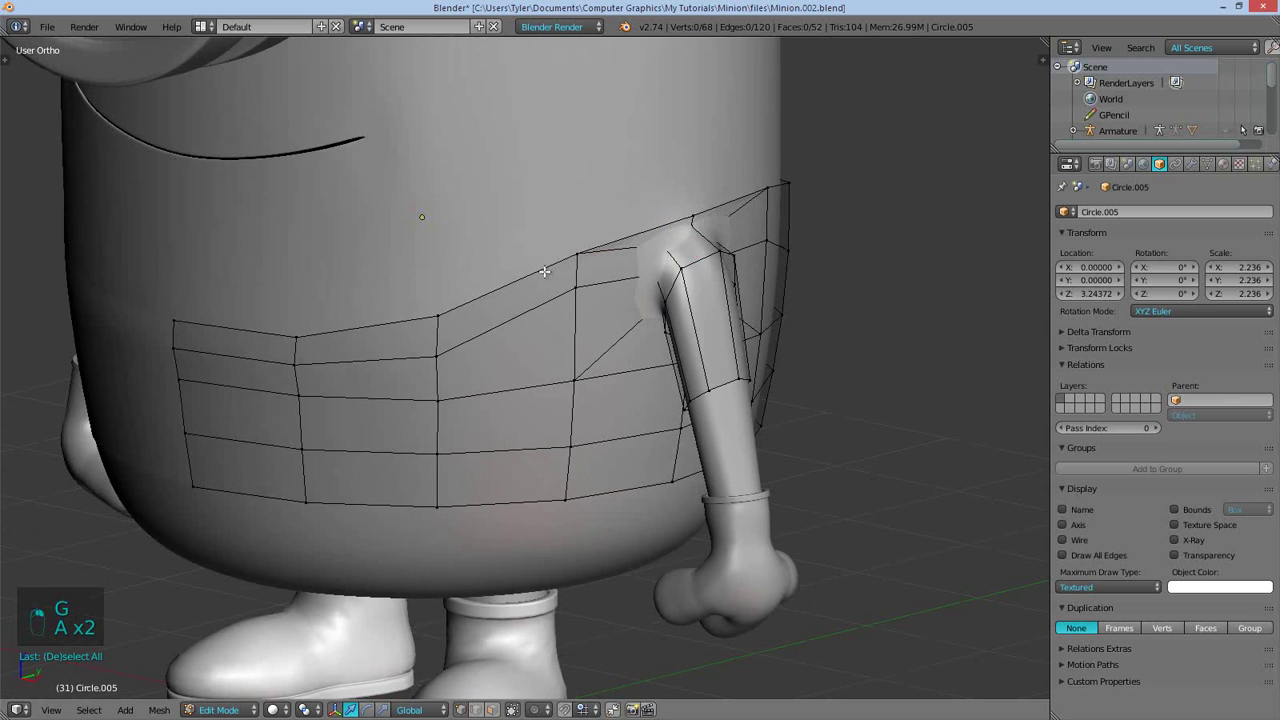
{"action": "key", "text": "g"}
{"action": "key", "text": "g"}
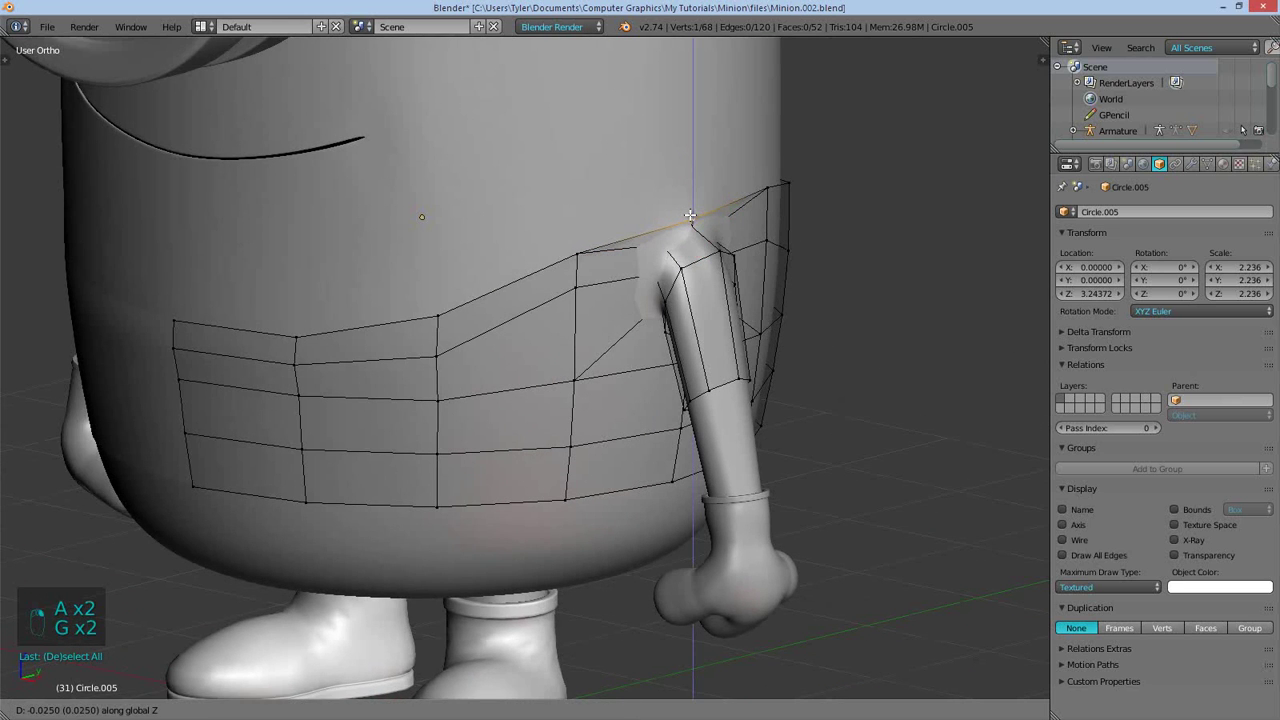
{"action": "key", "text": "a"}
{"action": "key", "text": "Tab"}
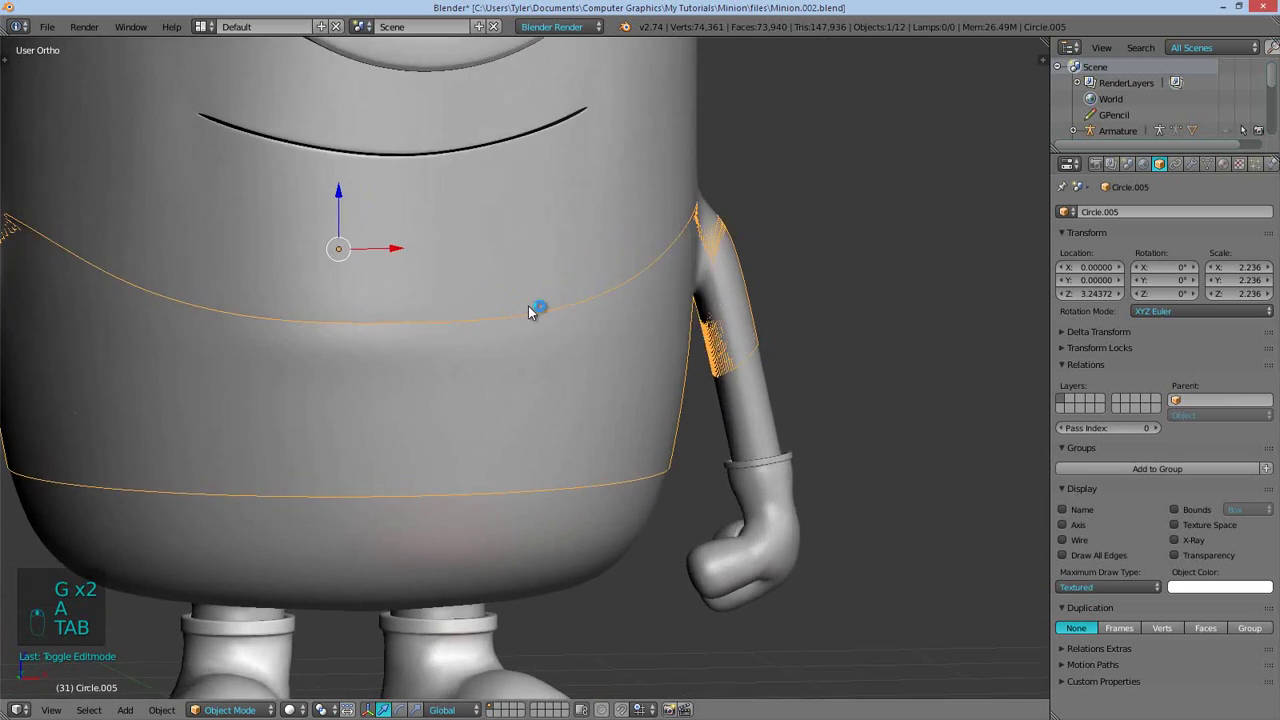
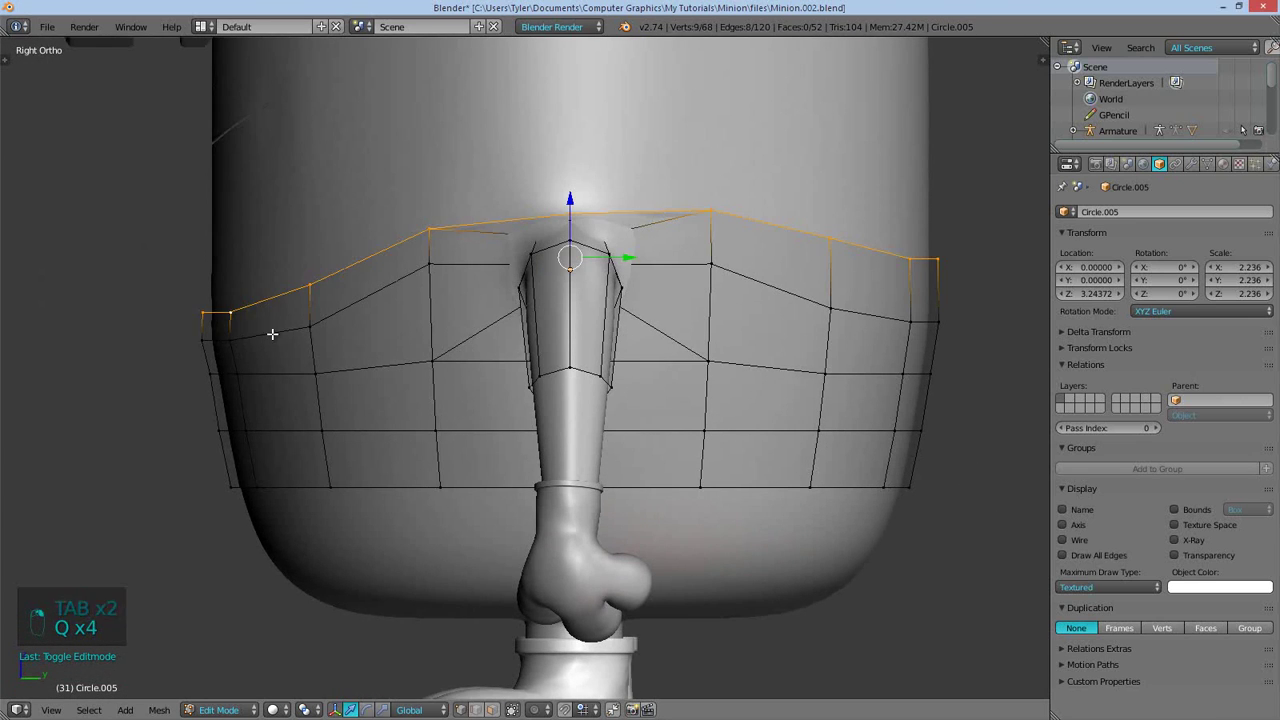
From Right Ortho, lower the band's rear top-edge vertices with proportional editing to follow the body
{"action": "key", "text": "s"}
{"action": "key", "text": "z"}
{"action": "key", "text": "c"}
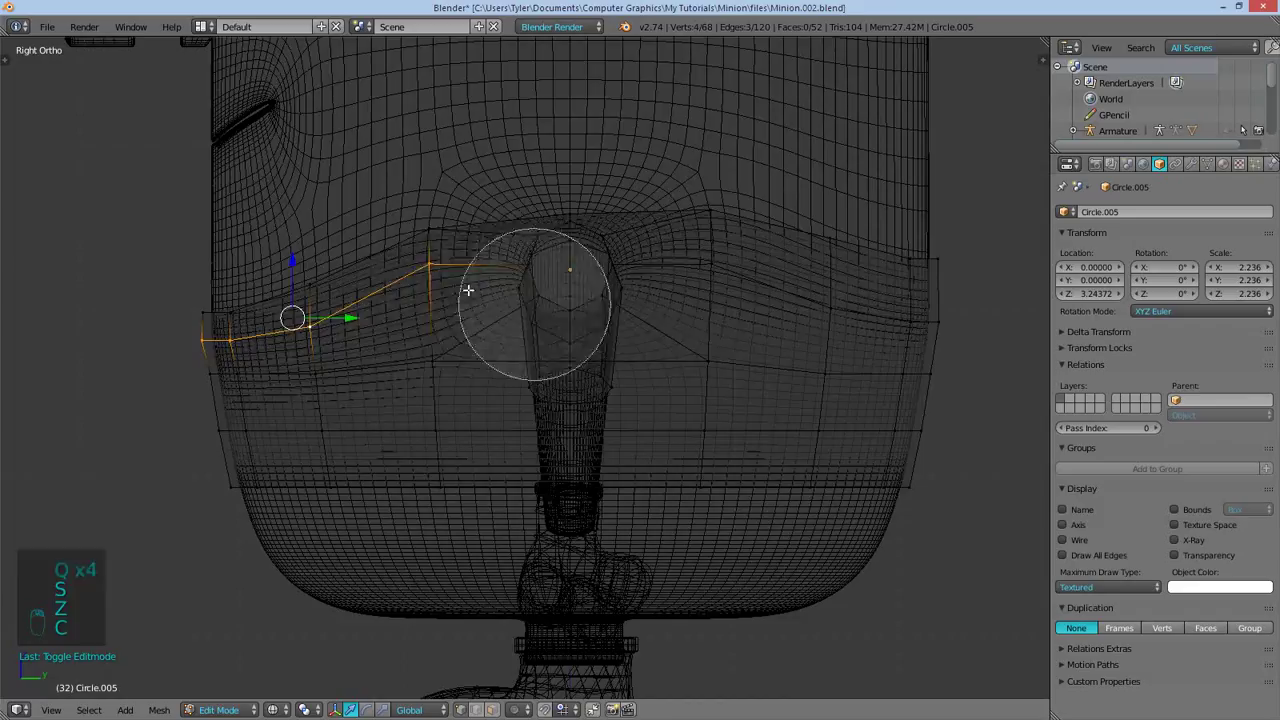
{"action": "key", "text": "z"}
{"action": "key", "text": "s"}
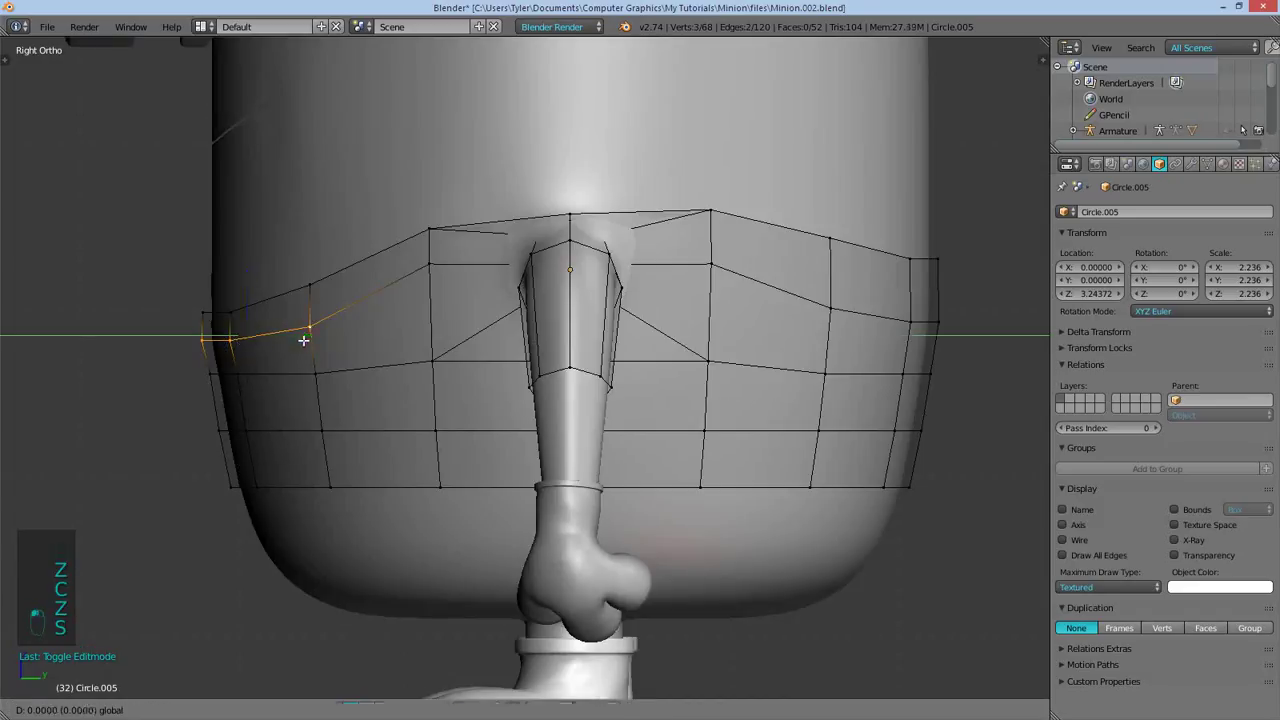
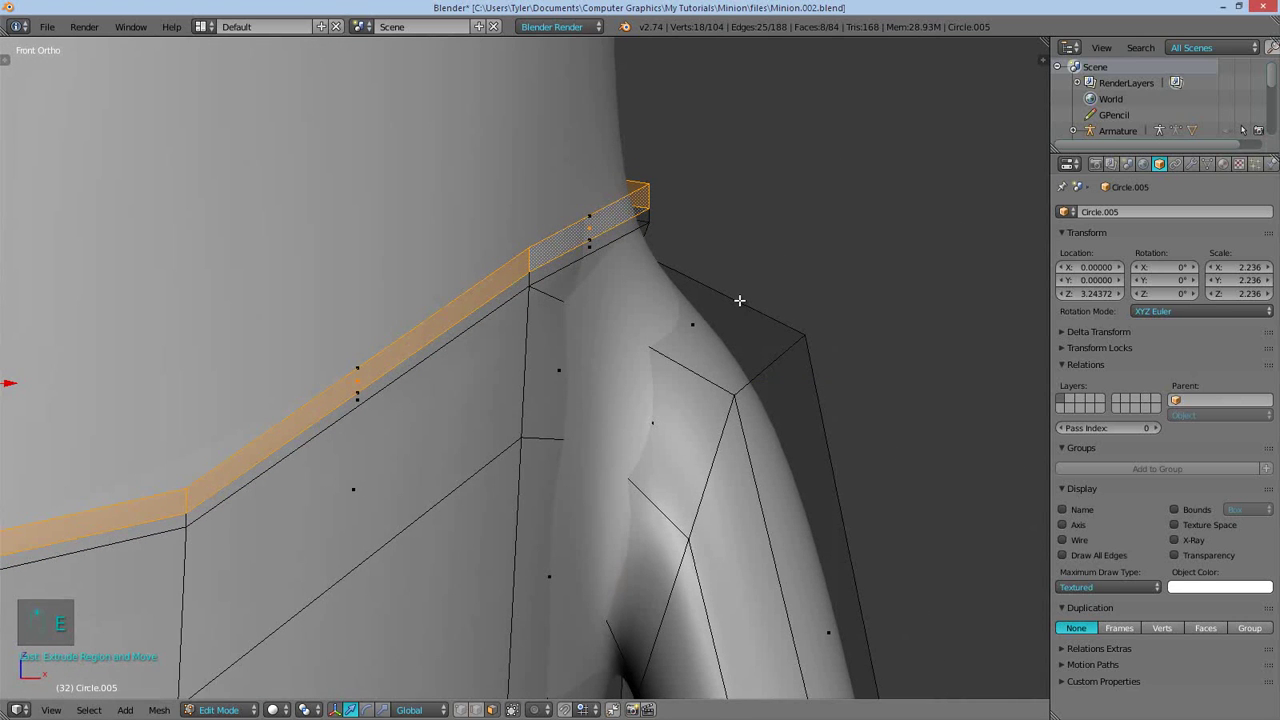
Shrink/Fatten the top face strip into a rolled rim and lower its front to meet the body
{"action": "key", "text": "alt+s"}
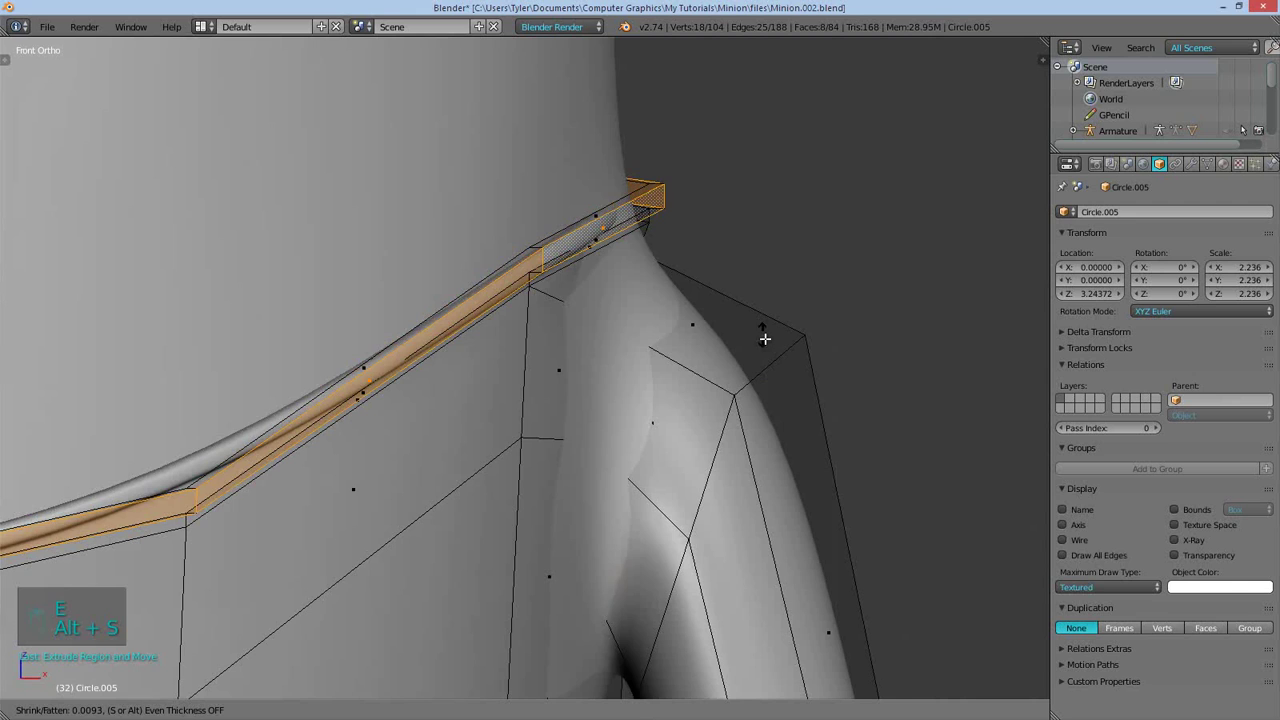
{"action": "key", "text": "a"}
{"action": "key", "text": "Tab"}
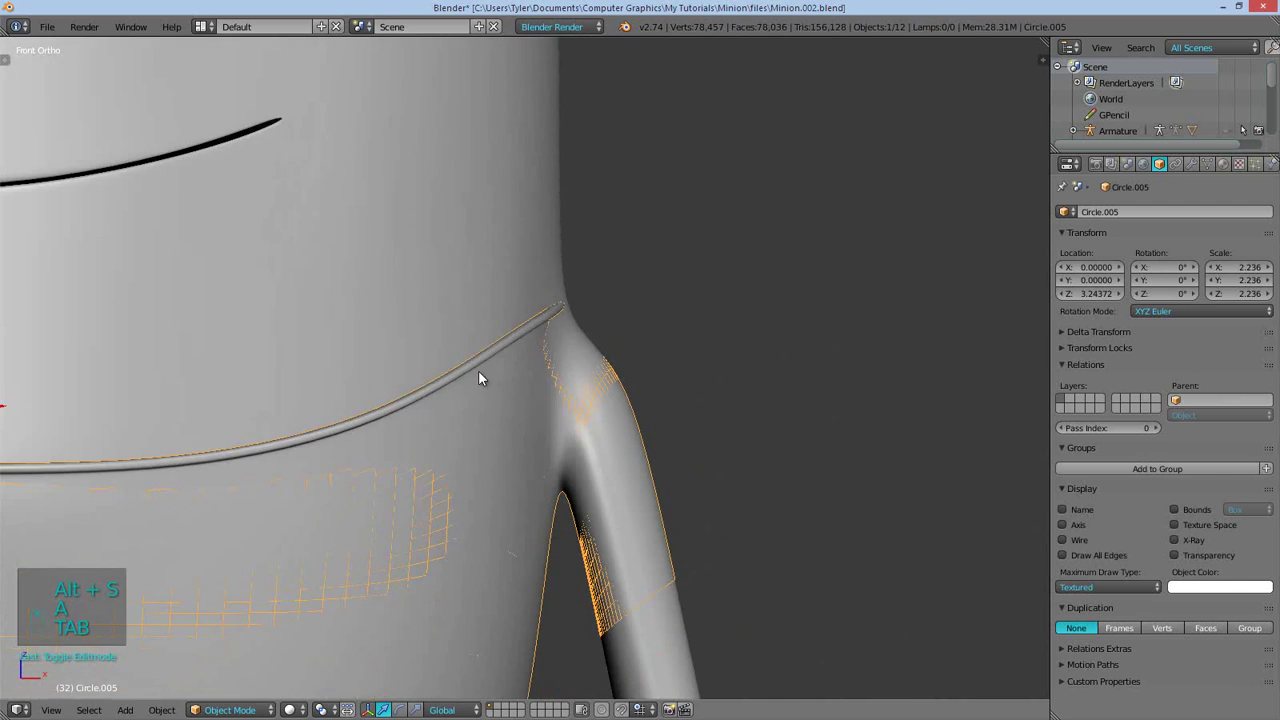
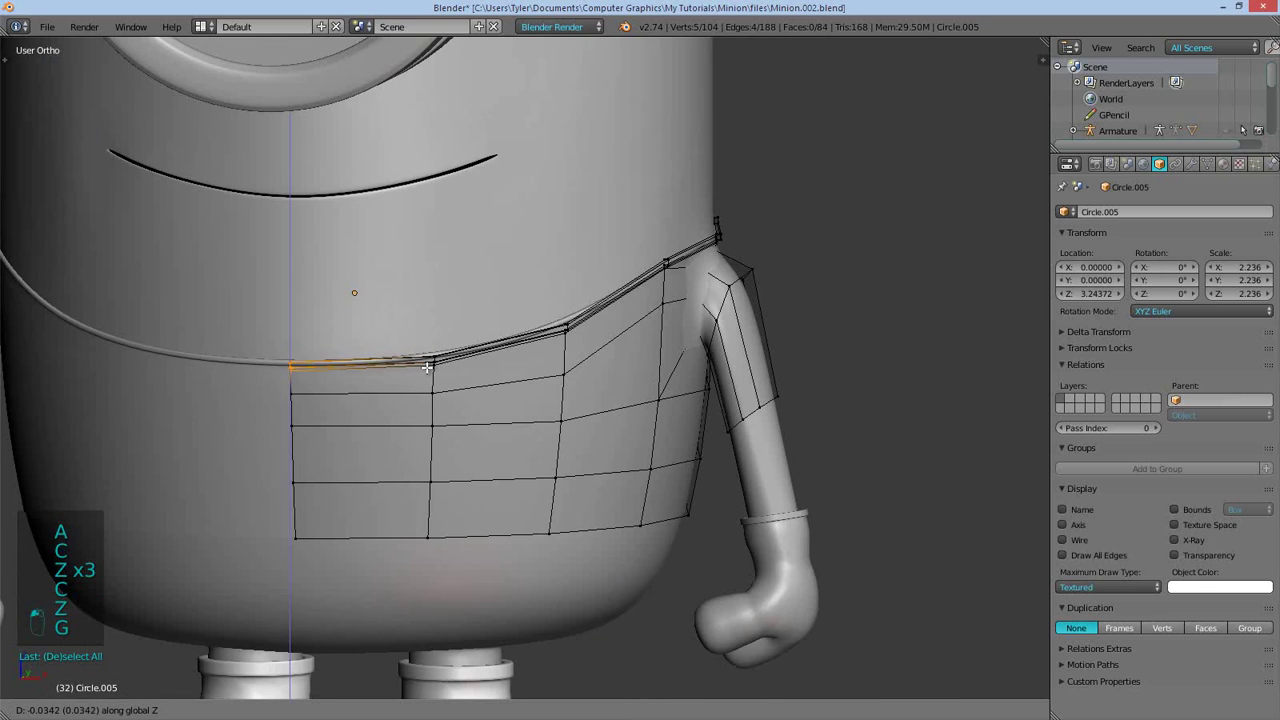
{"action": "key", "text": "a"}
{"action": "key", "text": "Tab"}
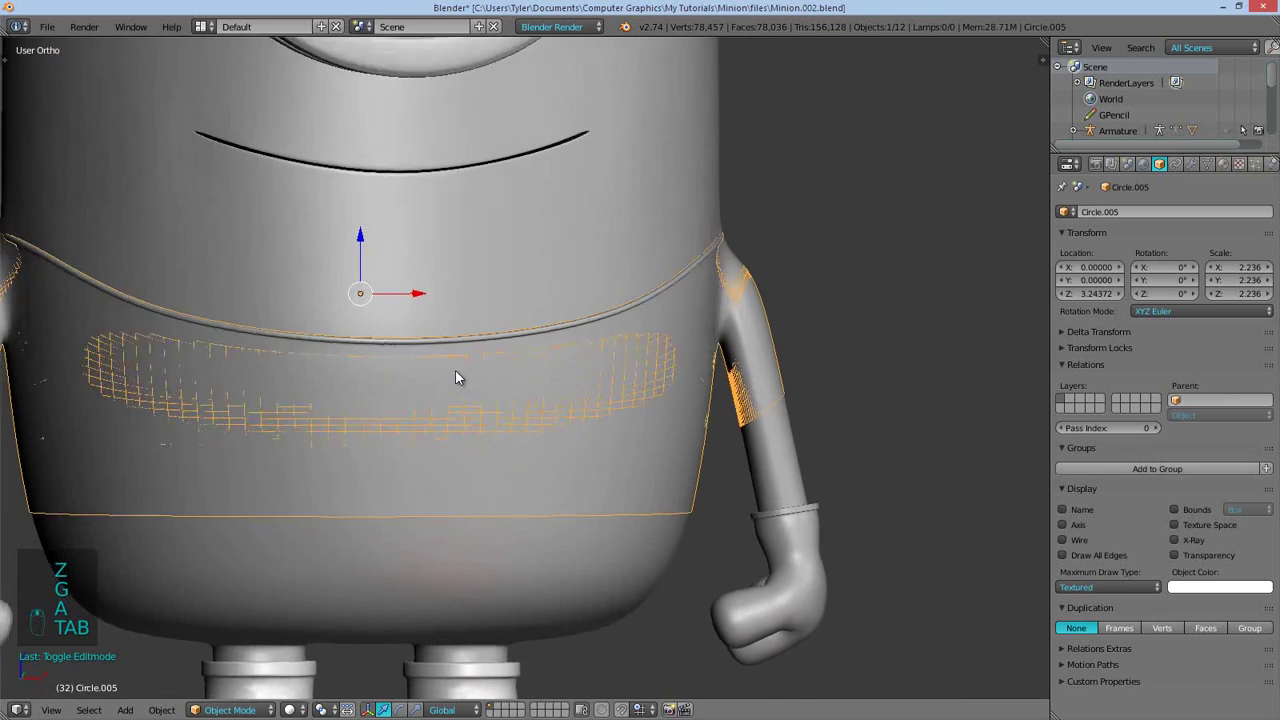
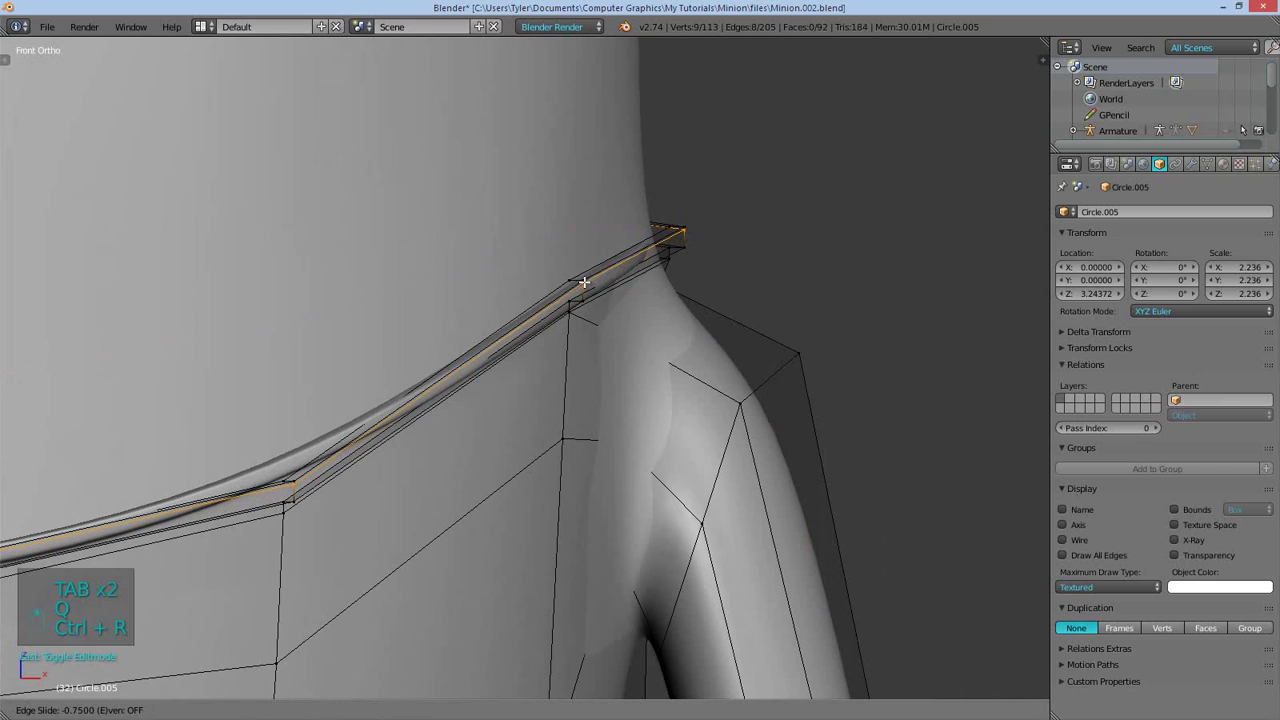
Select the overalls' bottom edge loop on Circle.005 and lower it down the body
{"action": "key", "text": "ctrl+r"}
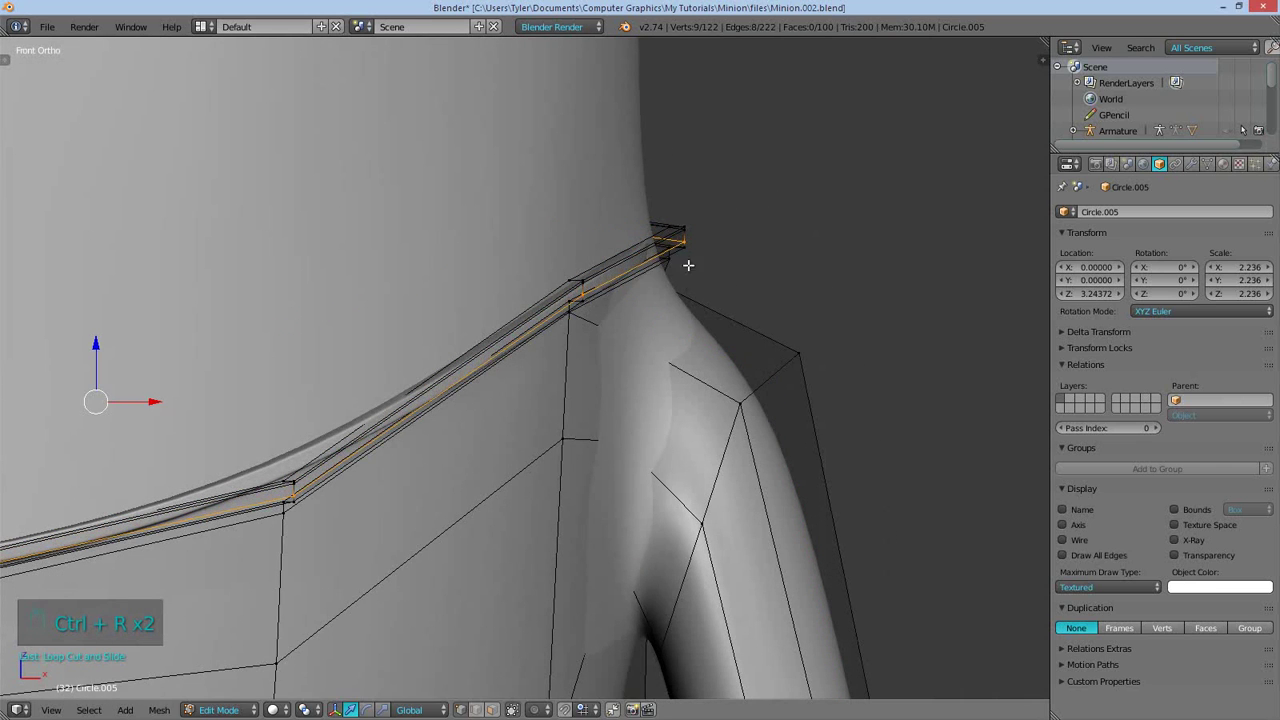
{"action": "key", "text": "Tab"}
{"action": "key", "text": "a"}
{"action": "left_click_drag", "start_coordinate": [452, 465], "coordinate": [464, 401]}
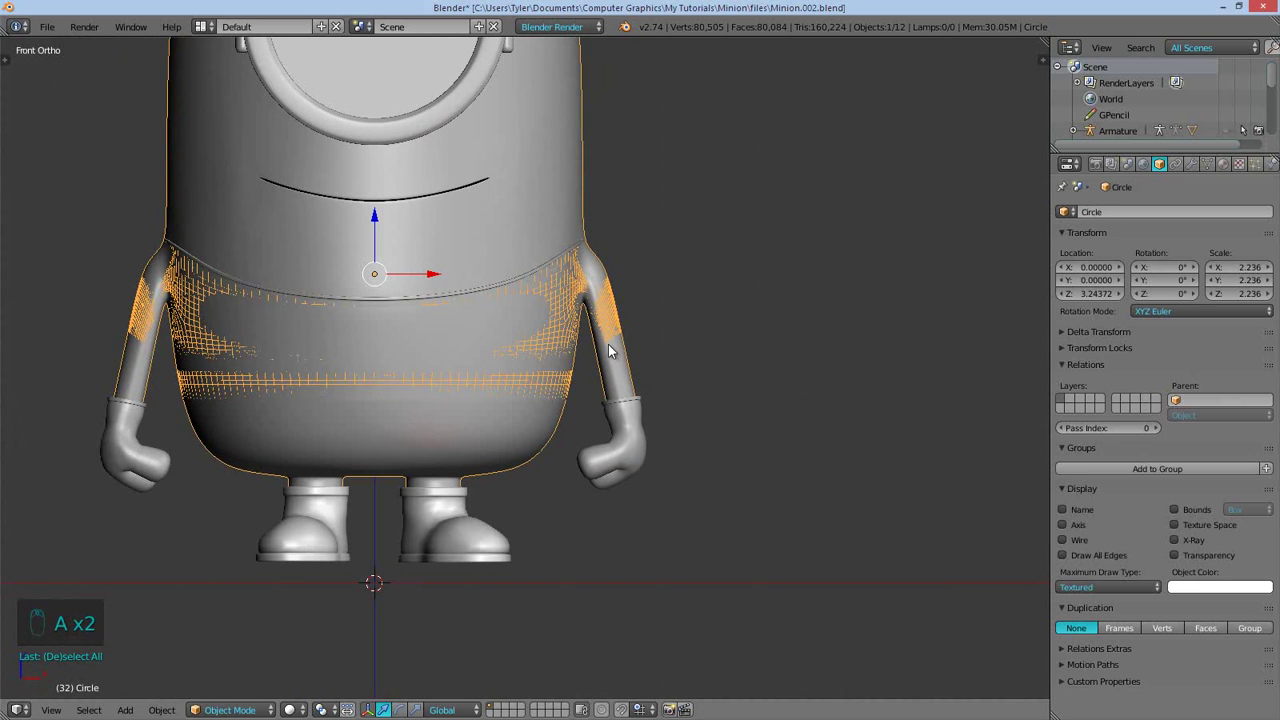
{"action": "key", "text": "Tab"}
{"action": "key", "text": "Tab"}
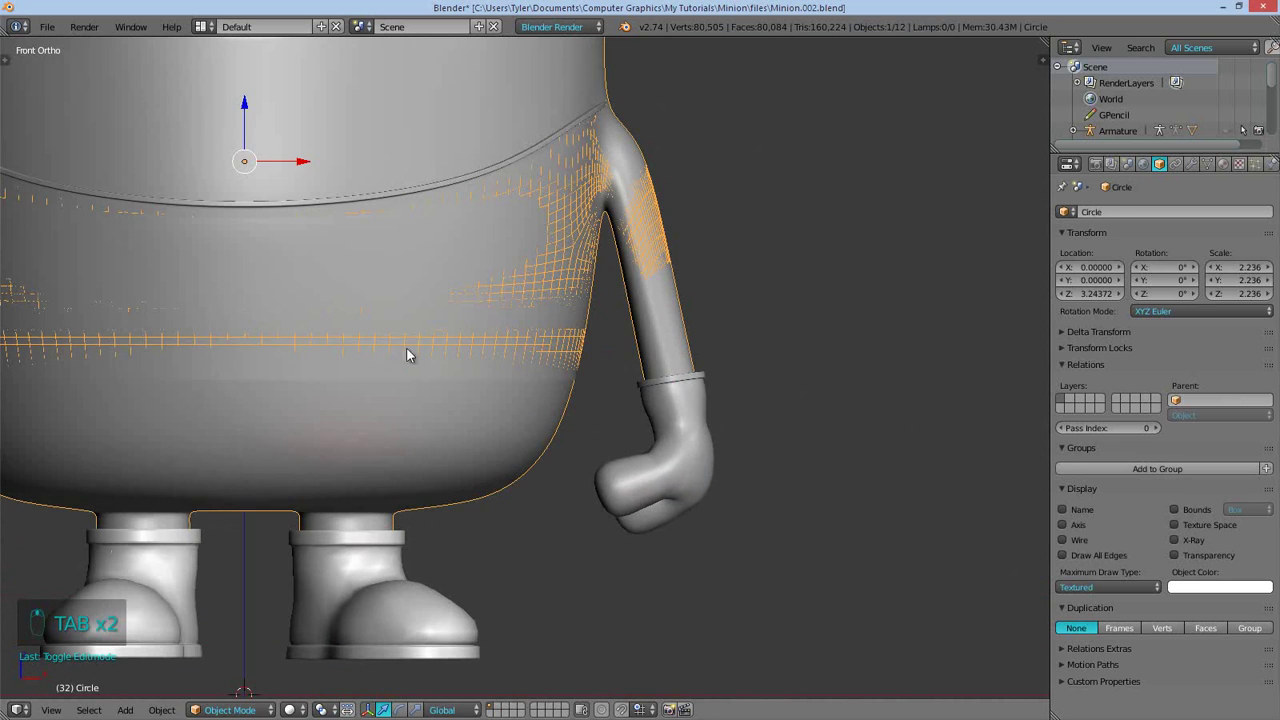
{"action": "key", "text": "Tab"}
{"action": "key", "text": "a"}
{"action": "key", "text": "z"}
{"action": "key", "text": "z"}
{"action": "key", "text": "g"}
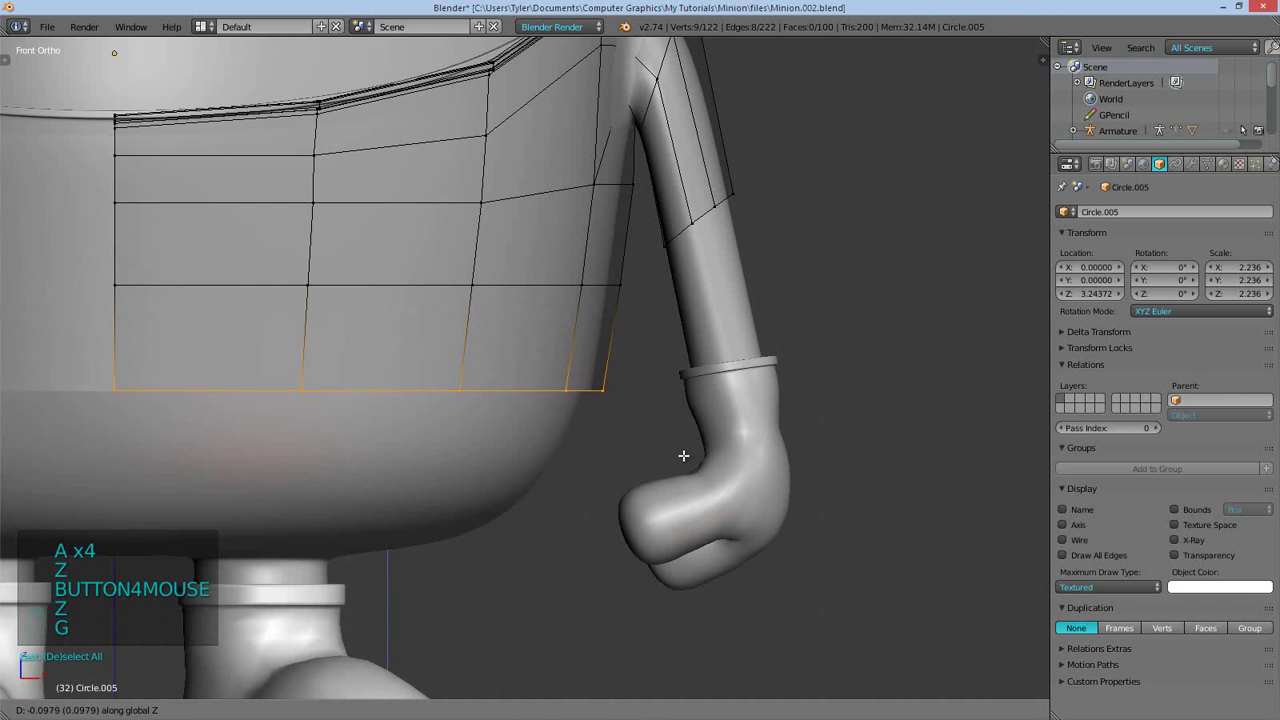
Extrude the bottom edge downward into a new row of faces fitted to the body
{"action": "key", "text": "s"}
{"action": "key", "text": "q"}
{"action": "key", "text": "q"}
{"action": "key", "text": "s"}
{"action": "key", "text": "q"}
{"action": "key", "text": "q"}
{"action": "key", "text": "q"}
{"action": "key", "text": "e"}
{"action": "key", "text": "s"}
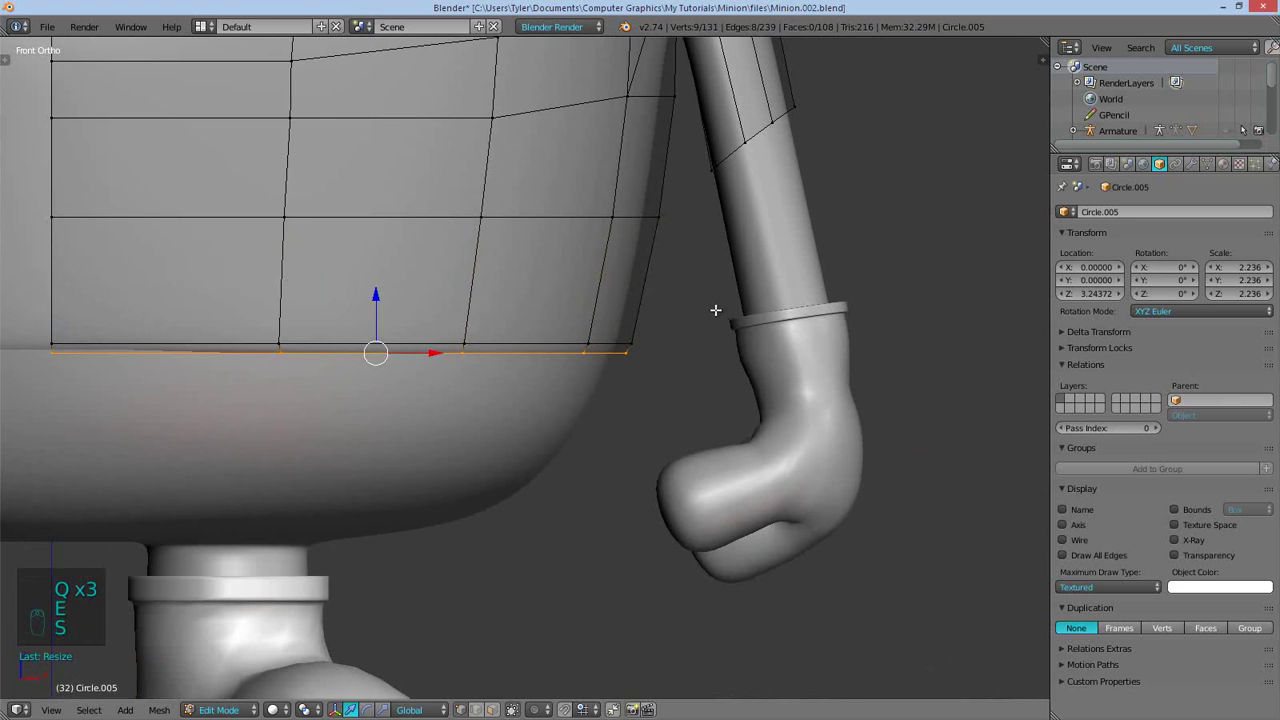
Add further rows of faces beneath the overalls and settle the new lower edge position
{"action": "key", "text": "s"}
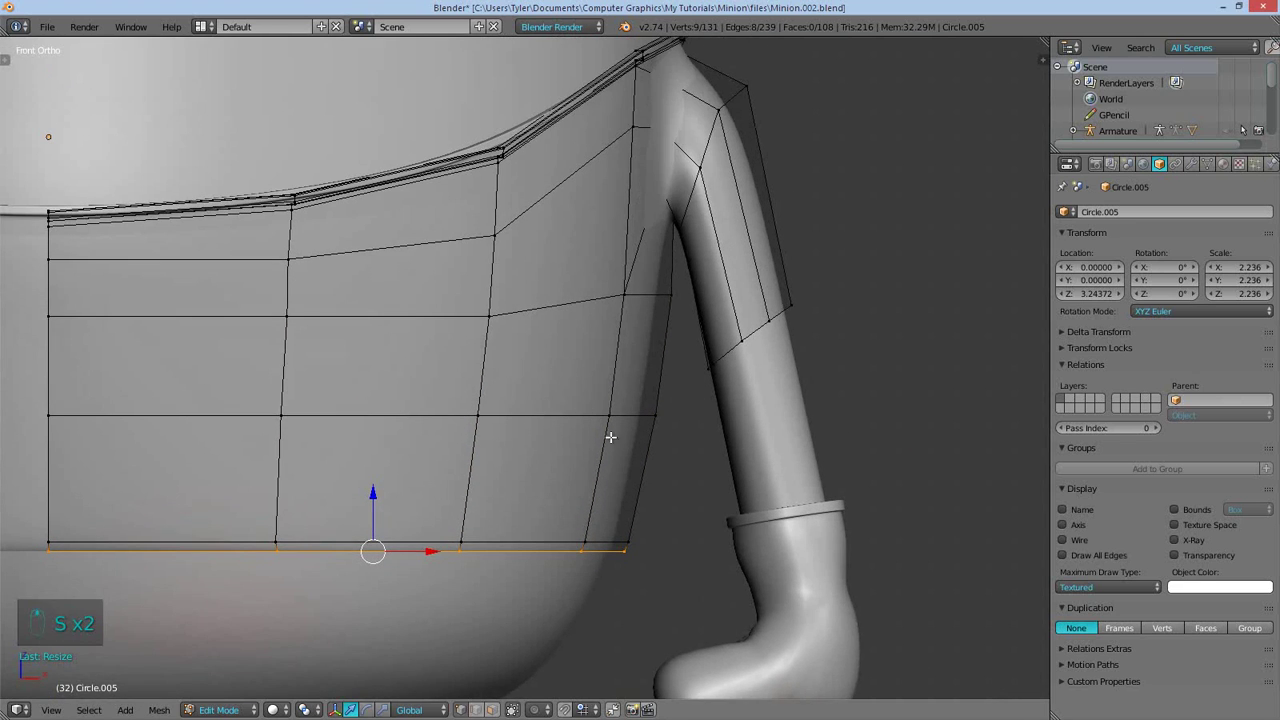
{"action": "key", "text": "g"}
{"action": "key", "text": "a"}
{"action": "key", "text": "g"}
{"action": "key", "text": "s"}
{"action": "left_click", "coordinate": [675, 391]}
{"action": "key", "text": "e"}
{"action": "key", "text": "alt+s"}
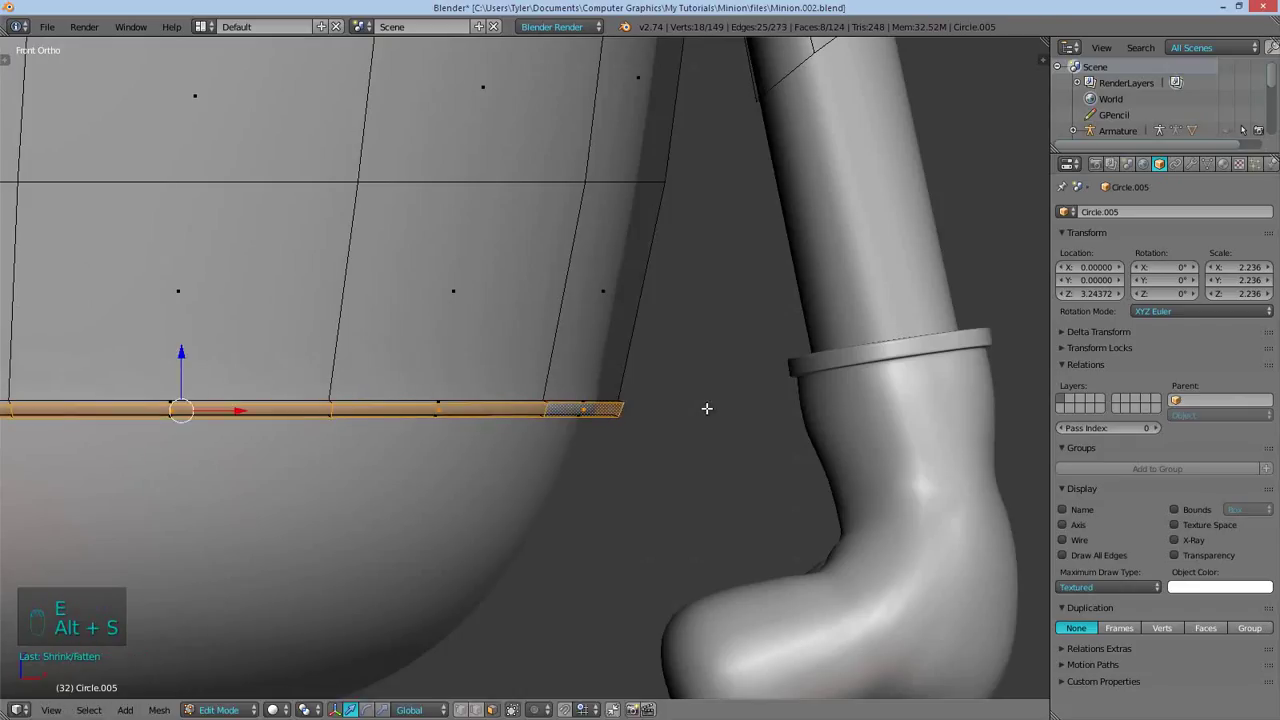
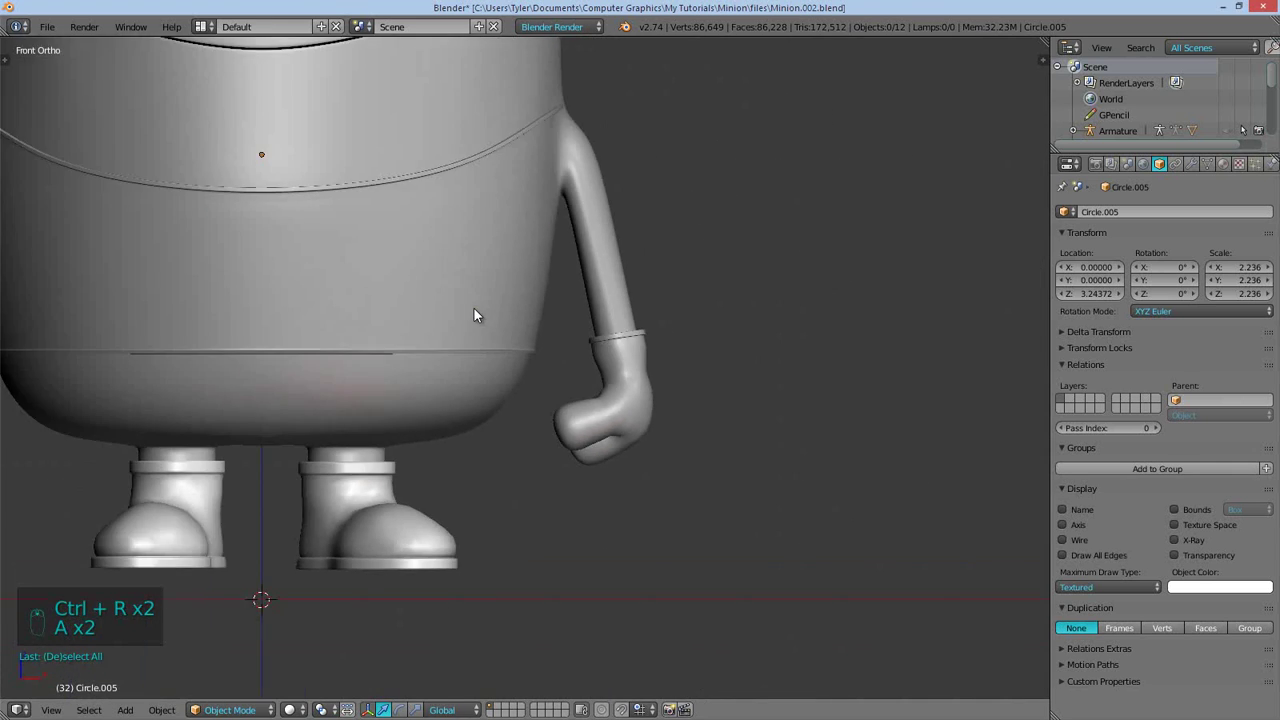
Edit the shirt mesh and push its vertices near the strap inward to stop the clipping
{"action": "left_click_drag", "start_coordinate": [490, 316], "coordinate": [600, 194]}
{"action": "key", "text": "q"}
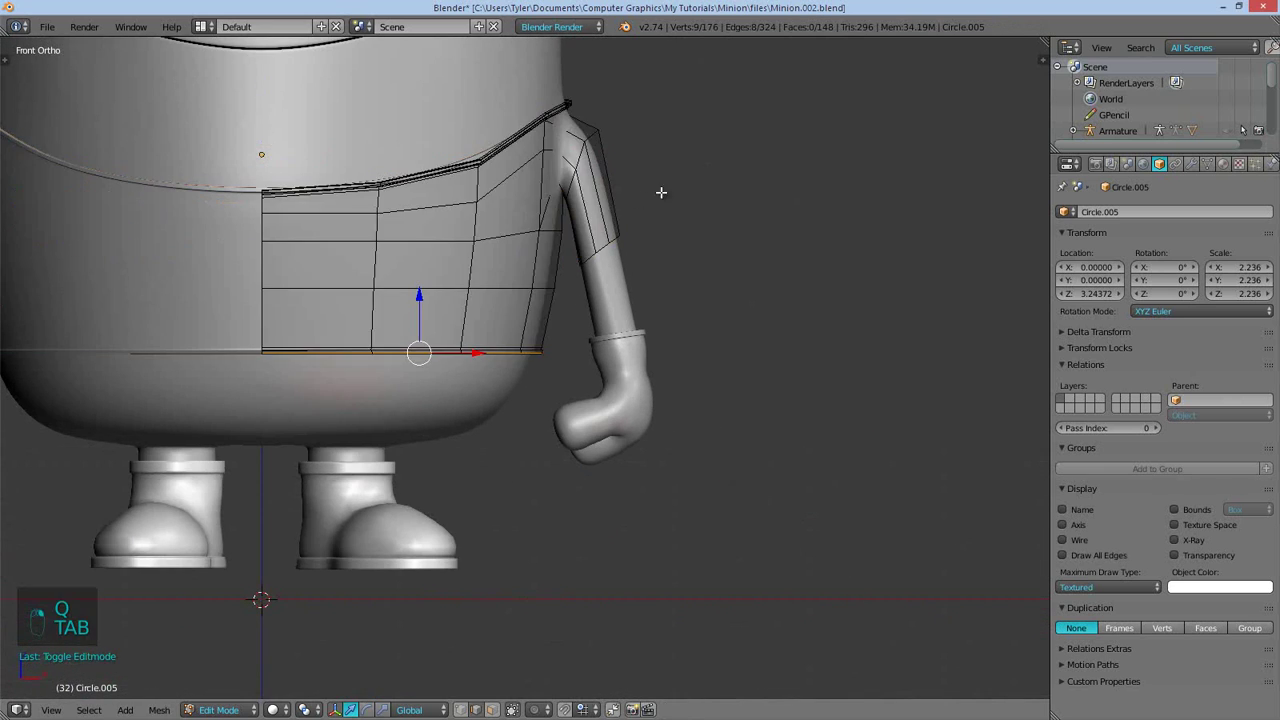
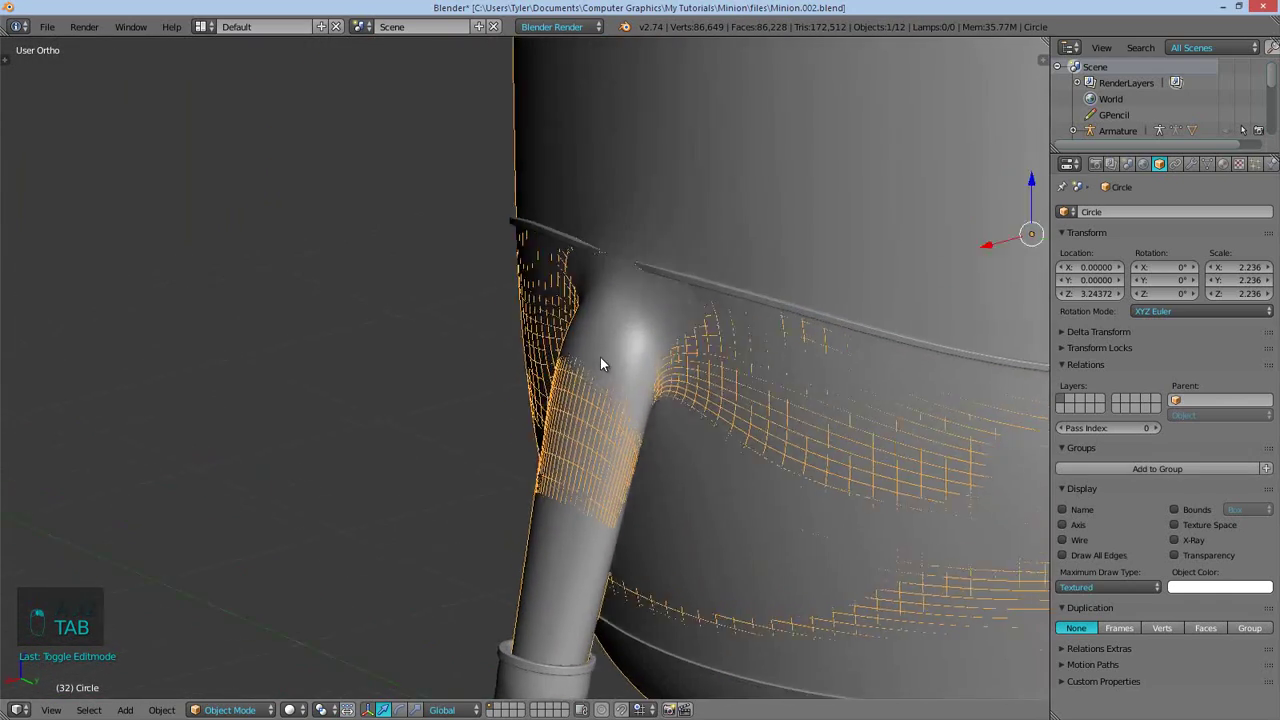
{"action": "key", "text": "Tab"}
{"action": "key", "text": "z"}
{"action": "key", "text": "z"}
{"action": "key", "text": "g"}
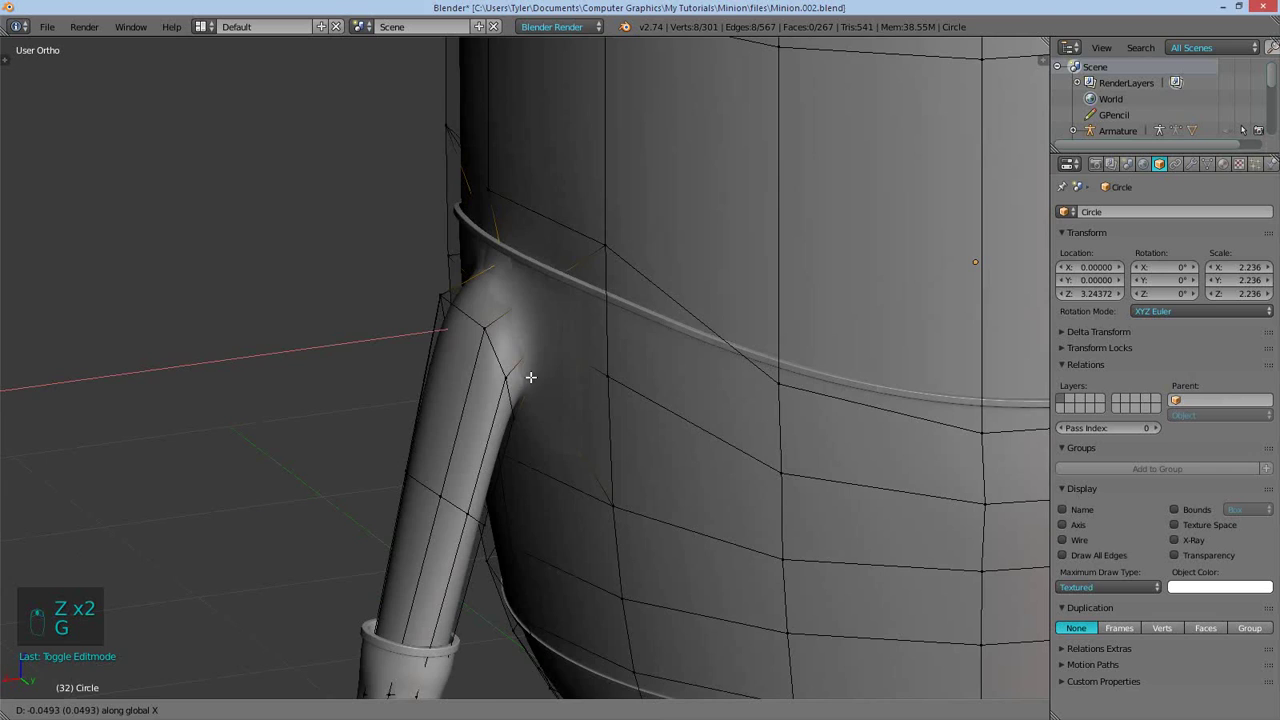
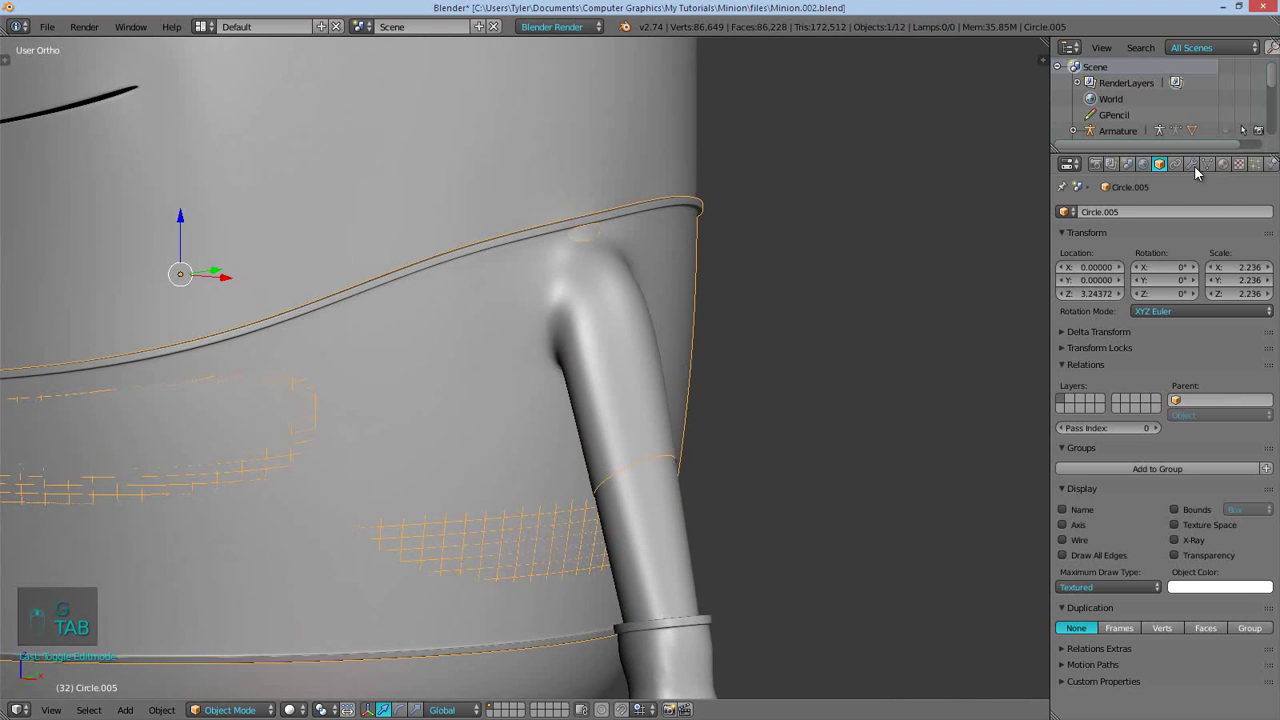
Edit Circle.005 in wireframe and select the edge loops at the strap-bib joint
{"action": "left_click_drag", "start_coordinate": [1200, 172], "coordinate": [678, 284]}
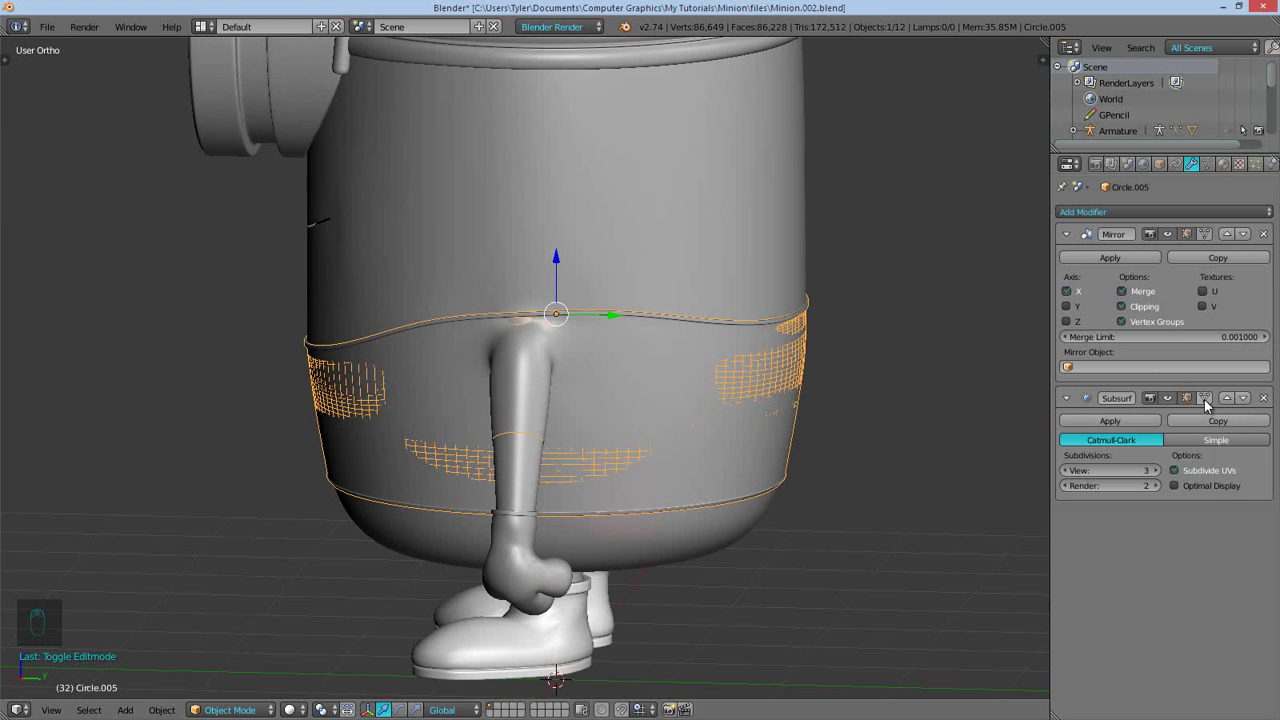
{"action": "key", "text": "Tab"}
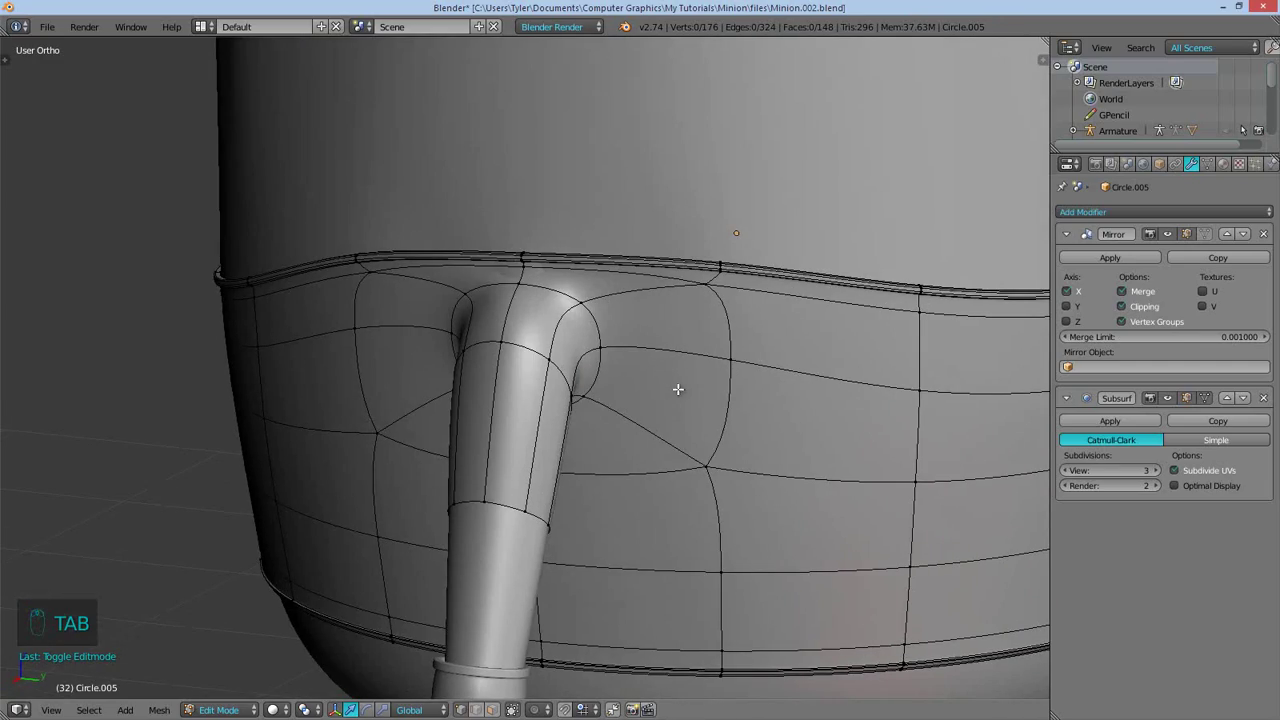
{"action": "key", "text": "z"}
{"action": "key", "text": "c"}
{"action": "key", "text": "c"}
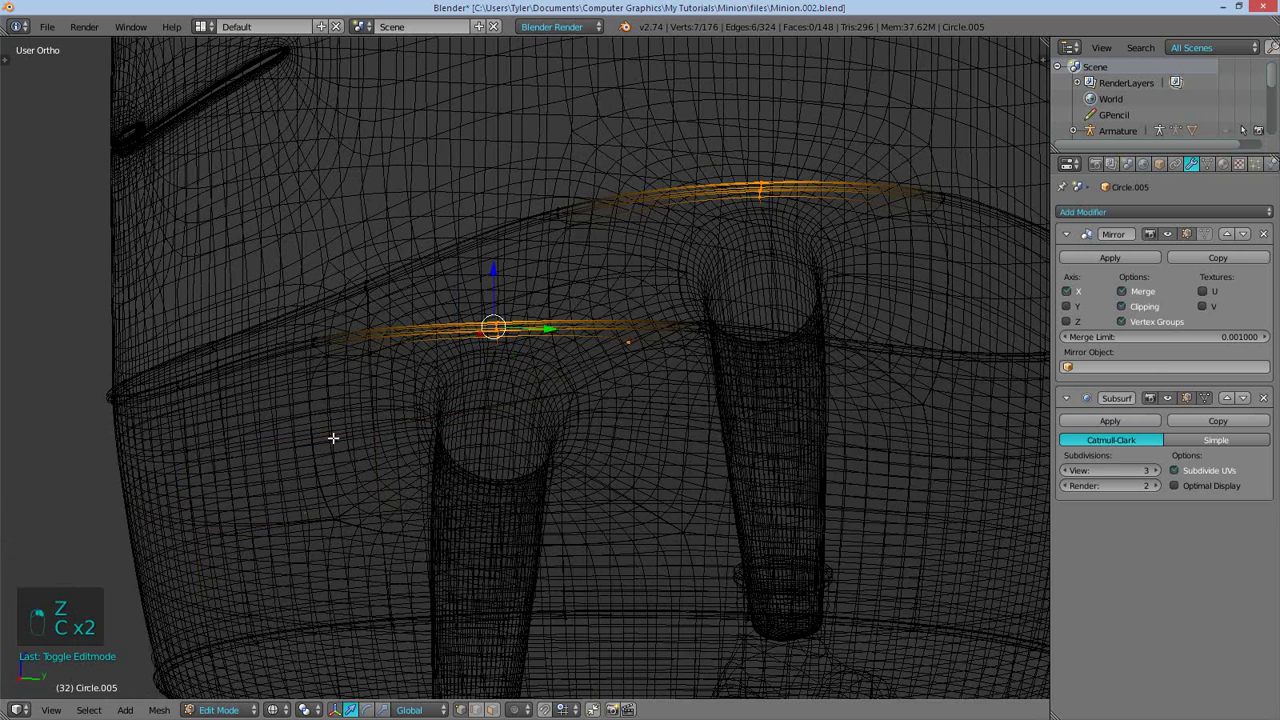
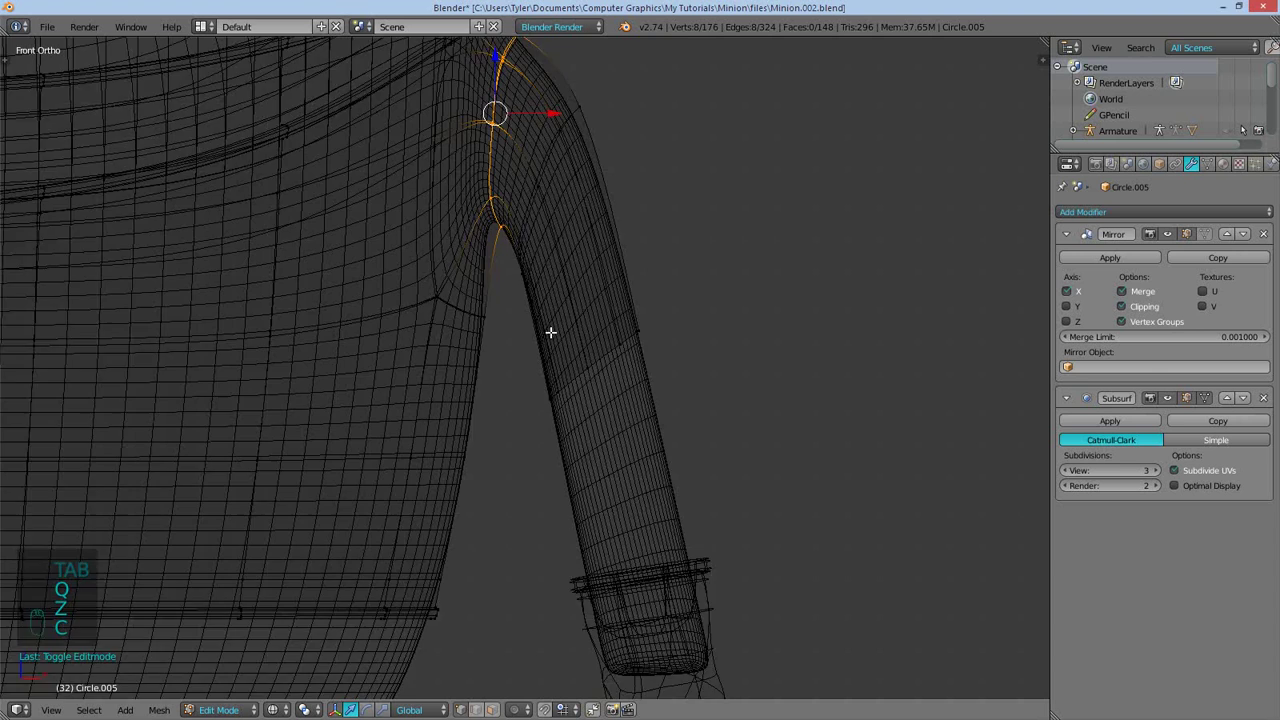
Slide and move the strap joint loops and vertices so the strap flows smoothly into the bib
{"action": "key", "text": "c"}
{"action": "key", "text": "z"}
{"action": "key", "text": "g"}
{"action": "key", "text": "g"}
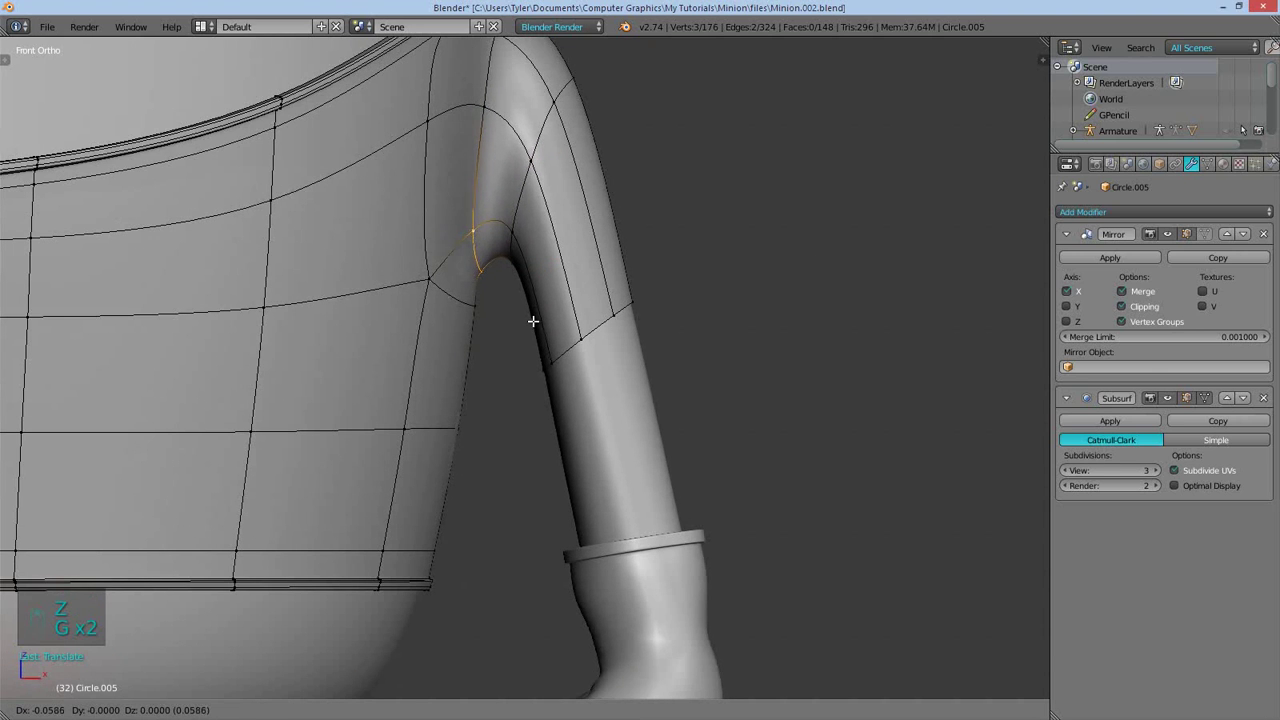
{"action": "key", "text": "Tab"}
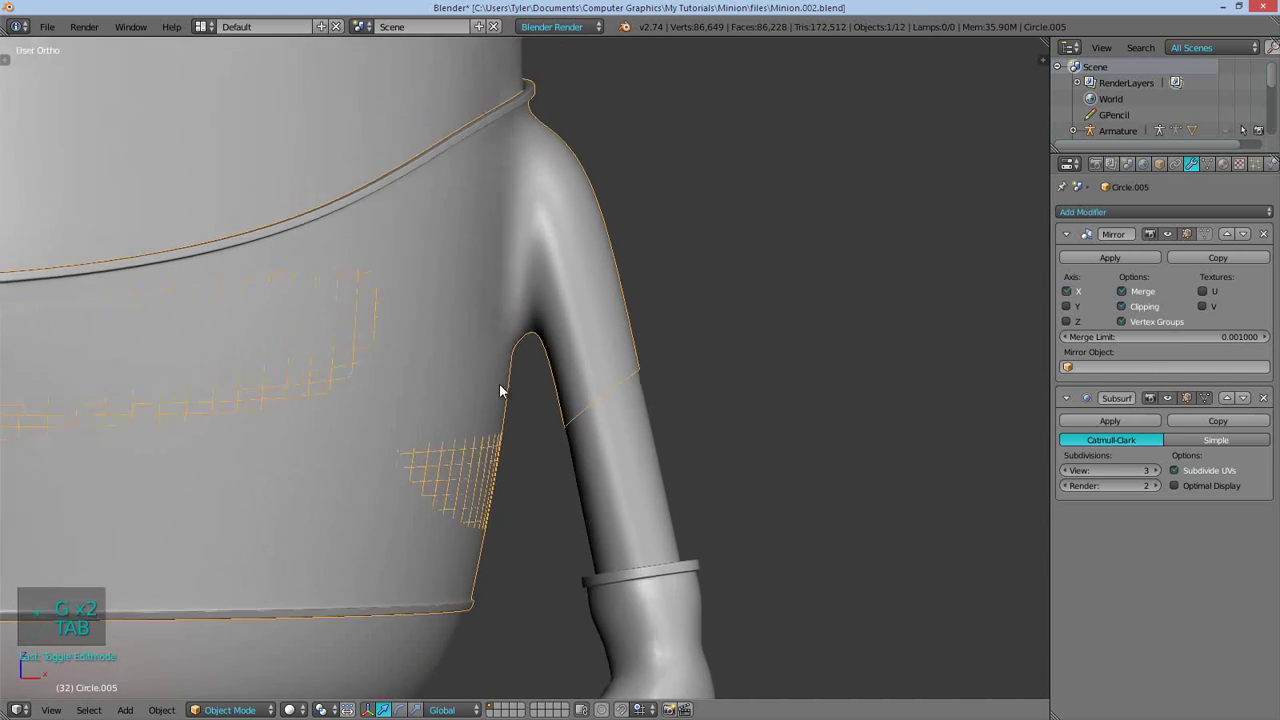
{"action": "key", "text": "Tab"}
{"action": "key", "text": "g"}
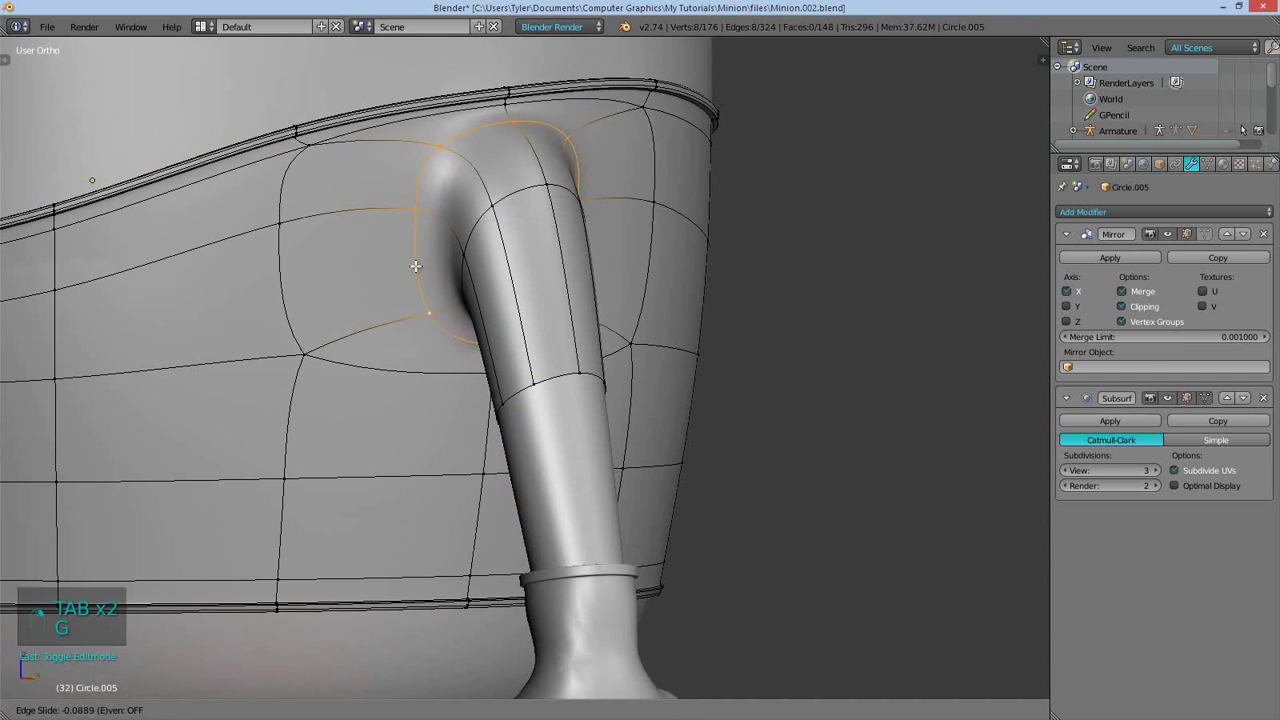
{"action": "key", "text": "a"}
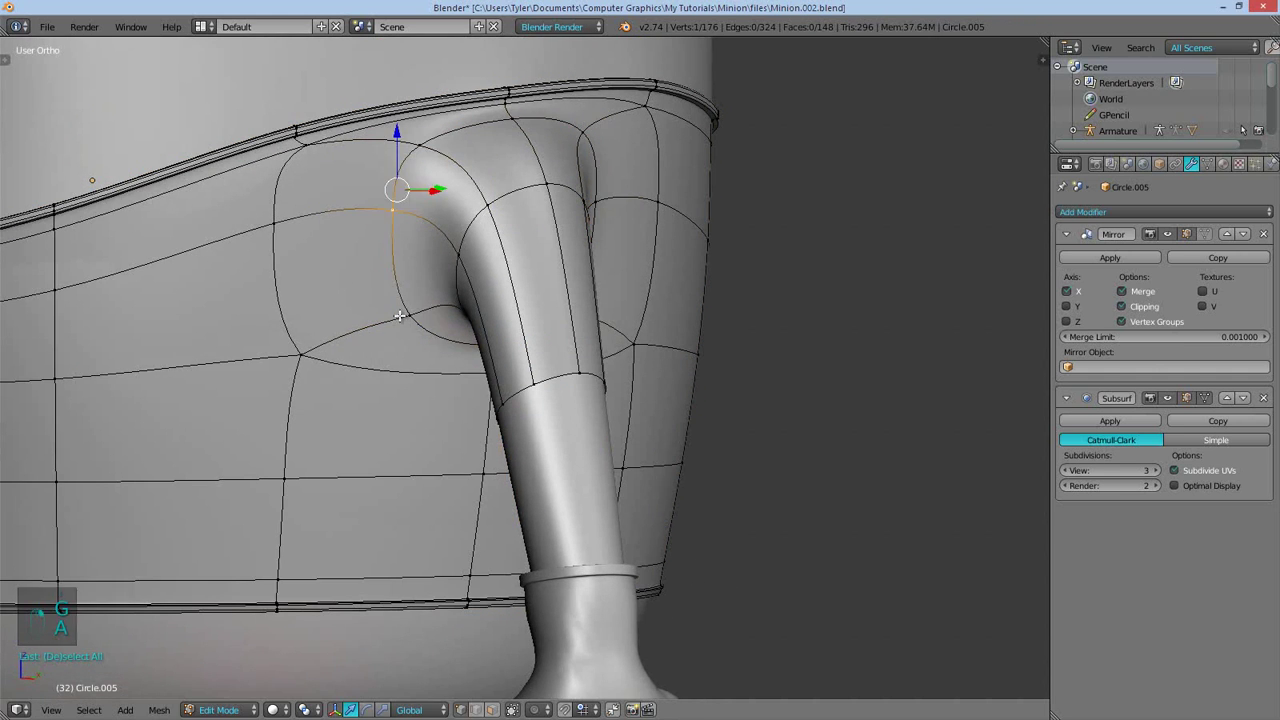
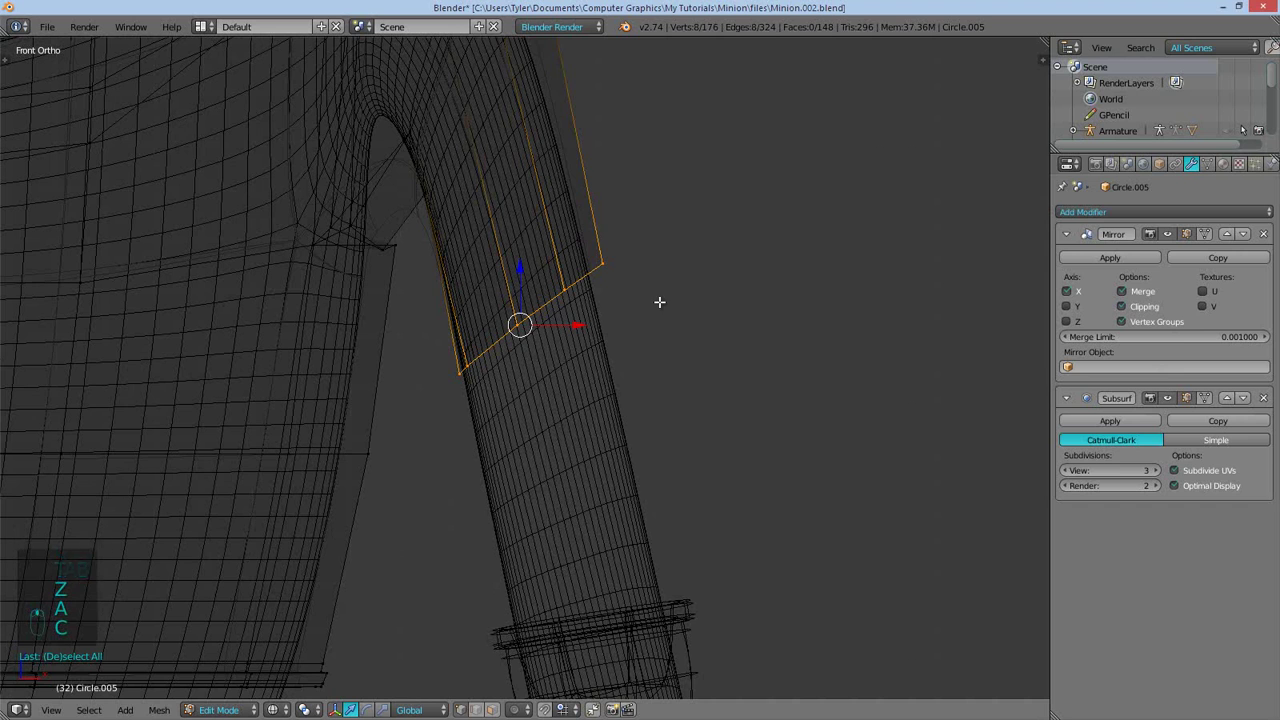
Add and position an edge loop across the strap end and start building a band around it
{"action": "key", "text": "g"}
{"action": "key", "text": "e"}
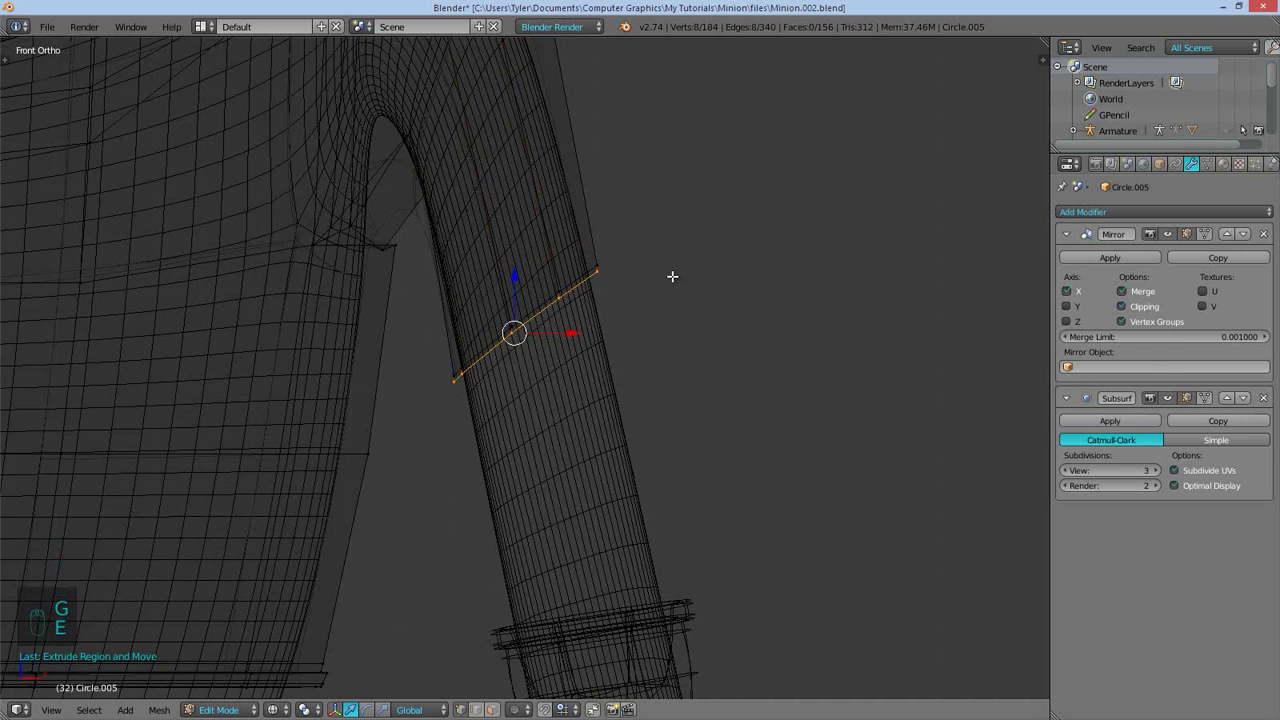
{"action": "key", "text": "ctrl+z"}
{"action": "key", "text": "e"}
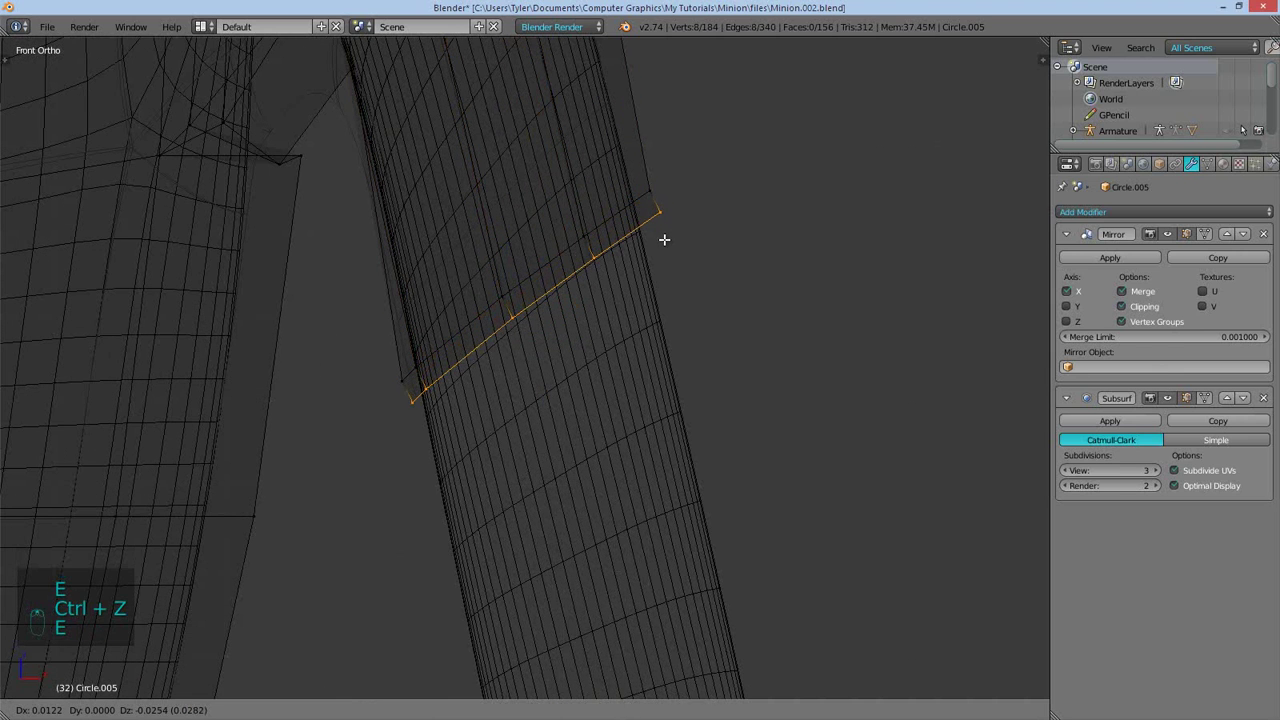
{"action": "key", "text": "r"}
{"action": "key", "text": "g"}
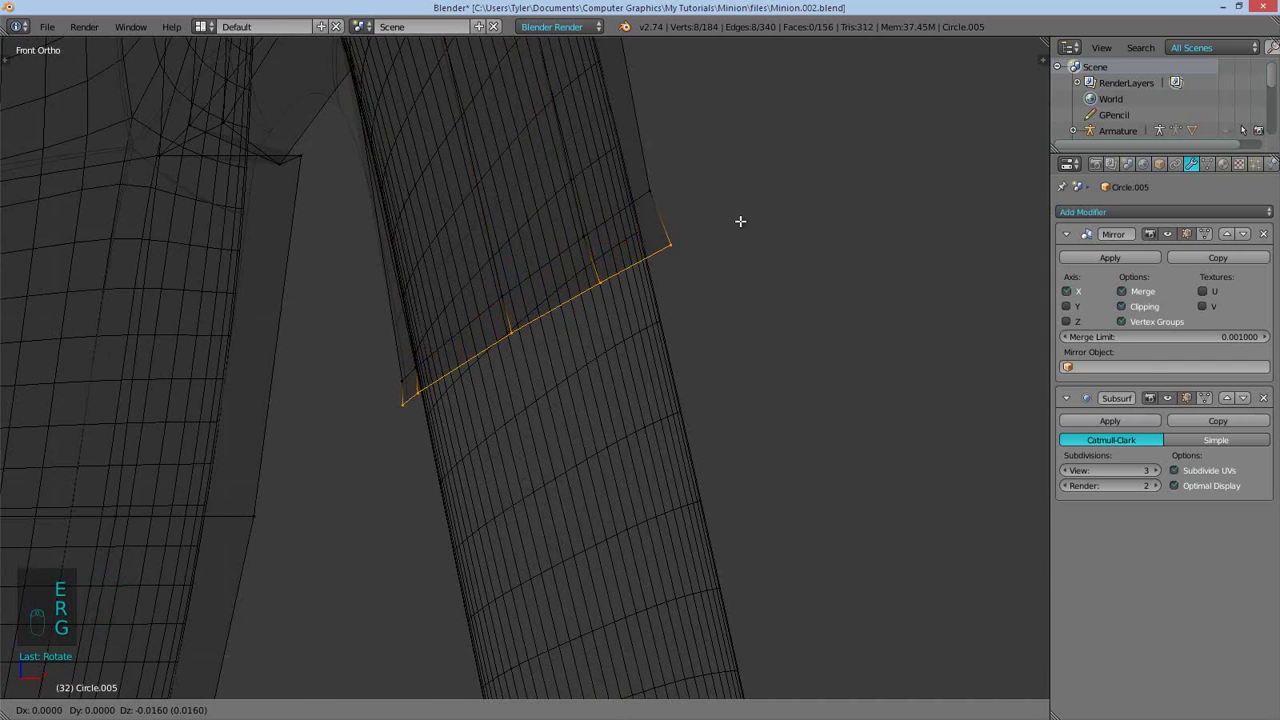
{"action": "key", "text": "r"}
{"action": "key", "text": "g"}
{"action": "key", "text": "r"}
{"action": "key", "text": "g"}
{"action": "key", "text": "a"}
{"action": "key", "text": "z"}
Push the band faces outward with Shrink/Fatten and tighten its edges with supporting loop cuts
{"action": "middle_click", "coordinate": [709, 390]}
{"action": "middle_click", "coordinate": [621, 411]}
{"action": "middle_click", "coordinate": [621, 411]}
{"action": "middle_click", "coordinate": [595, 297]}
{"action": "key", "text": "e"}
{"action": "key", "text": "alt+s"}
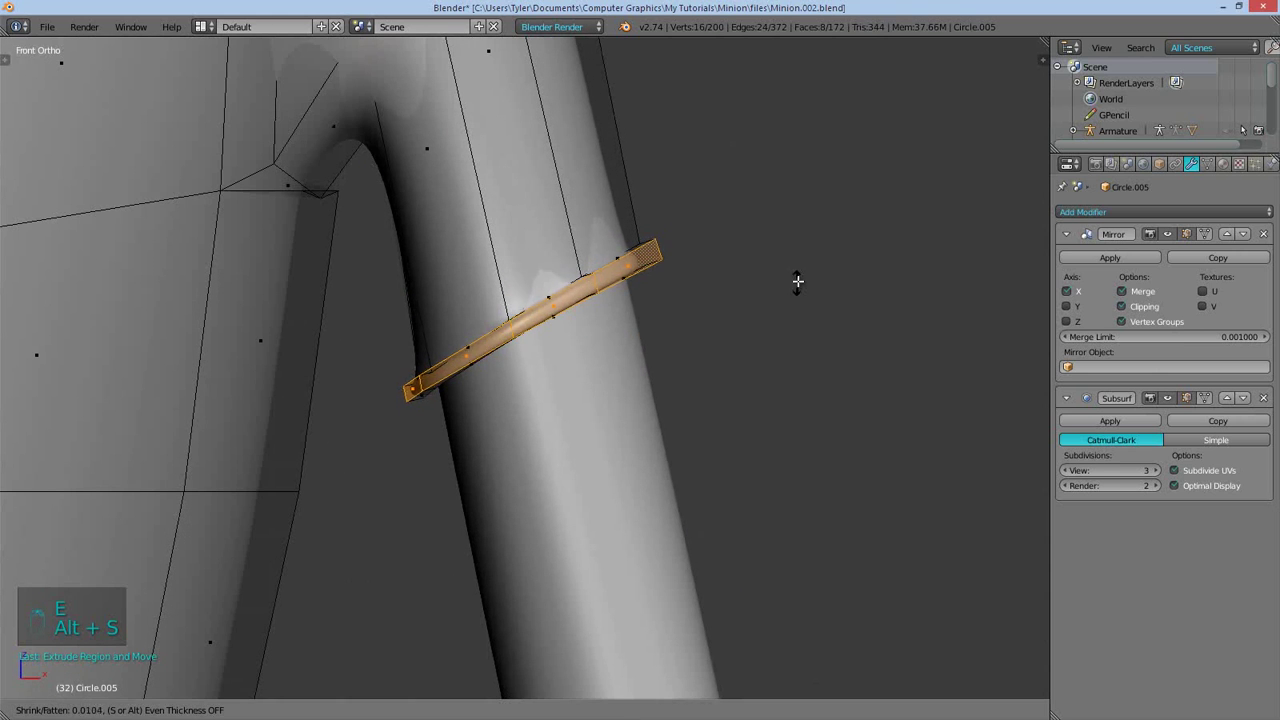
{"action": "key", "text": "r"}
{"action": "key", "text": "a"}
{"action": "key", "text": "ctrl+r"}
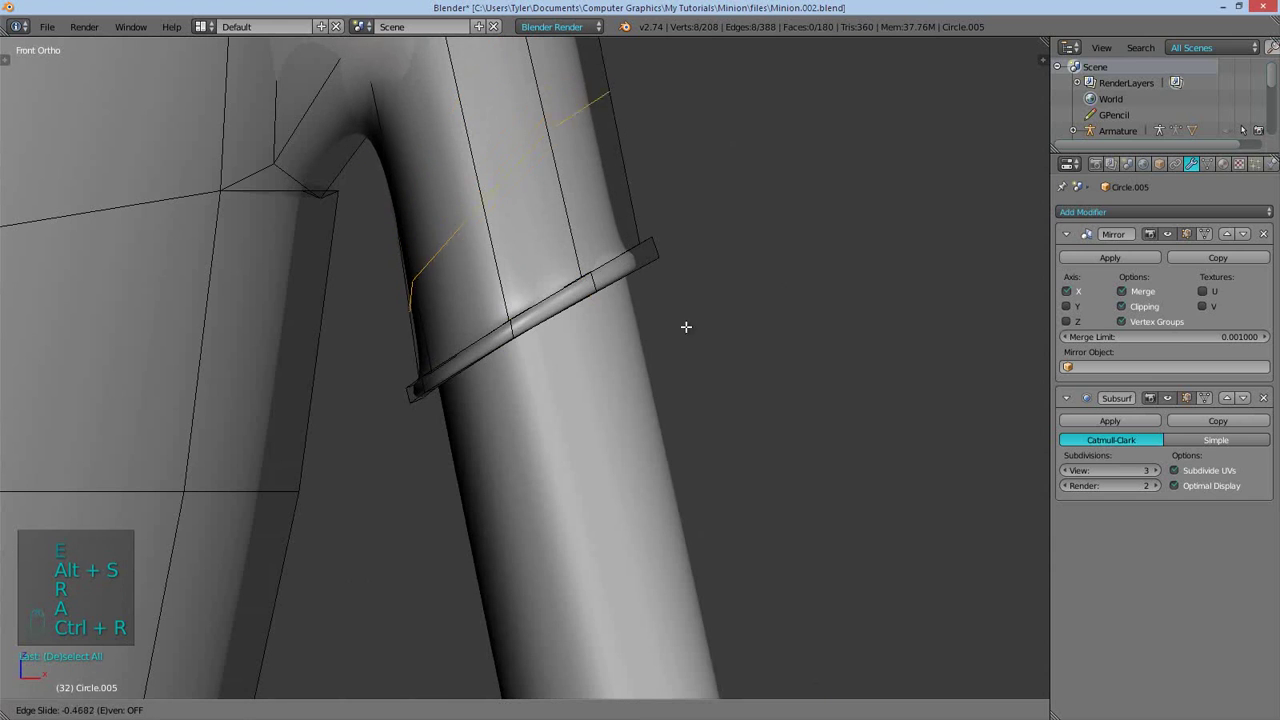
{"action": "key", "text": "ctrl+r"}
{"action": "key", "text": "ctrl+r"}
{"action": "key", "text": "Tab"}
{"action": "key", "text": "Tab"}
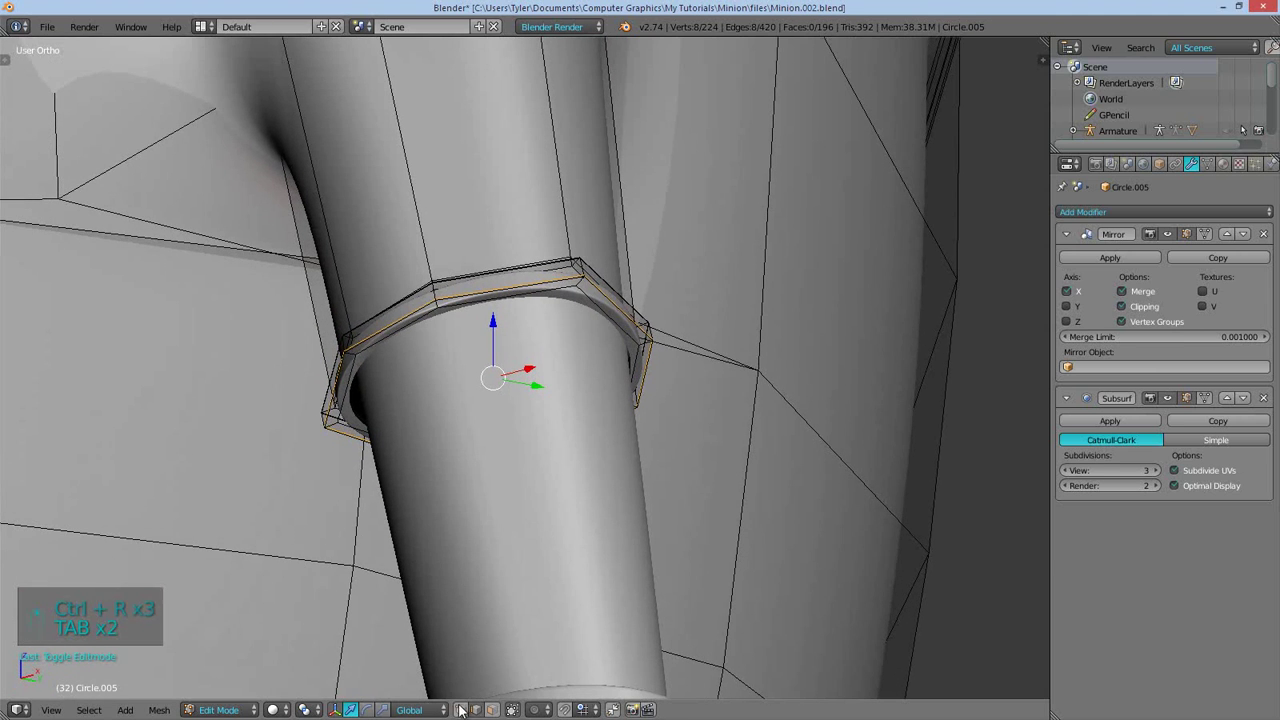
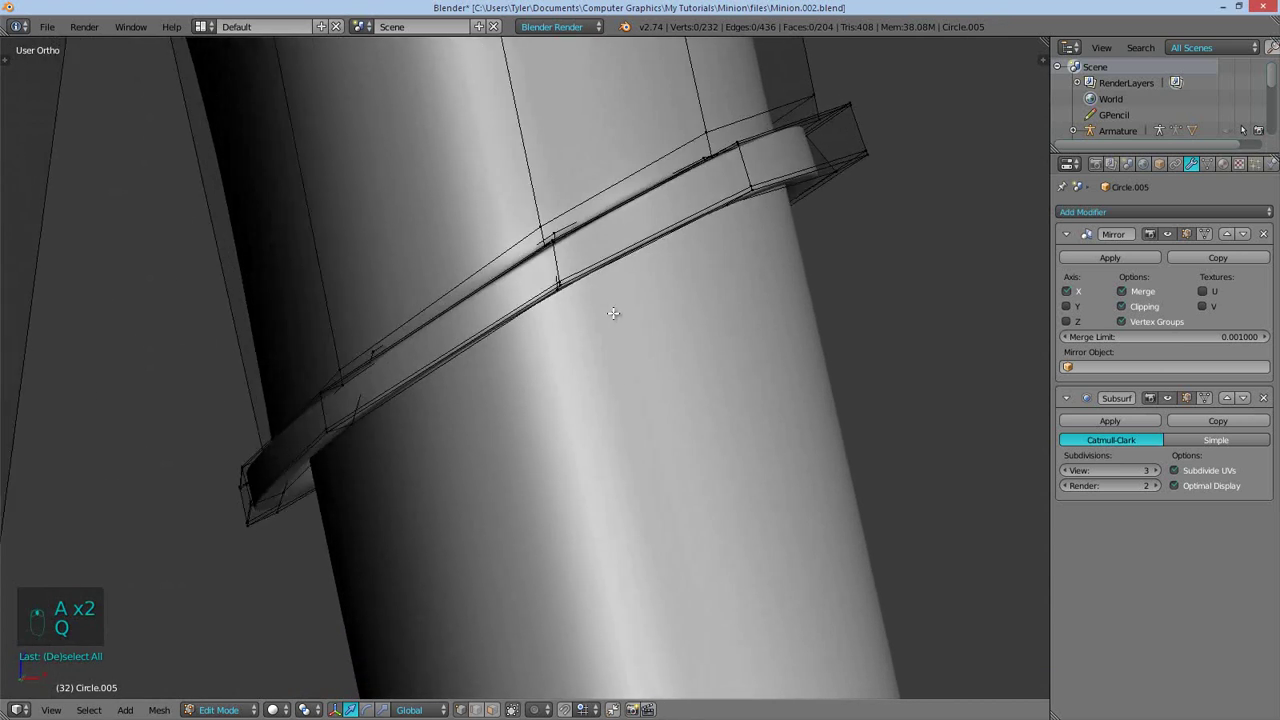
Shrink the sleeve cuff inward and scale it to about 0.97 so it sits snugly on the arm
{"action": "key", "text": "Tab"}
{"action": "key", "text": "Tab"}
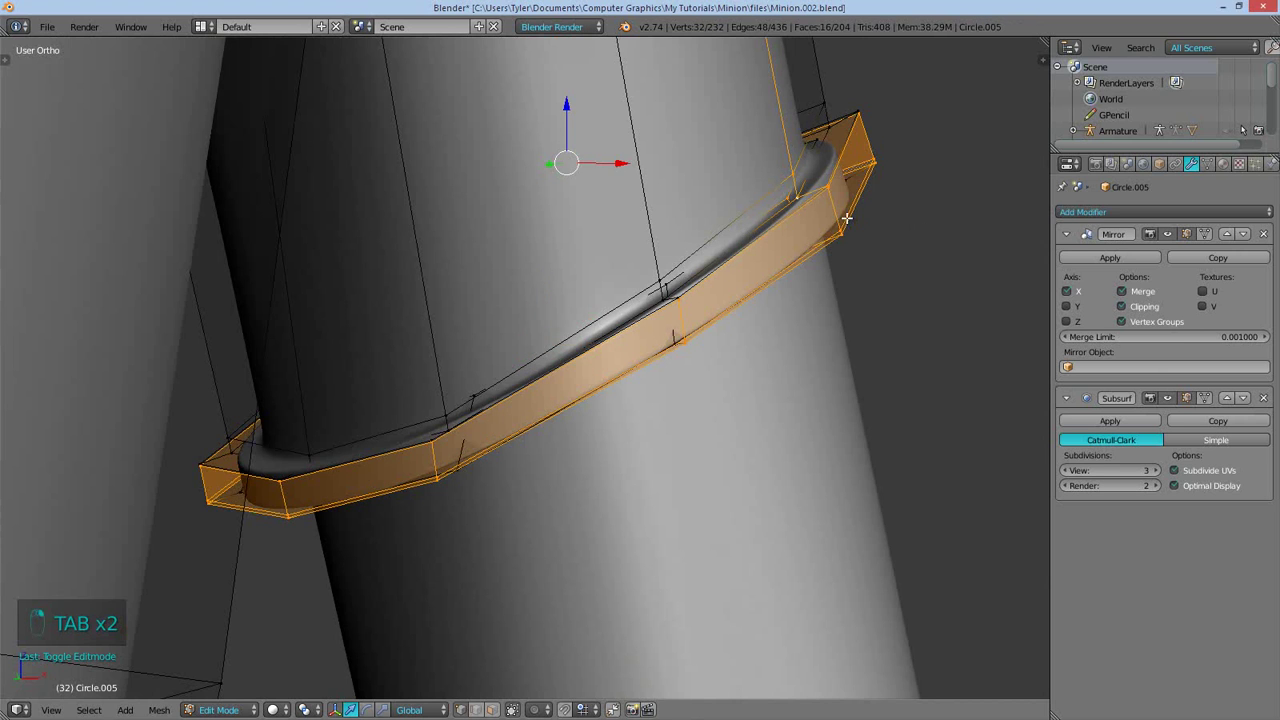
{"action": "key", "text": "ctrl+z"}
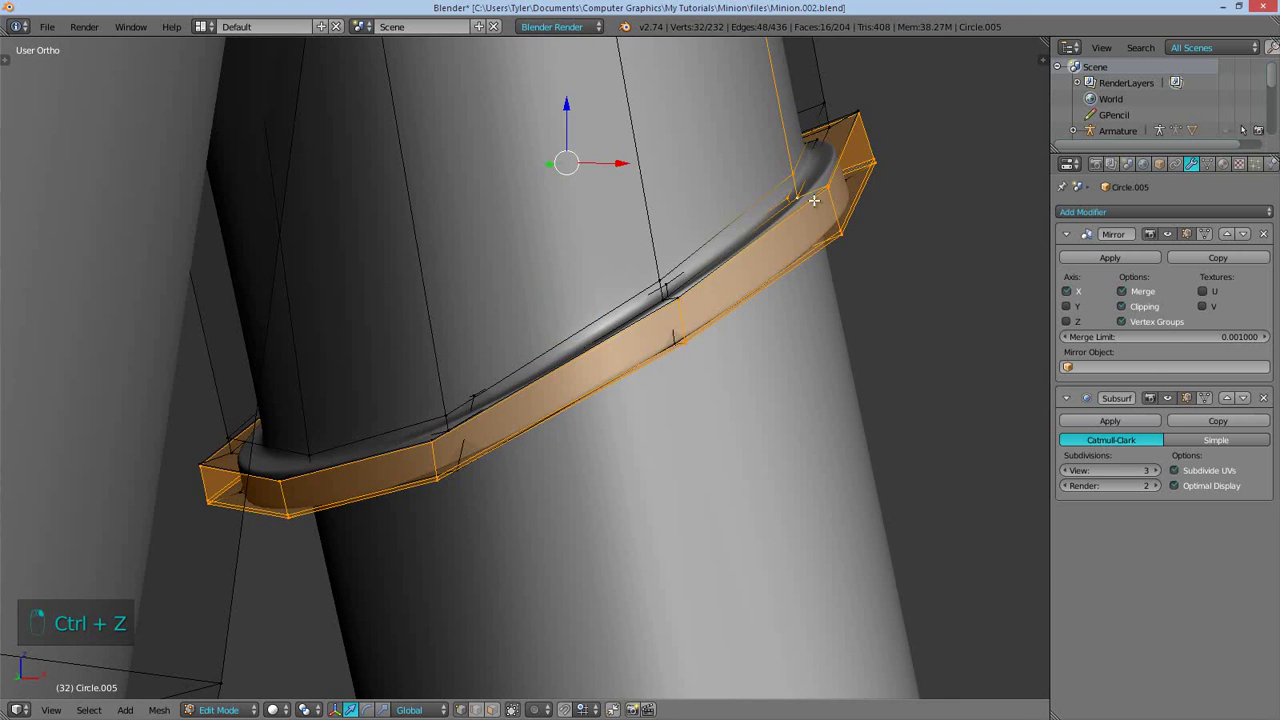
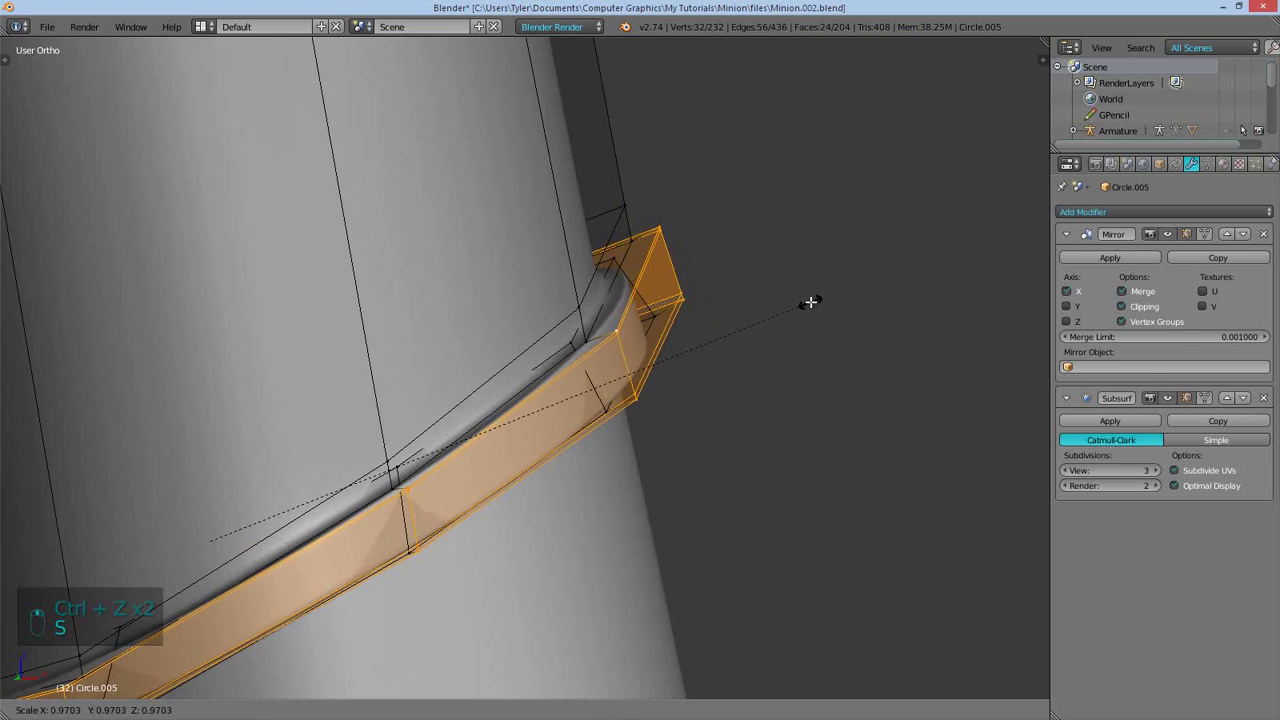
{"action": "key", "text": "alt+s"}
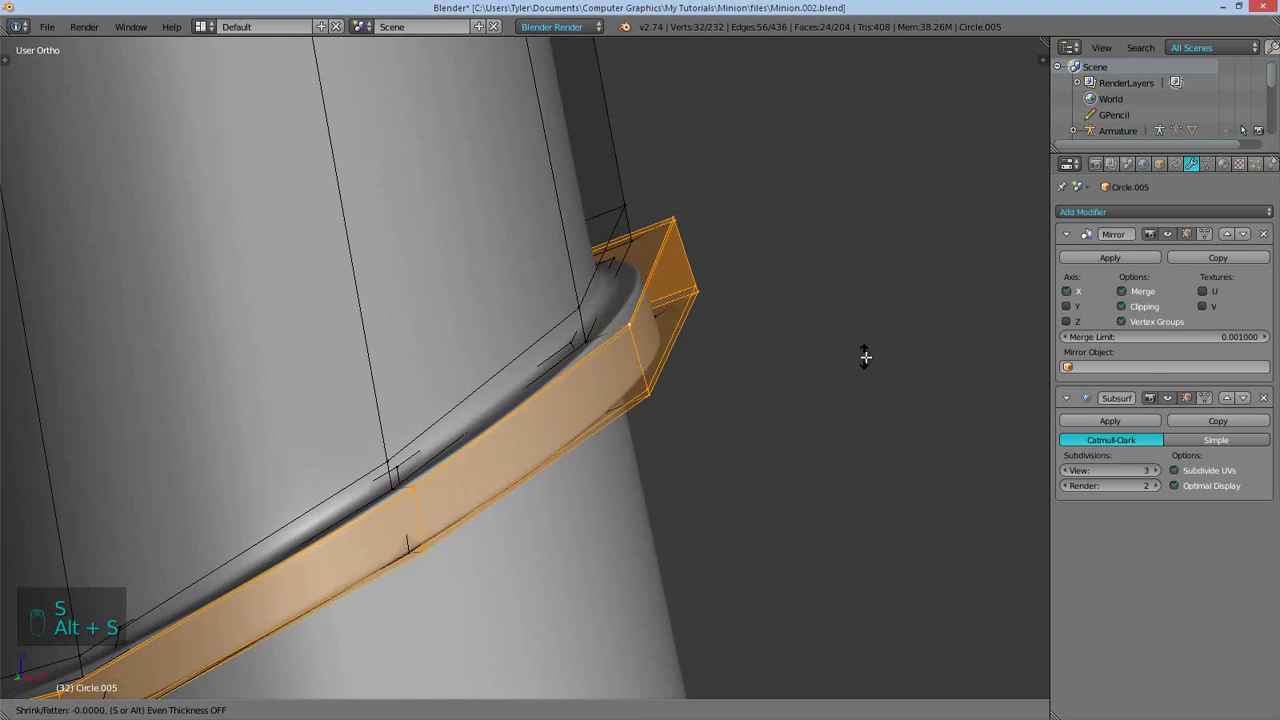
{"action": "key", "text": "s"}
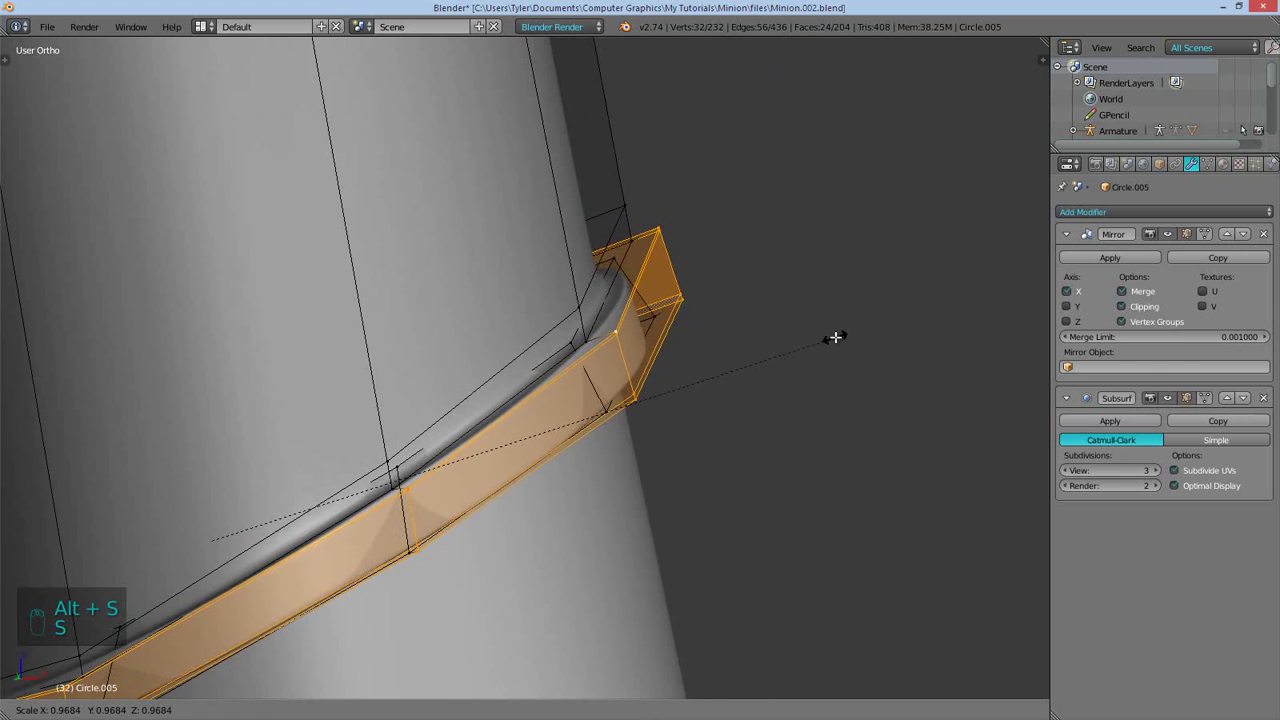
Finish editing the shirt and review the result in Object Mode
{"action": "key", "text": "Tab"}
{"action": "middle_click", "coordinate": [630, 401]}
{"action": "key", "text": "a"}
{"action": "left_click_drag", "start_coordinate": [437, 434], "coordinate": [526, 365]}
{"action": "key", "text": "q"}
{"action": "key", "text": "a"}
{"action": "key", "text": "a"}
{"action": "left_click_drag", "start_coordinate": [523, 340], "coordinate": [533, 341]}
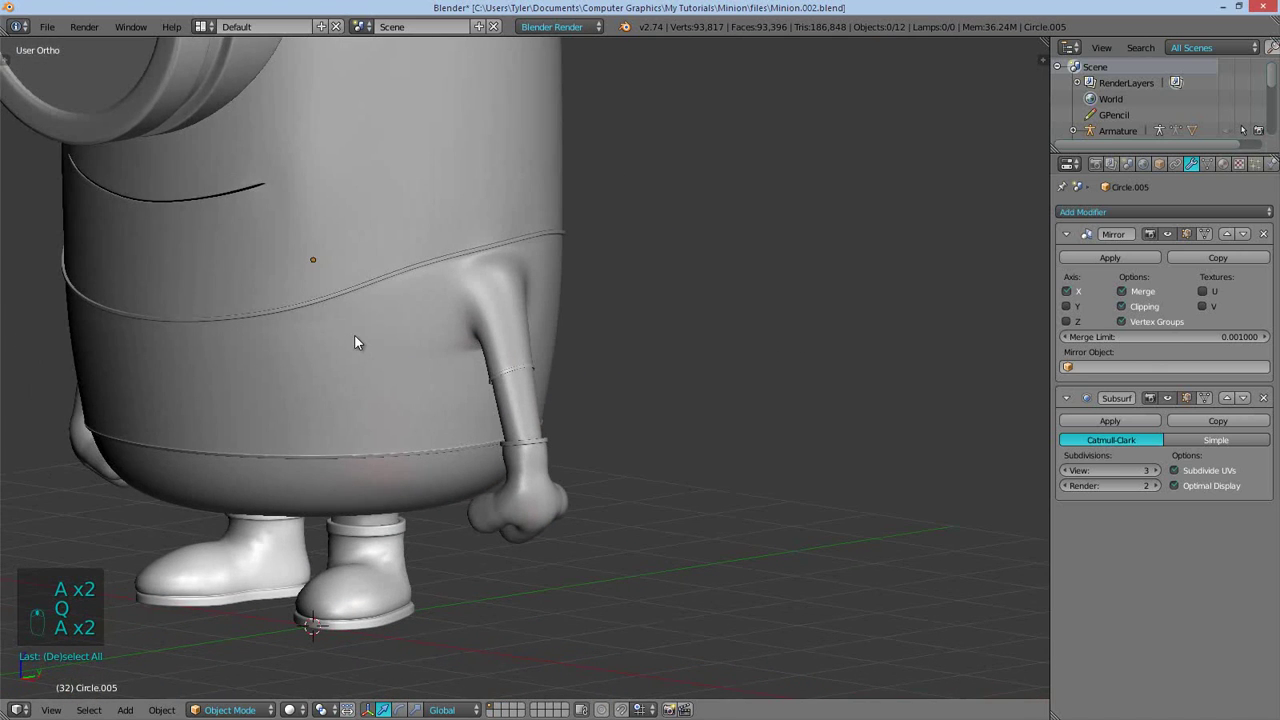
Unhide the body mesh under the shirt and view the Minion straight from the front
{"action": "key", "text": "q"}
{"action": "key", "text": "q"}
{"action": "key", "text": "q"}
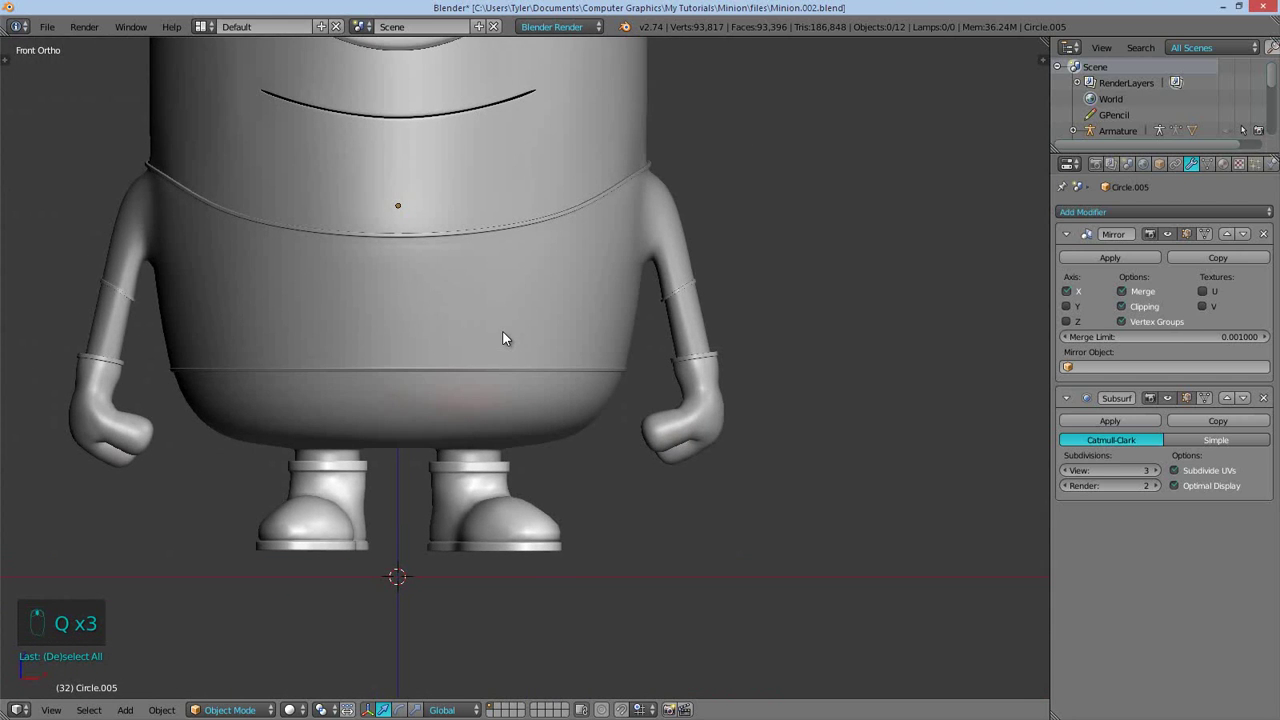
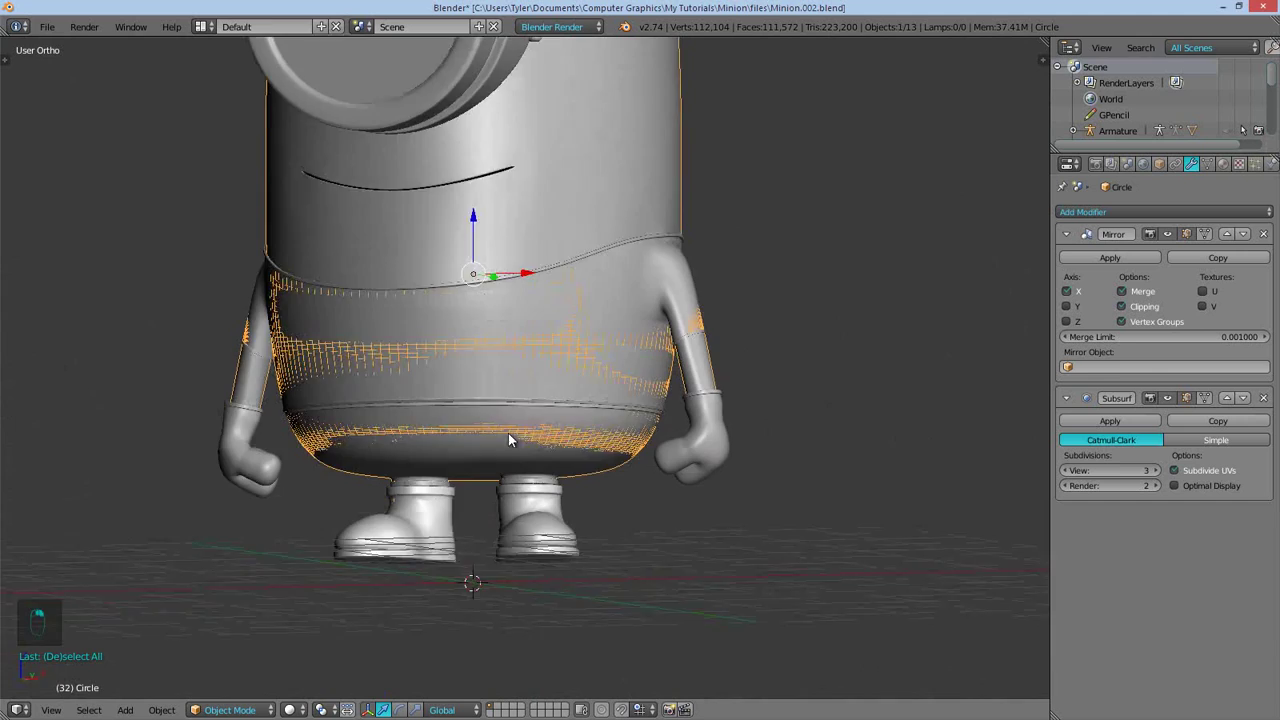
{"action": "key", "text": "q"}
{"action": "key", "text": "a"}
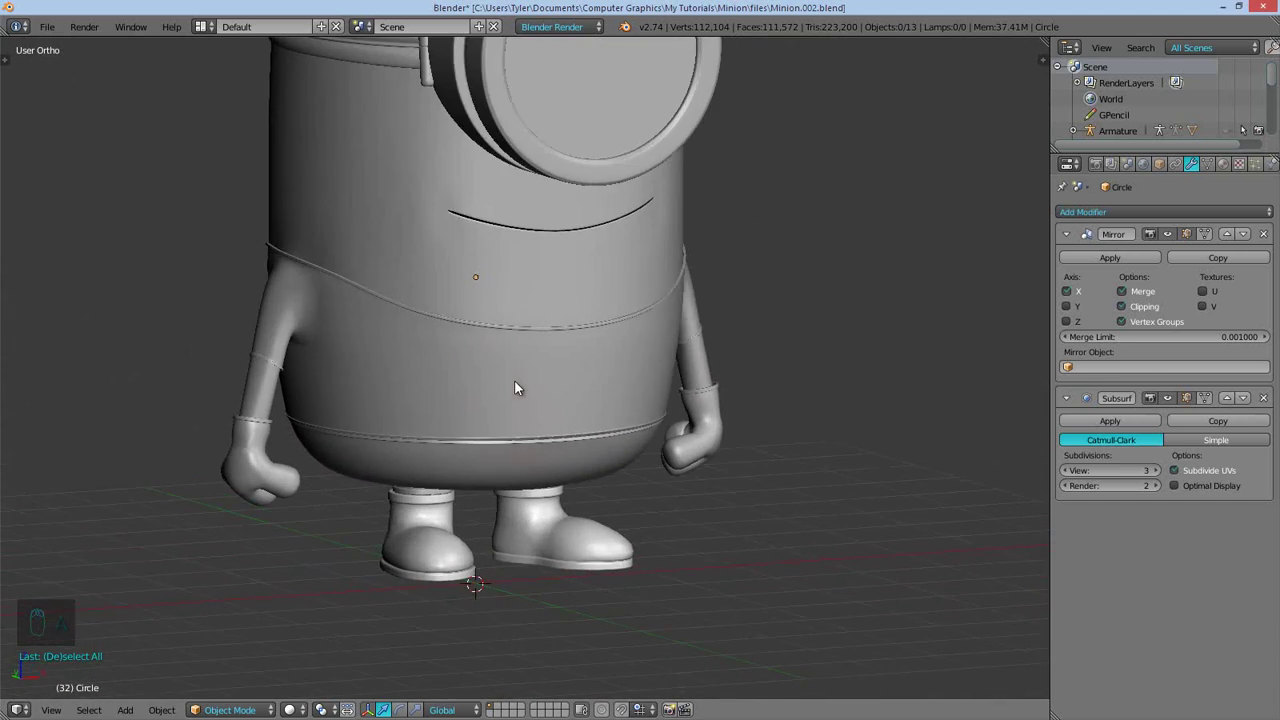
{"action": "key", "text": "q"}
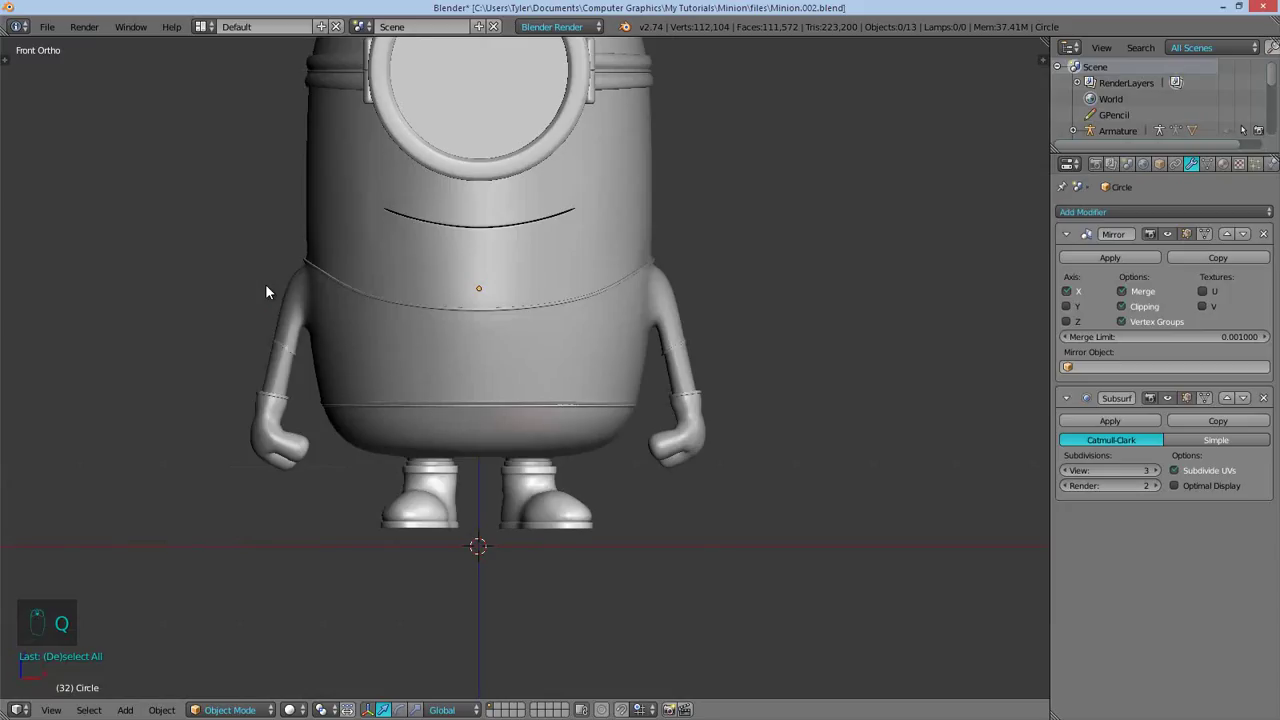
{"action": "key", "text": "Tab"}
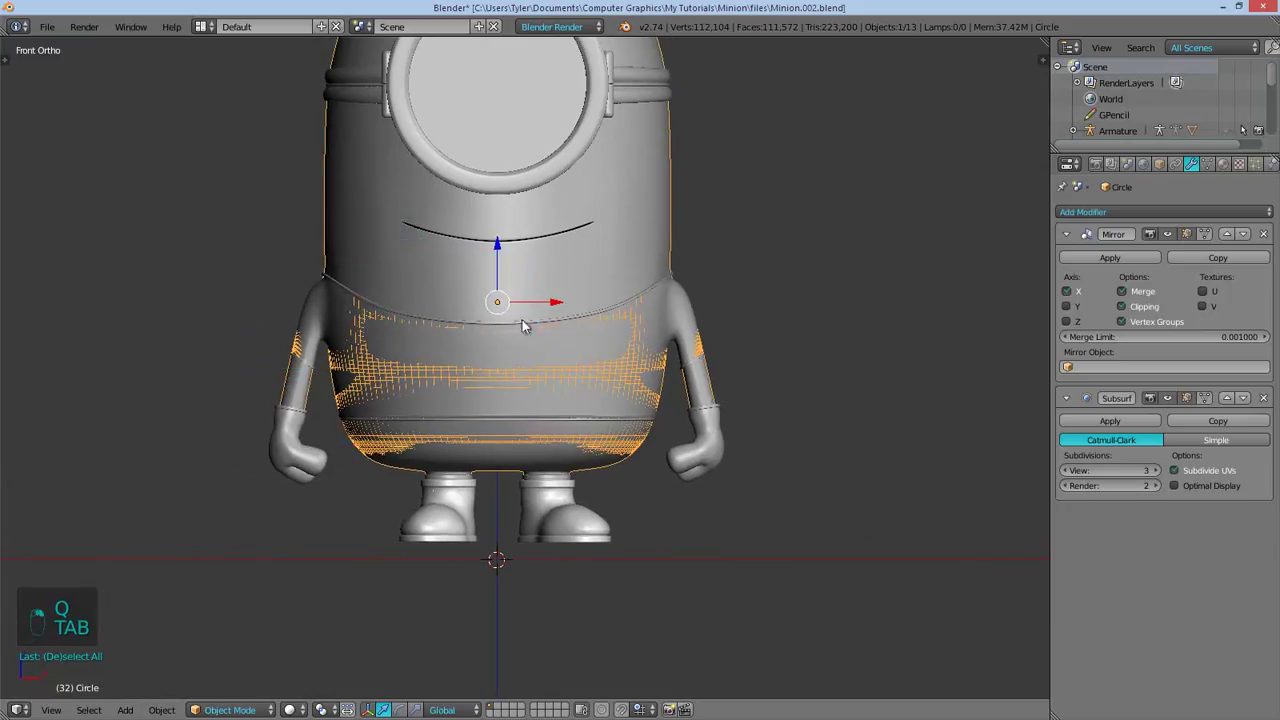
{"action": "key", "text": "a"}
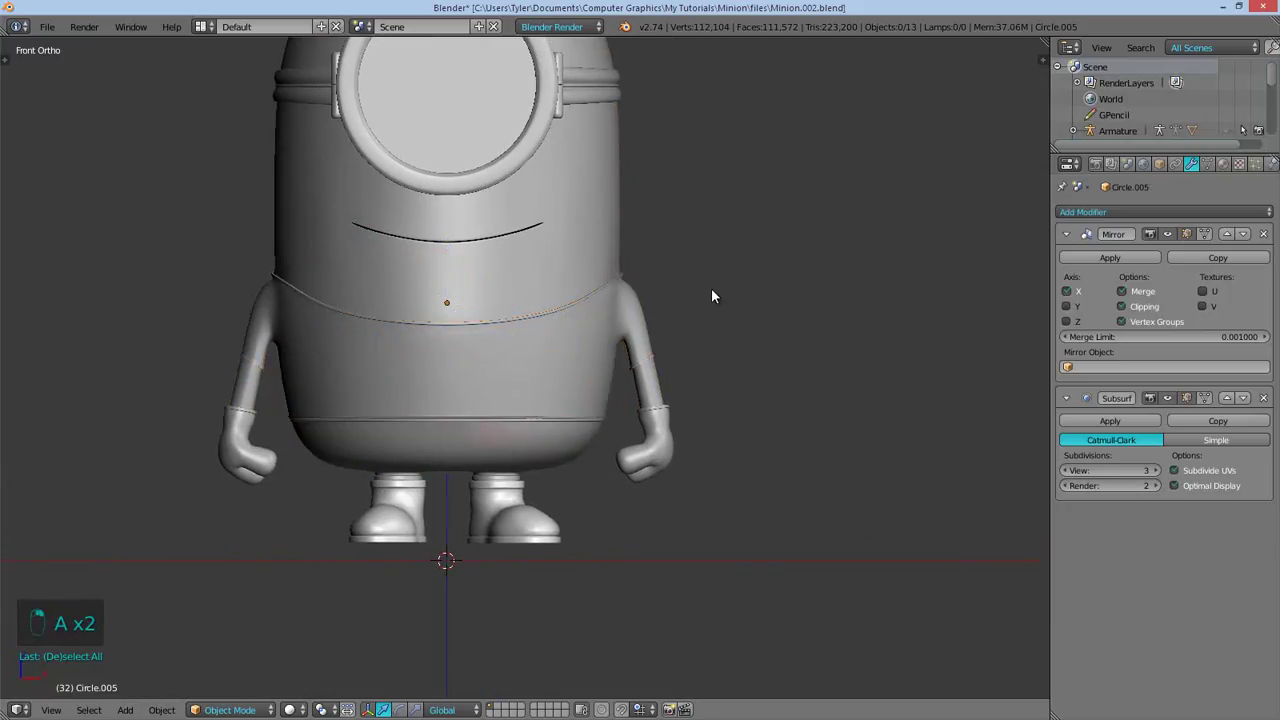
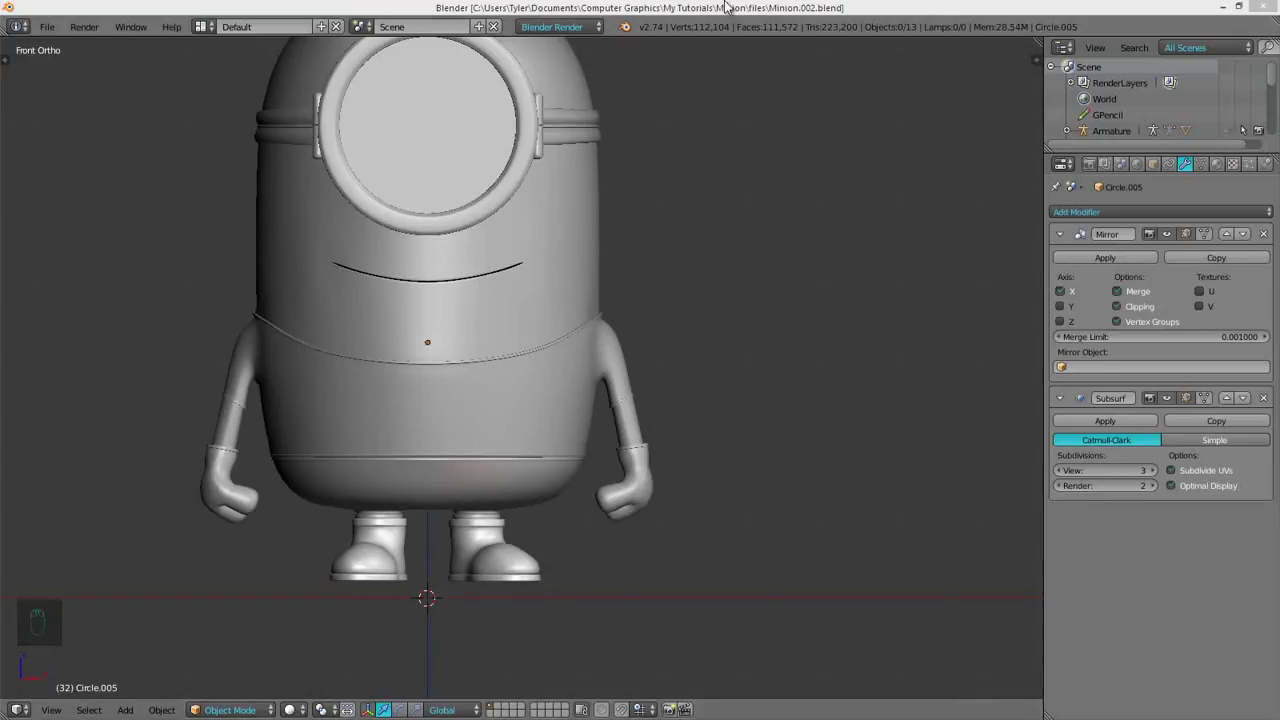
Isolate the shirt in Local view and swap its Subsurf for a Multires modifier with Mirror applied
{"action": "left_click_drag", "start_coordinate": [658, 343], "coordinate": [682, 320]}
{"action": "key", "text": "KP_Divide"}
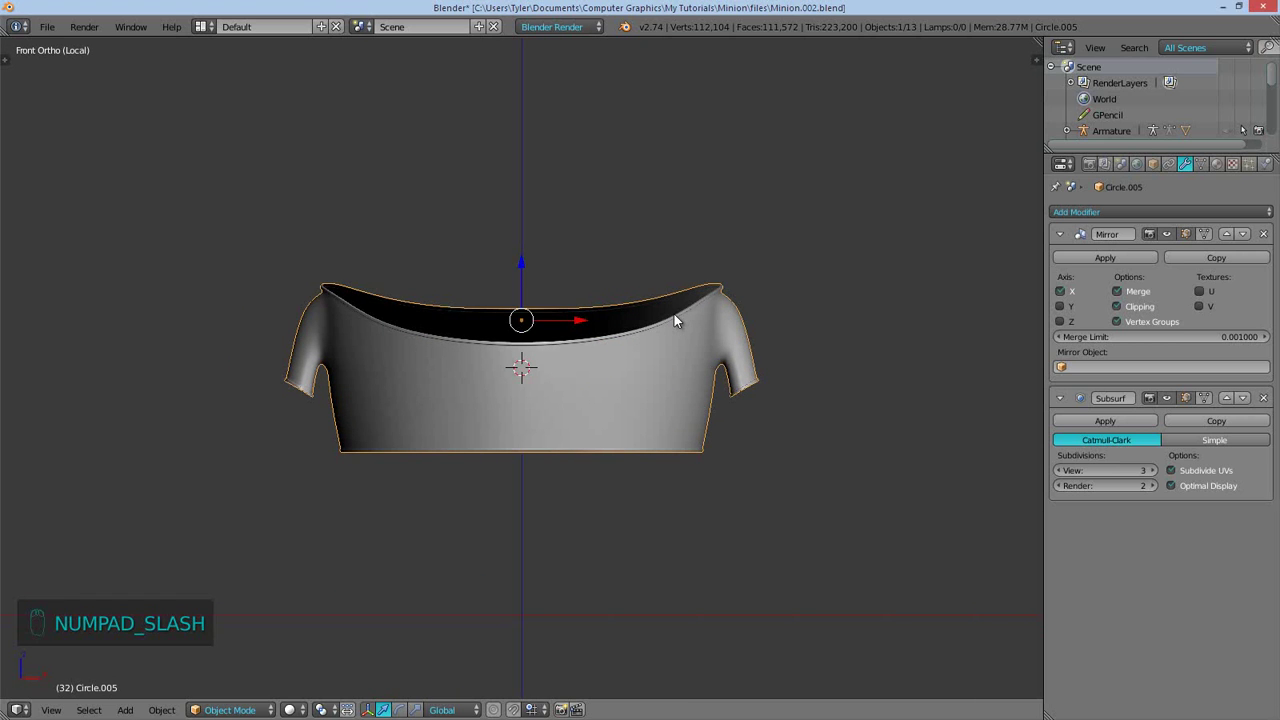
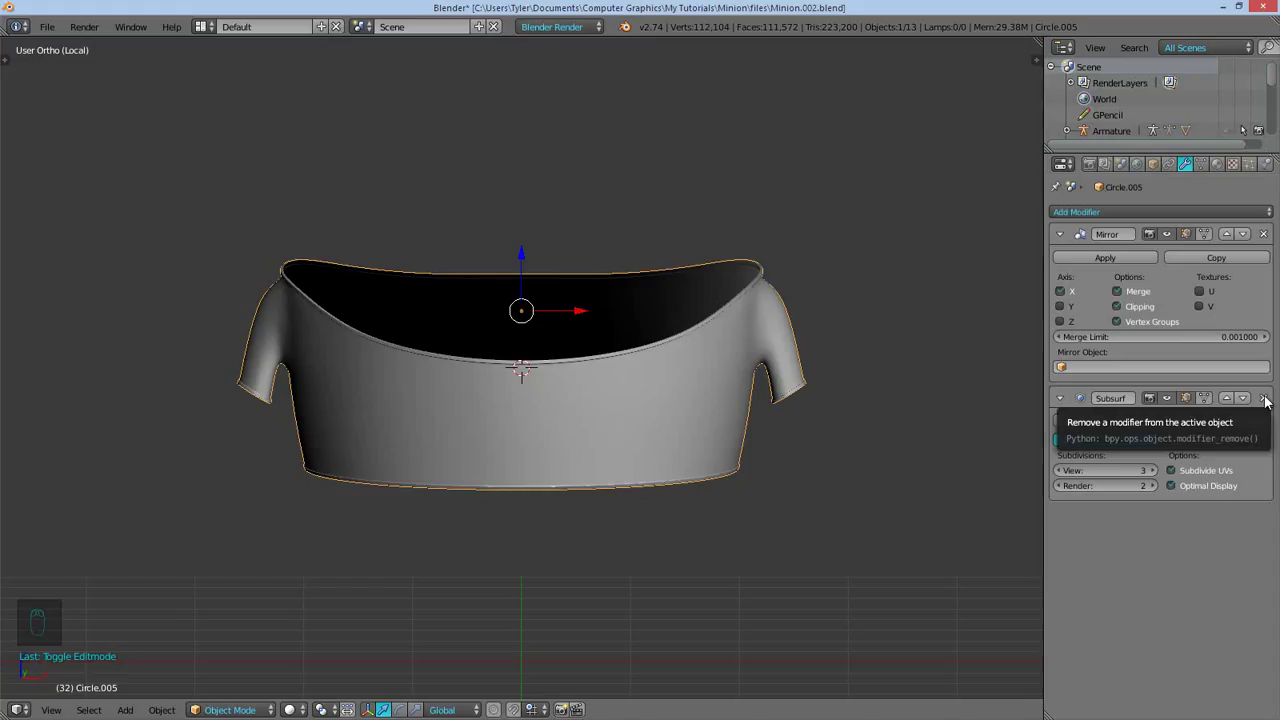
{"action": "left_click_drag", "start_coordinate": [1272, 402], "coordinate": [1041, 365]}
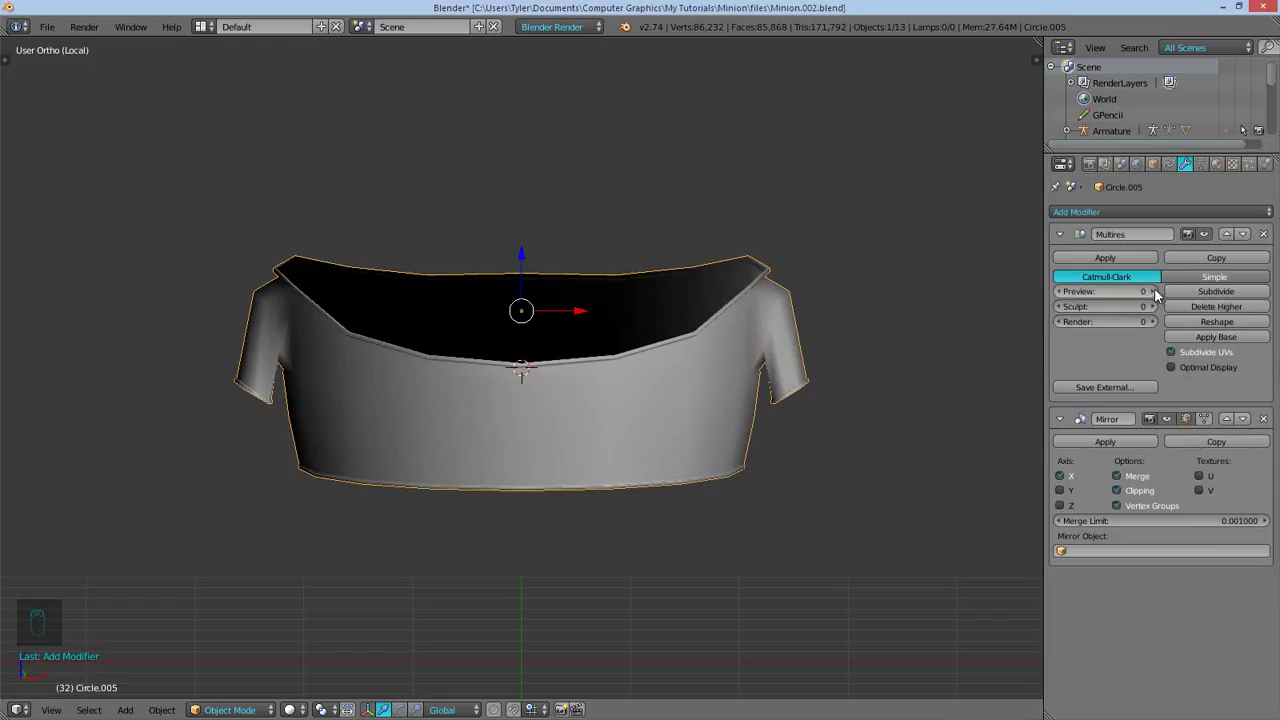
{"action": "left_click", "coordinate": [1192, 293]}
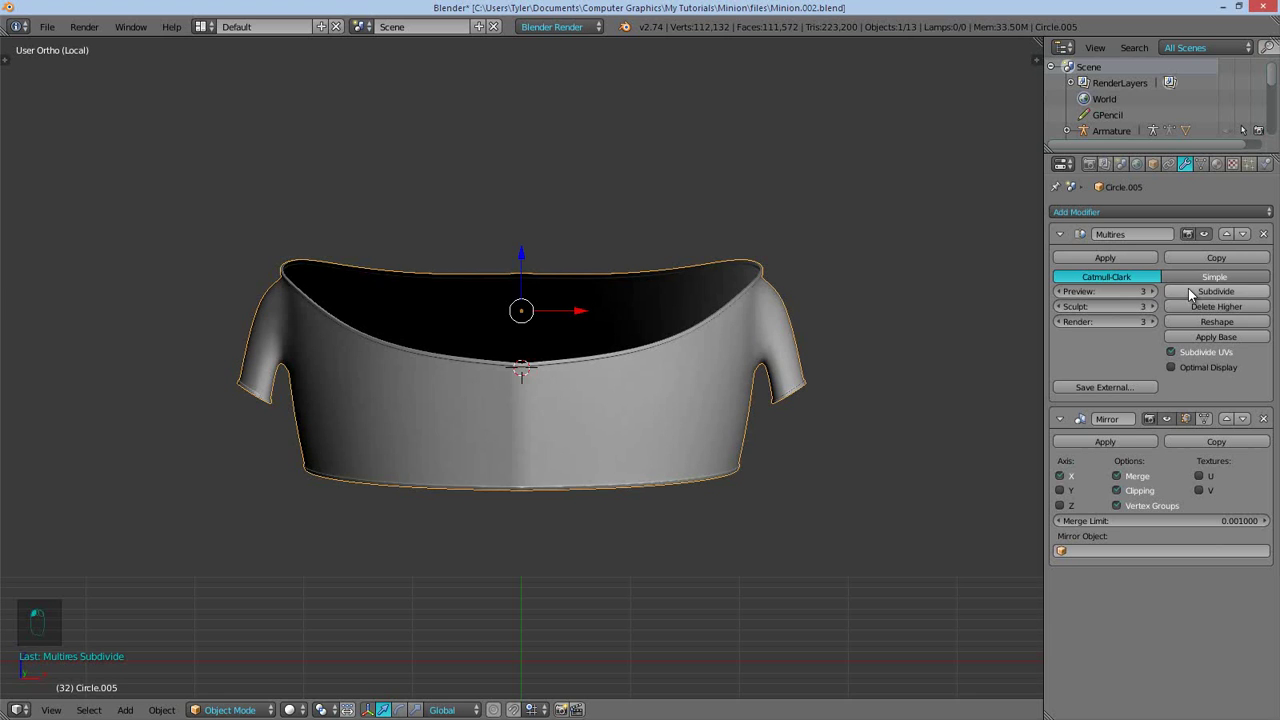
Subdivide the Multires to level 4, clearing an accidental grease pencil scribble, and enter sculpt mode
{"action": "left_click_drag", "start_coordinate": [712, 323], "coordinate": [706, 305]}
{"action": "left_click_drag", "start_coordinate": [594, 346], "coordinate": [522, 371]}
{"action": "key", "text": "d"}
{"action": "left_click", "coordinate": [522, 371]}
{"action": "key", "text": "d"}
{"action": "key", "text": "n"}
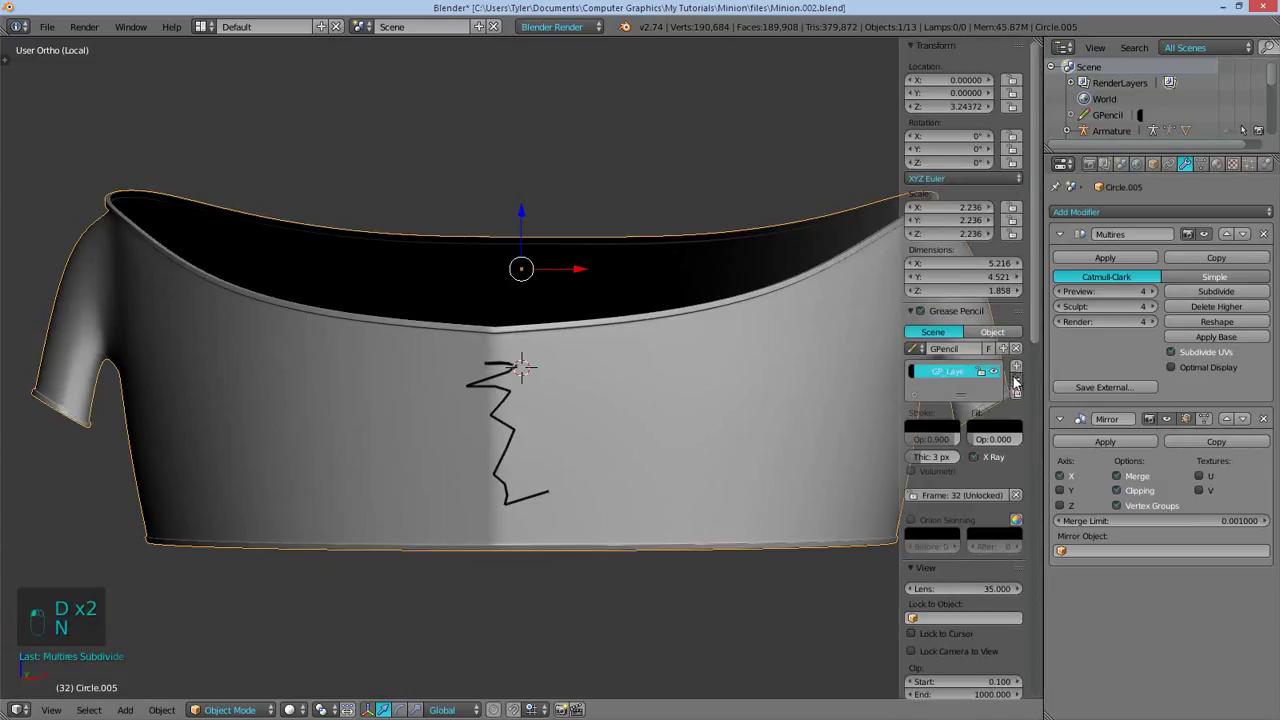
{"action": "left_click_drag", "start_coordinate": [1153, 359], "coordinate": [1268, 242]}
{"action": "key", "text": "n"}
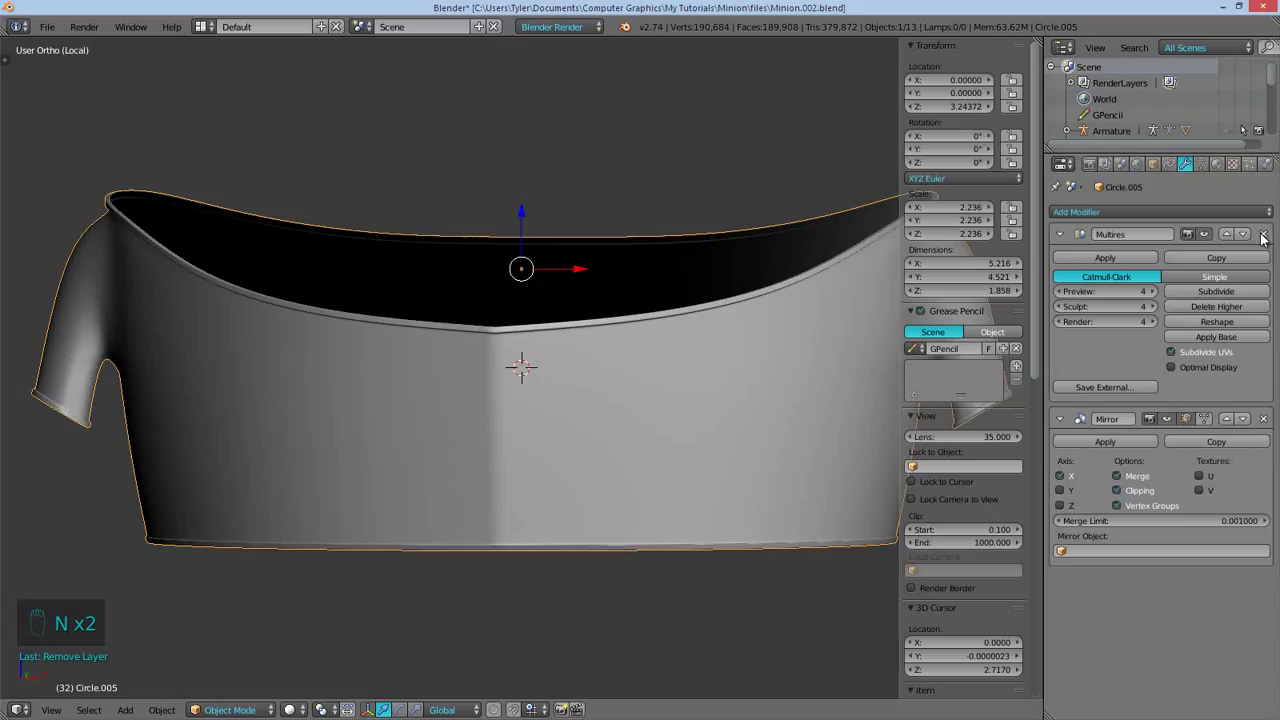
{"action": "left_click_drag", "start_coordinate": [1268, 239], "coordinate": [1176, 299]}
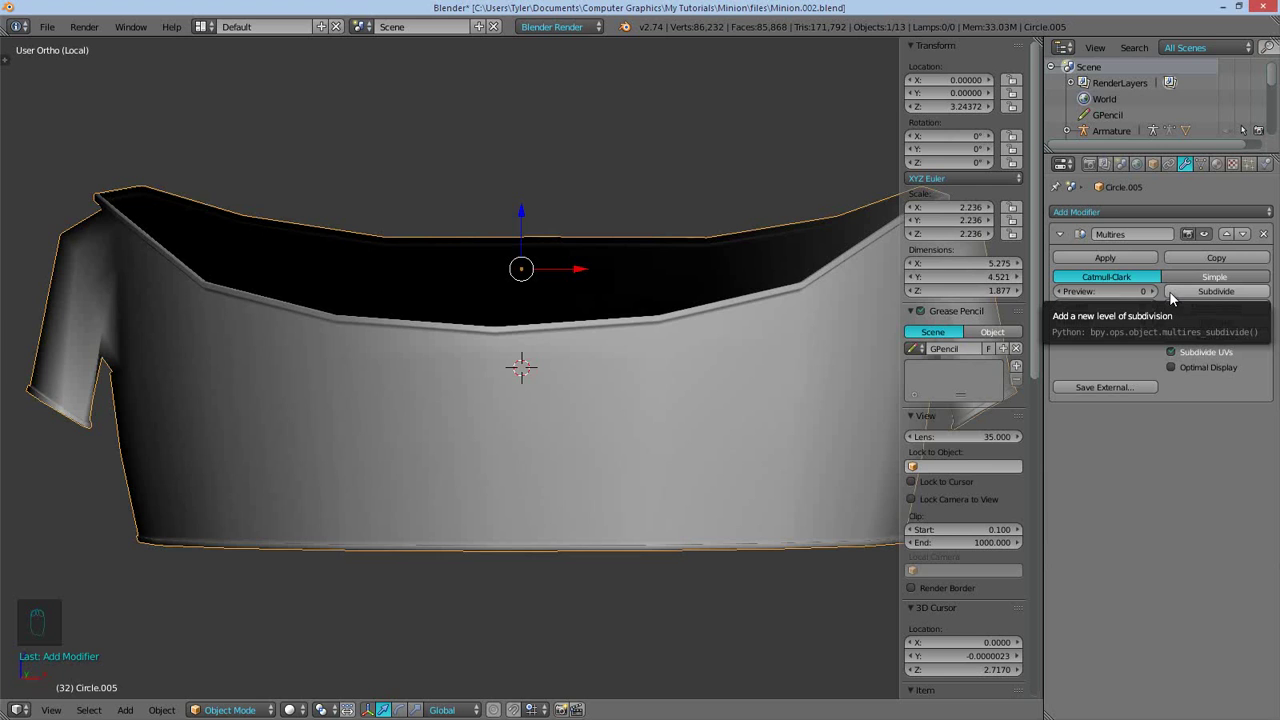
{"action": "left_click_drag", "start_coordinate": [544, 336], "coordinate": [515, 232]}
Enter Sculpt Mode with the whole Minion visible and set the Inflate brush strength
{"action": "key", "text": "n"}
{"action": "key", "text": "Tab"}
{"action": "left_click_drag", "start_coordinate": [493, 279], "coordinate": [448, 326]}
{"action": "middle_click", "coordinate": [438, 299]}
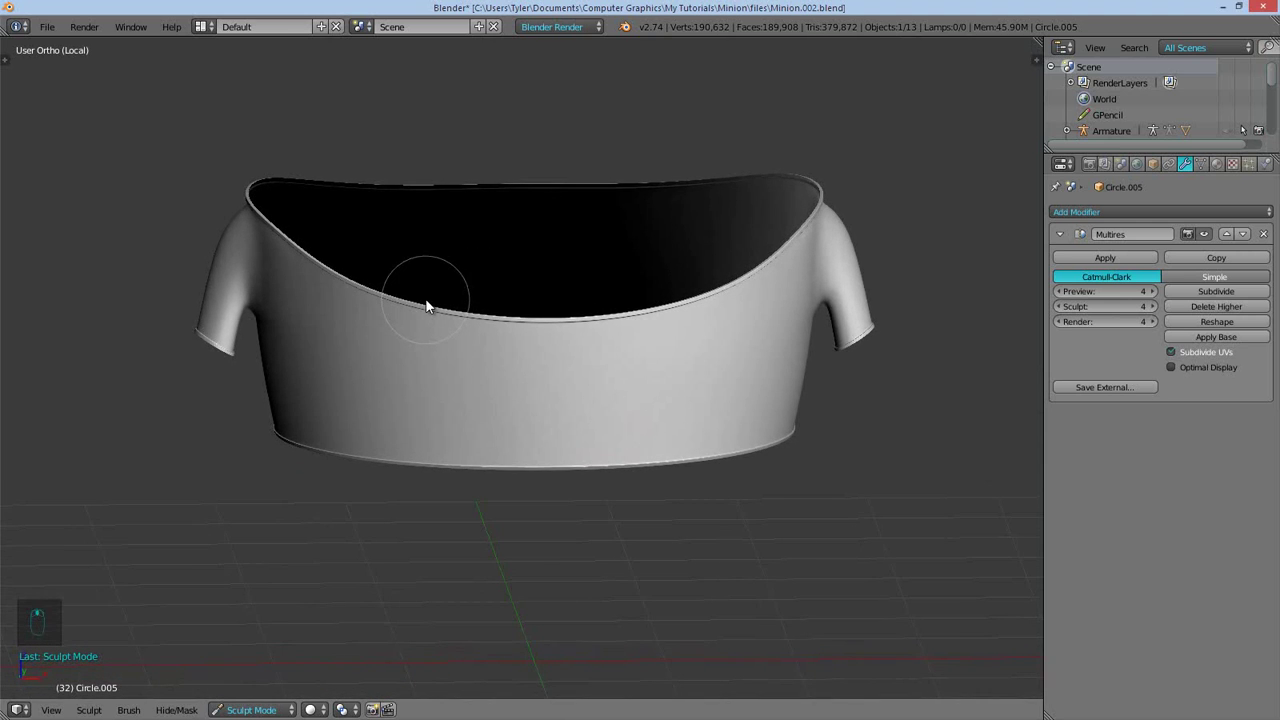
{"action": "key", "text": "KP_Divide"}
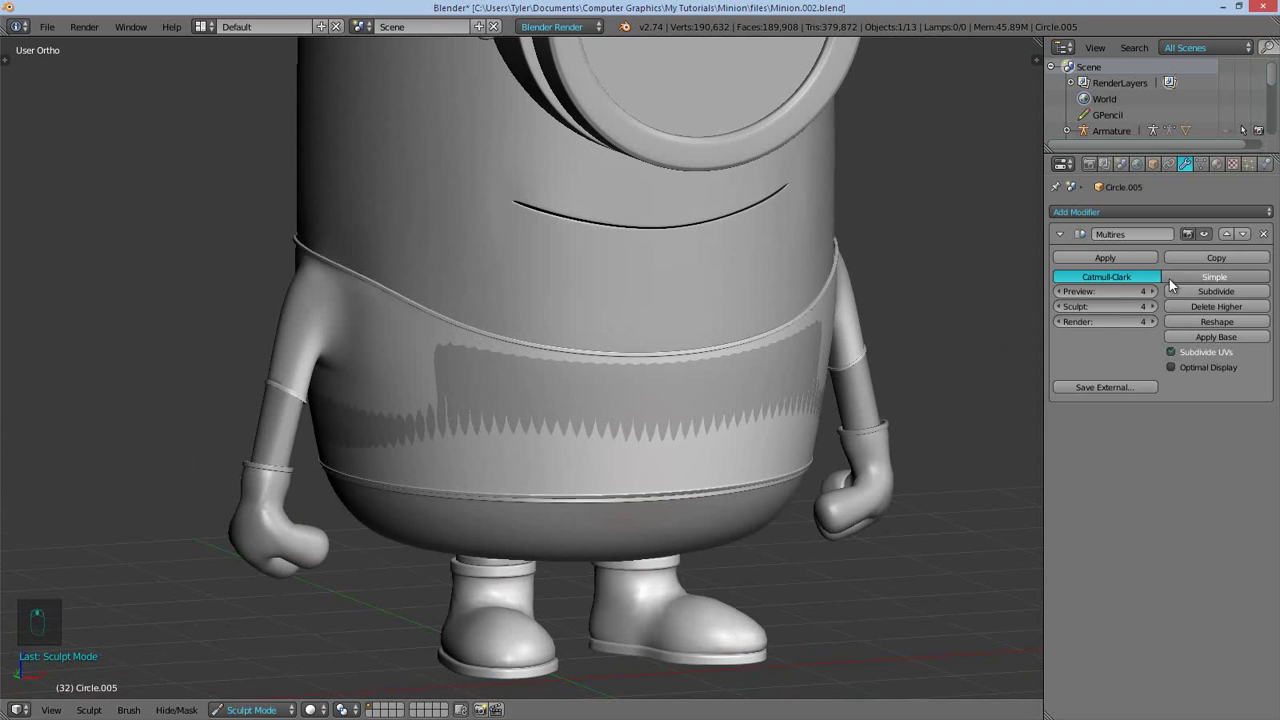
{"action": "key", "text": "t"}
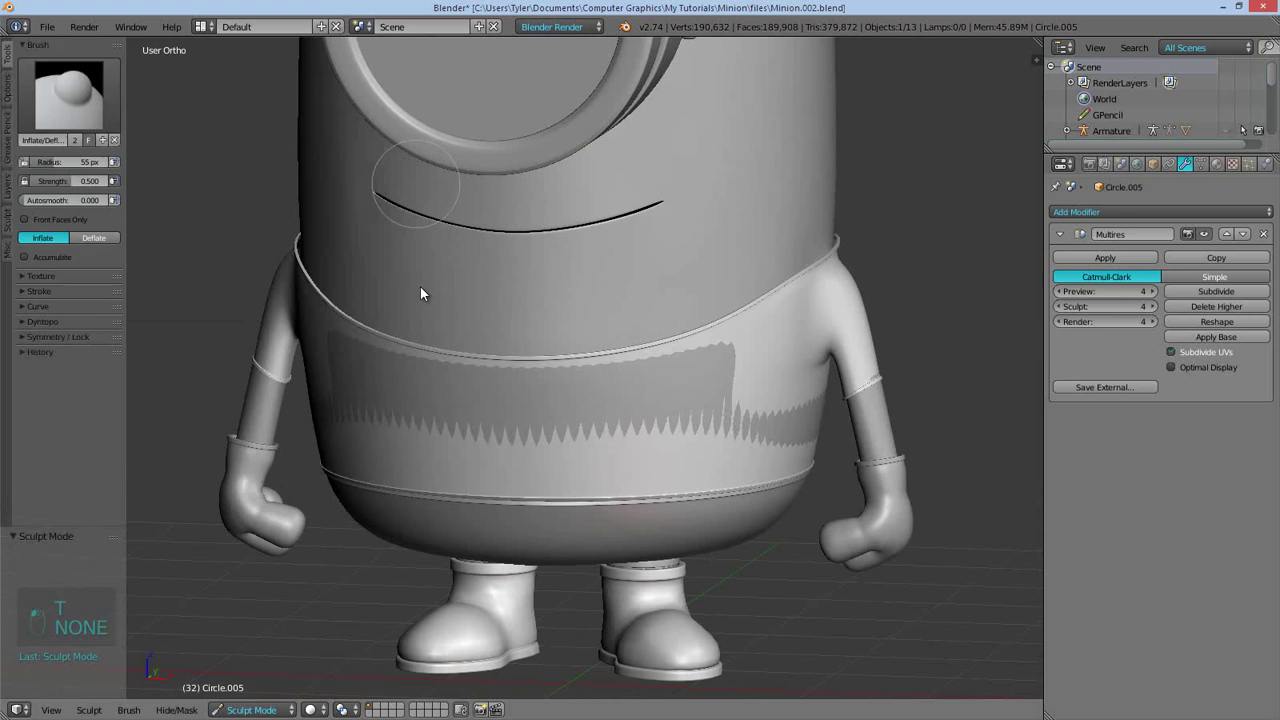
{"action": "key", "text": "t"}
{"action": "key", "text": "f"}
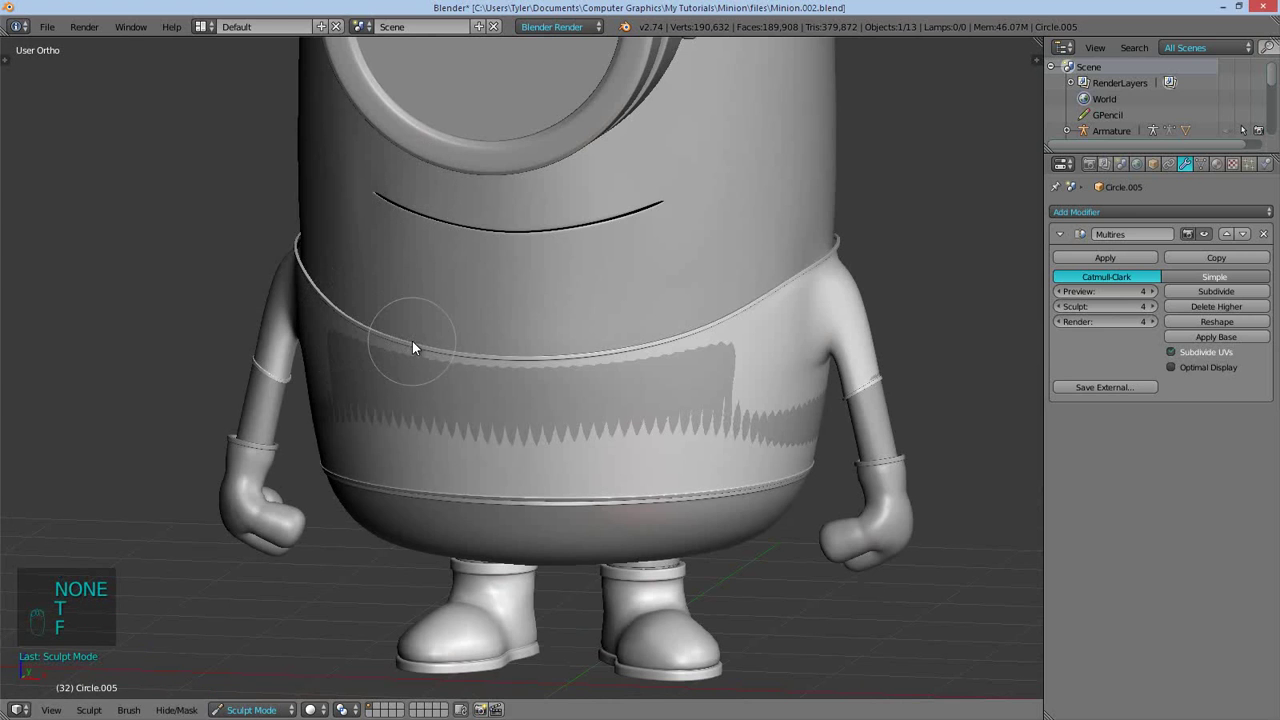
{"action": "key", "text": "shift+f"}
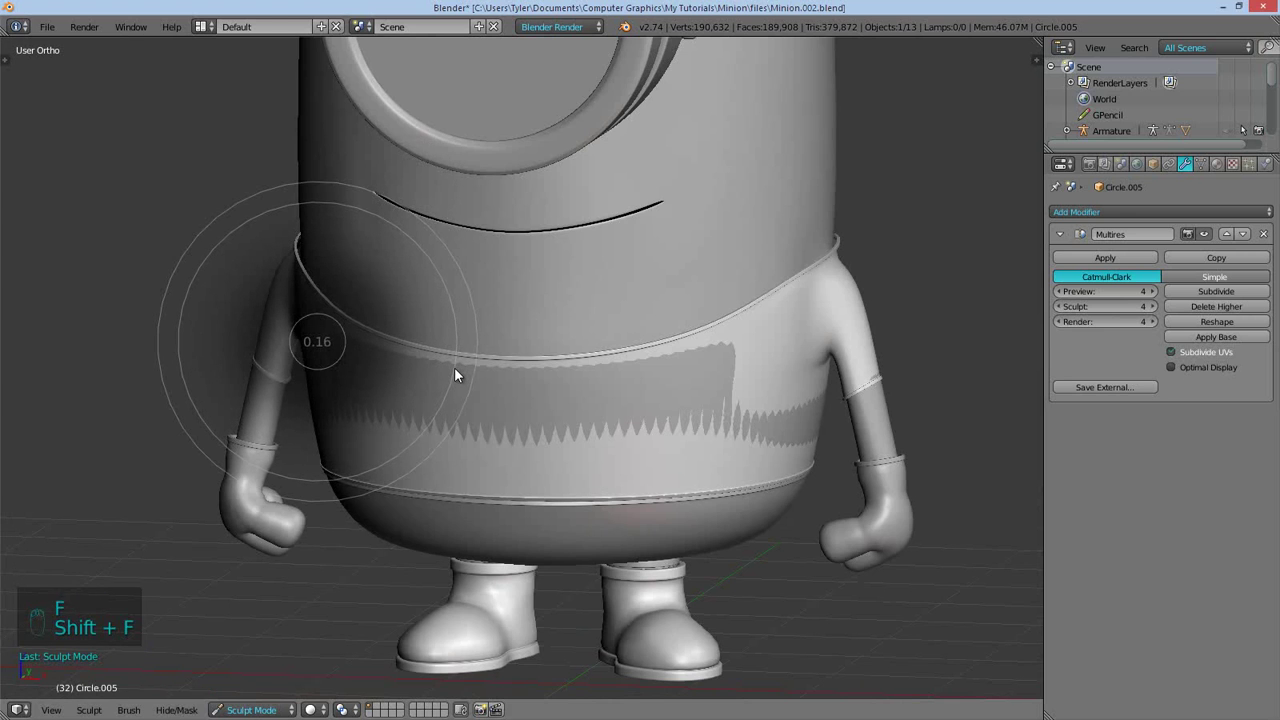
Puff the shirt's belly outward wherever the body clips through it
{"action": "left_click_drag", "start_coordinate": [431, 403], "coordinate": [439, 382]}
{"action": "left_click_drag", "start_coordinate": [439, 382], "coordinate": [422, 362]}
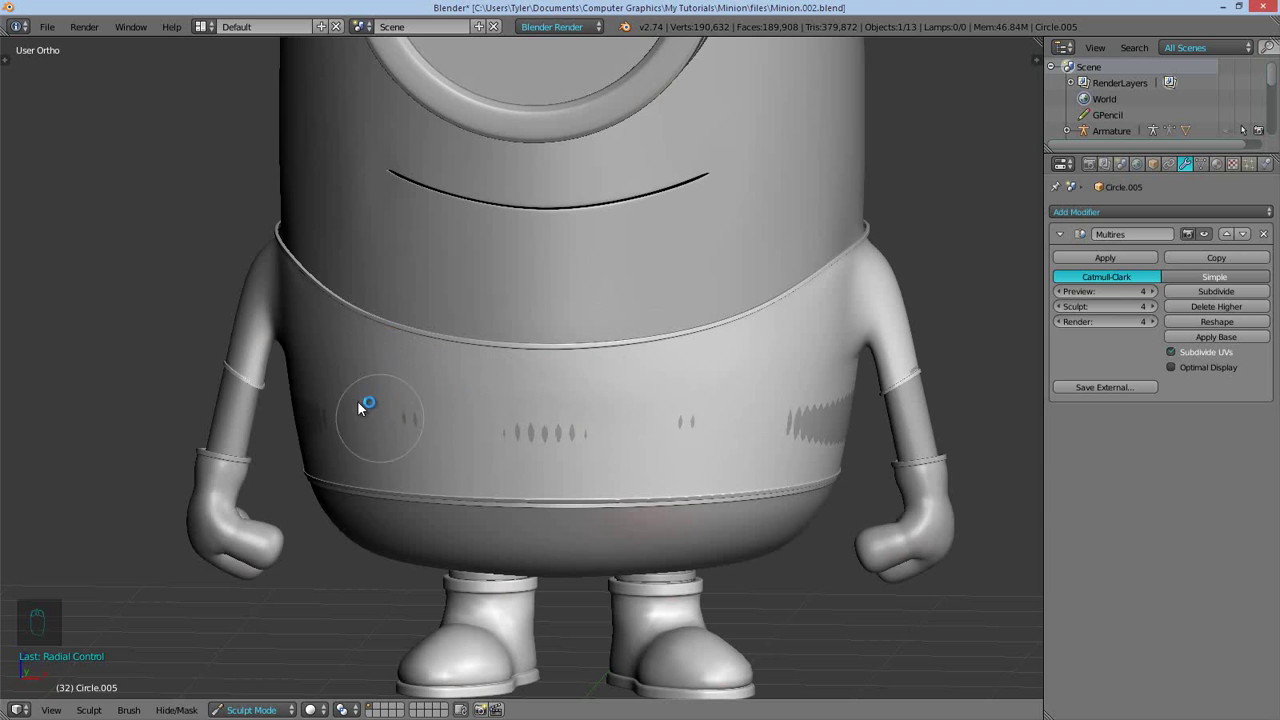
{"action": "left_click_drag", "start_coordinate": [731, 431], "coordinate": [343, 357]}
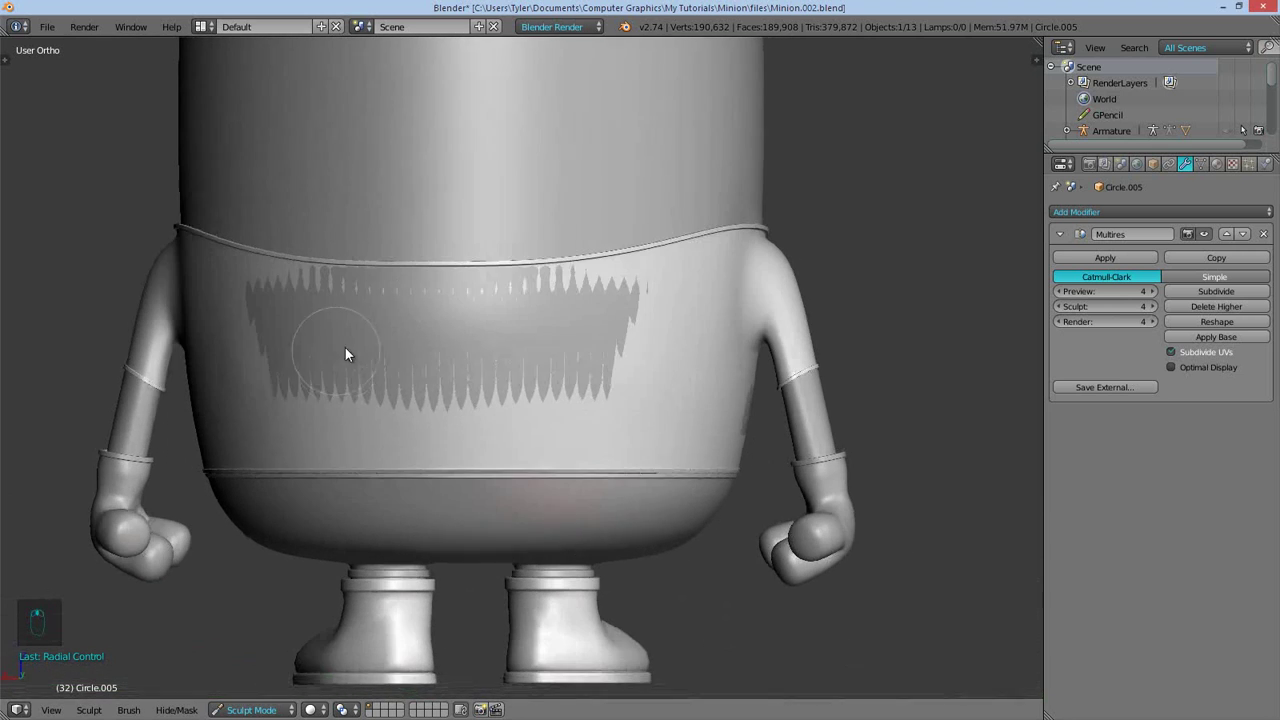
{"action": "left_click_drag", "start_coordinate": [429, 339], "coordinate": [360, 300]}
{"action": "left_click_drag", "start_coordinate": [240, 398], "coordinate": [291, 401]}
{"action": "left_click_drag", "start_coordinate": [291, 325], "coordinate": [504, 403]}
{"action": "left_click_drag", "start_coordinate": [797, 383], "coordinate": [777, 344]}
Isolate the shirt again and sculpt touch-ups around its neckline and shoulders
{"action": "key", "text": "KP_Divide"}
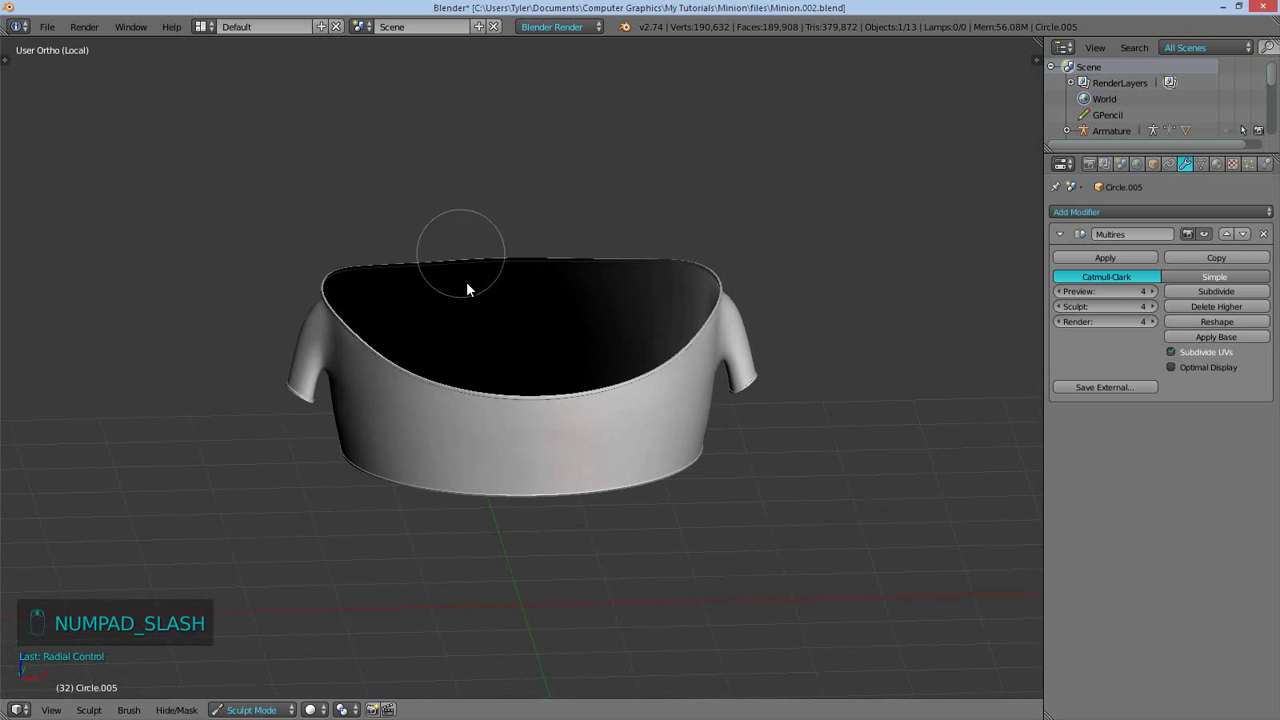
{"action": "key", "text": "i"}
{"action": "left_click_drag", "start_coordinate": [453, 234], "coordinate": [439, 292]}
{"action": "key", "text": "shift+d"}
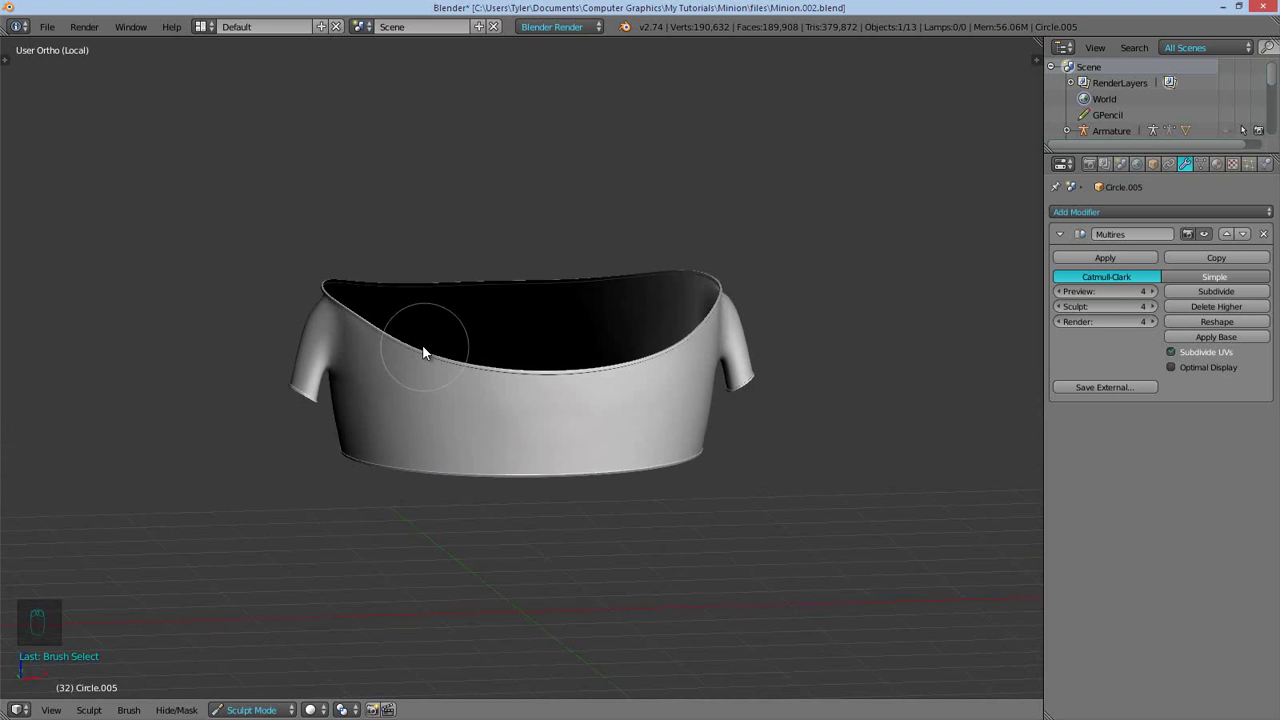
{"action": "left_click_drag", "start_coordinate": [447, 361], "coordinate": [410, 300]}
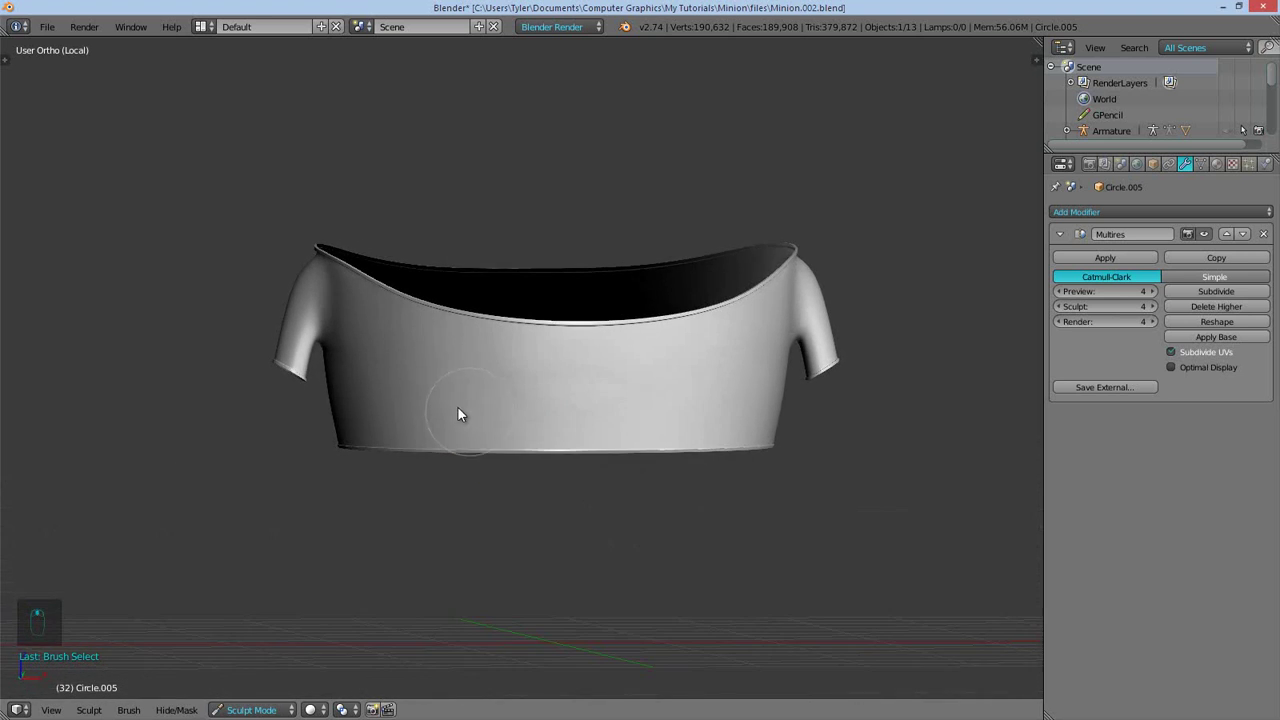
{"action": "left_click_drag", "start_coordinate": [433, 352], "coordinate": [404, 339]}
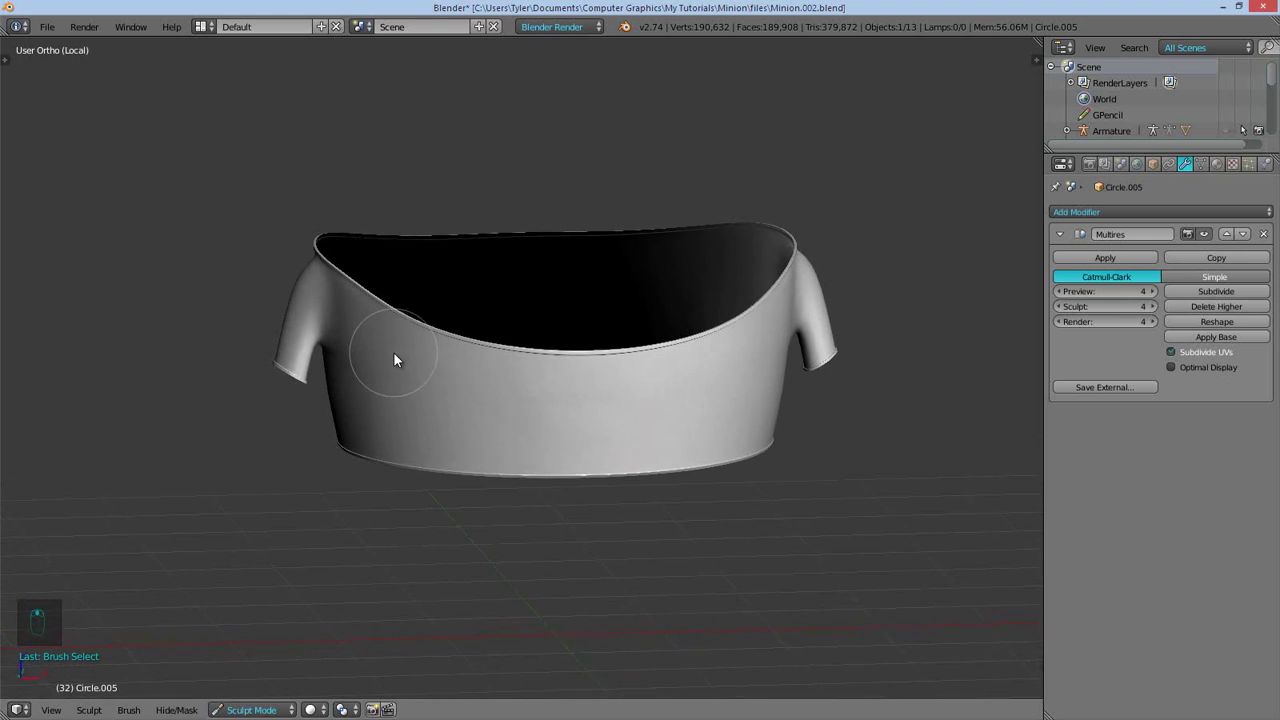
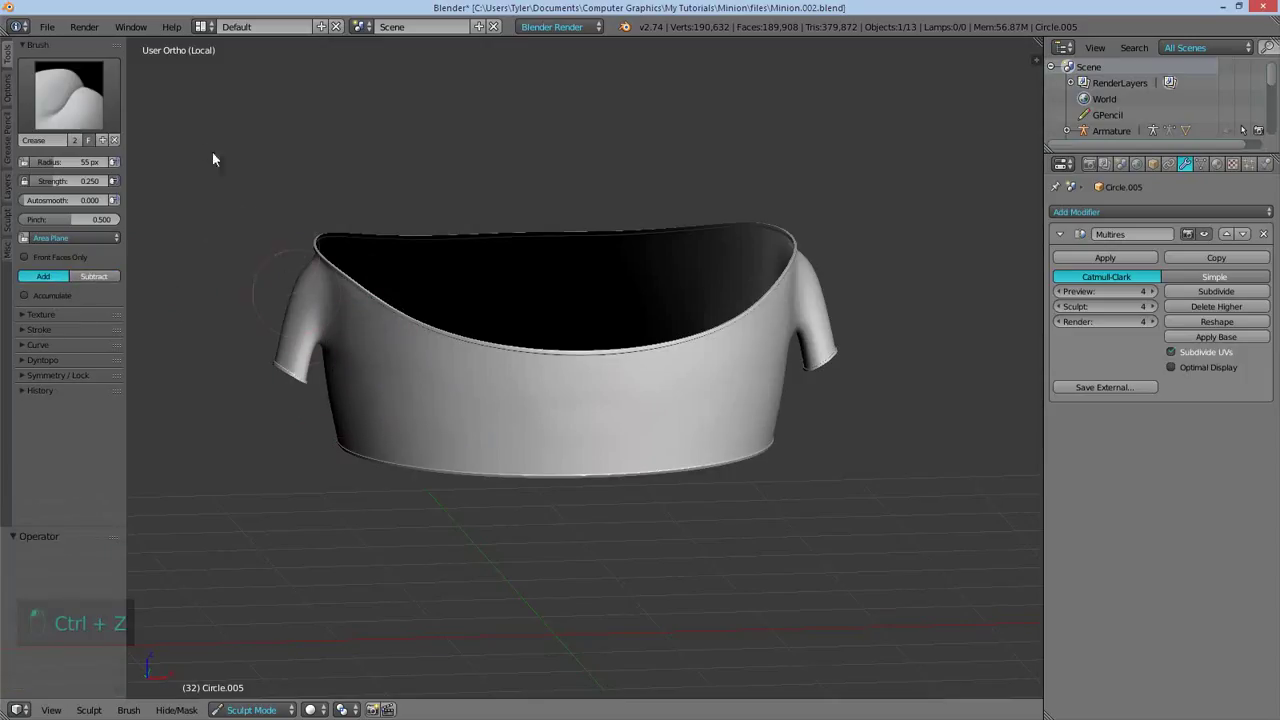
Inflate the shirt near the left sleeve and clear the viewport panels for sculpting
{"action": "key", "text": "f"}
{"action": "key", "text": "f"}
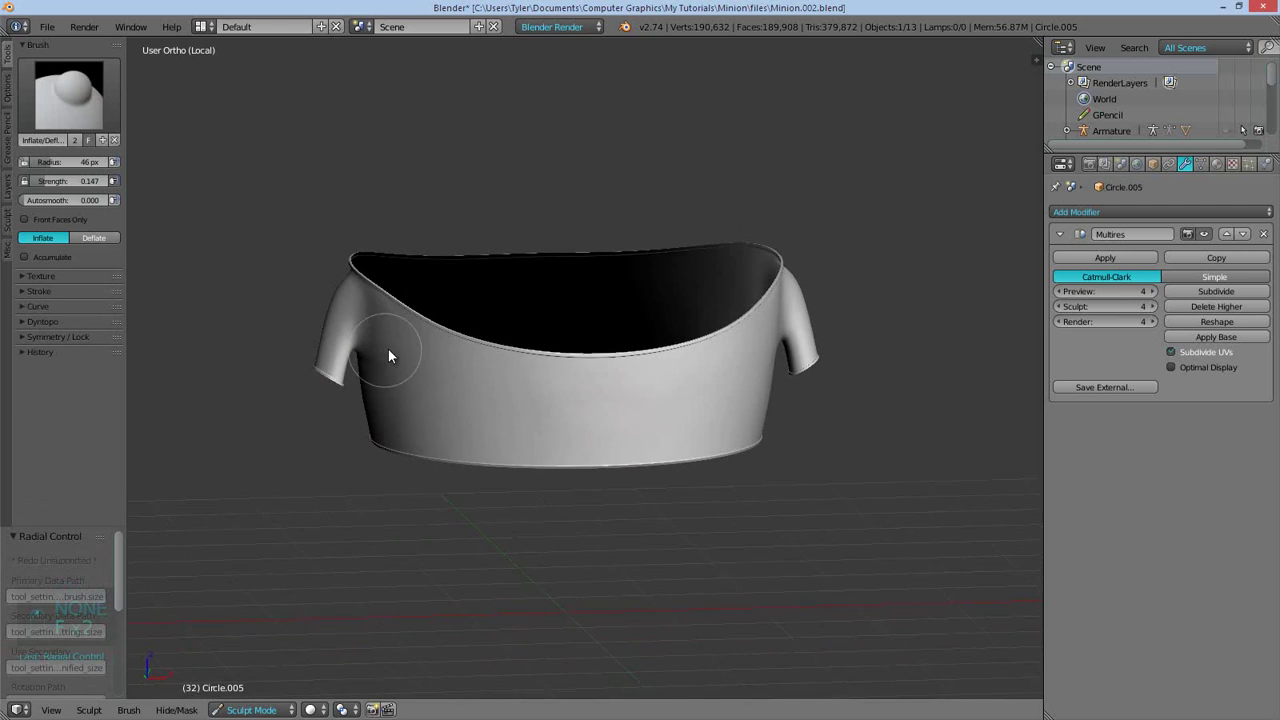
{"action": "left_click_drag", "start_coordinate": [392, 343], "coordinate": [366, 381]}
{"action": "key", "text": "d"}
{"action": "key", "text": "d"}
{"action": "key", "text": "d"}
{"action": "key", "text": "d"}
{"action": "key", "text": "d"}
{"action": "key", "text": "d"}
{"action": "key", "text": "n"}
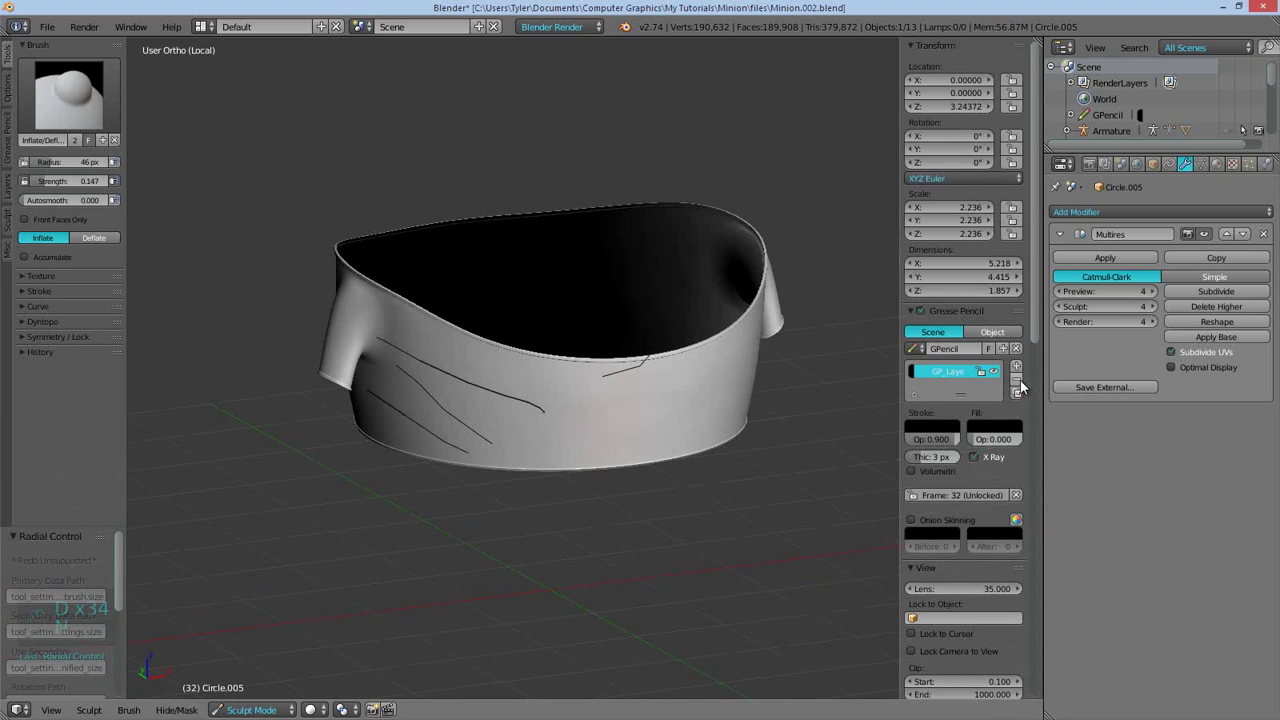
{"action": "key", "text": "n"}
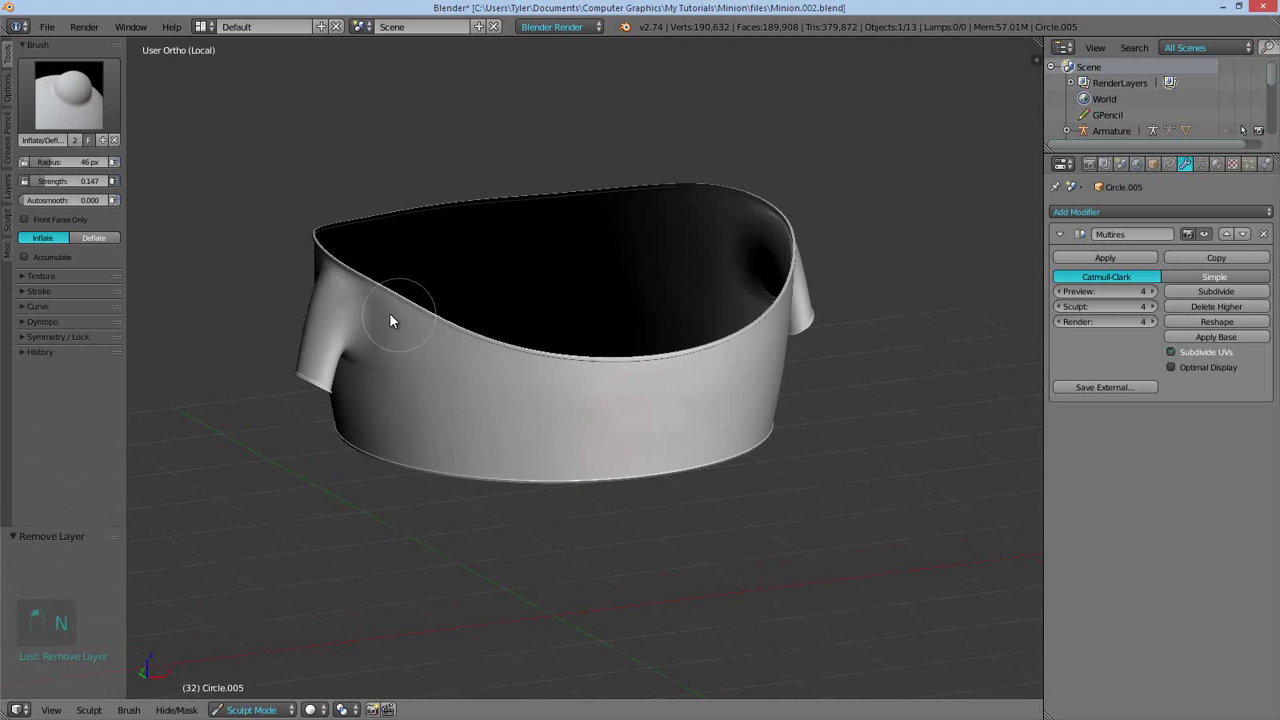
Alternate Smooth and Crease strokes to form soft inward folds across the shirt front
{"action": "key", "text": "shift+f"}
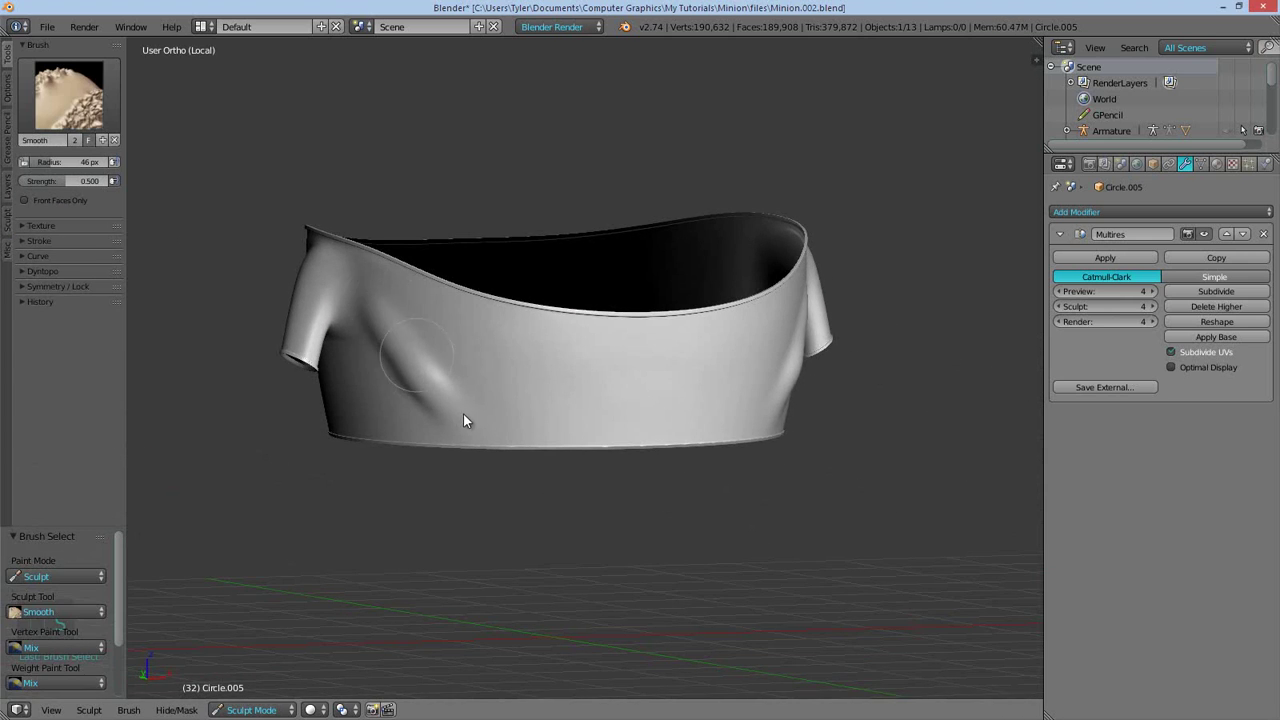
{"action": "key", "text": "shift+c"}
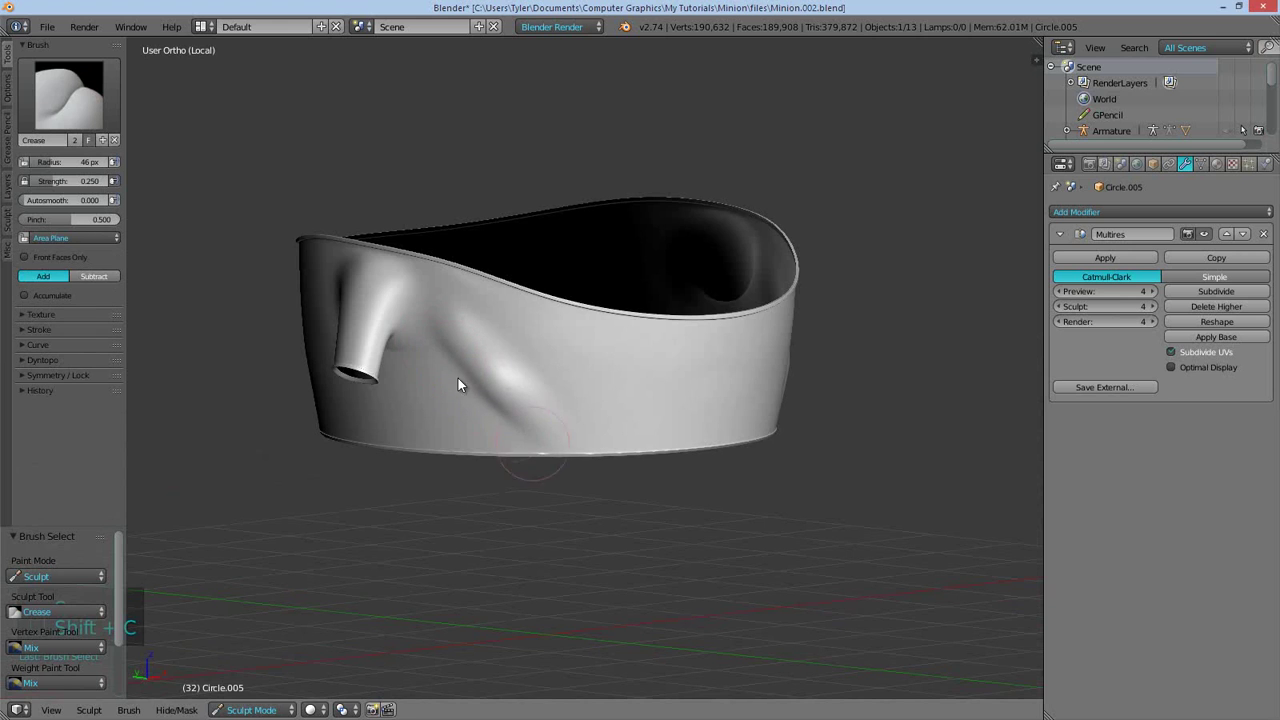
{"action": "key", "text": "s"}
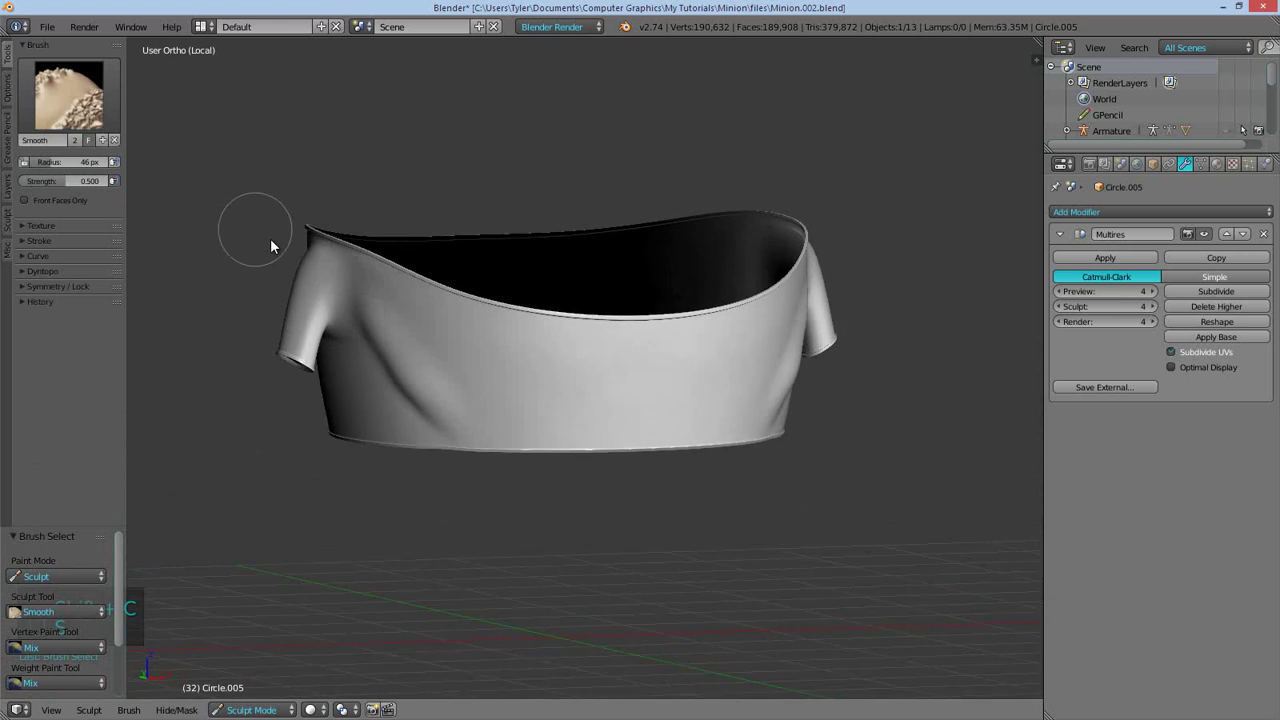
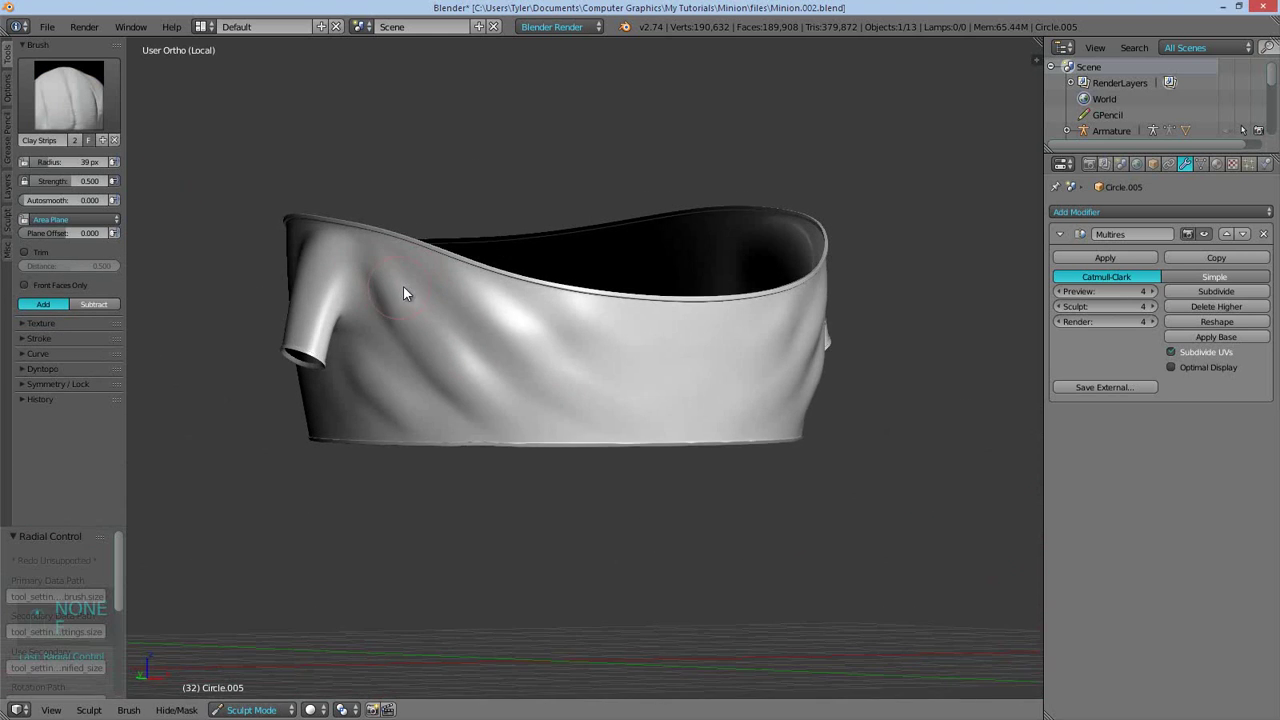
{"action": "key", "text": "f"}
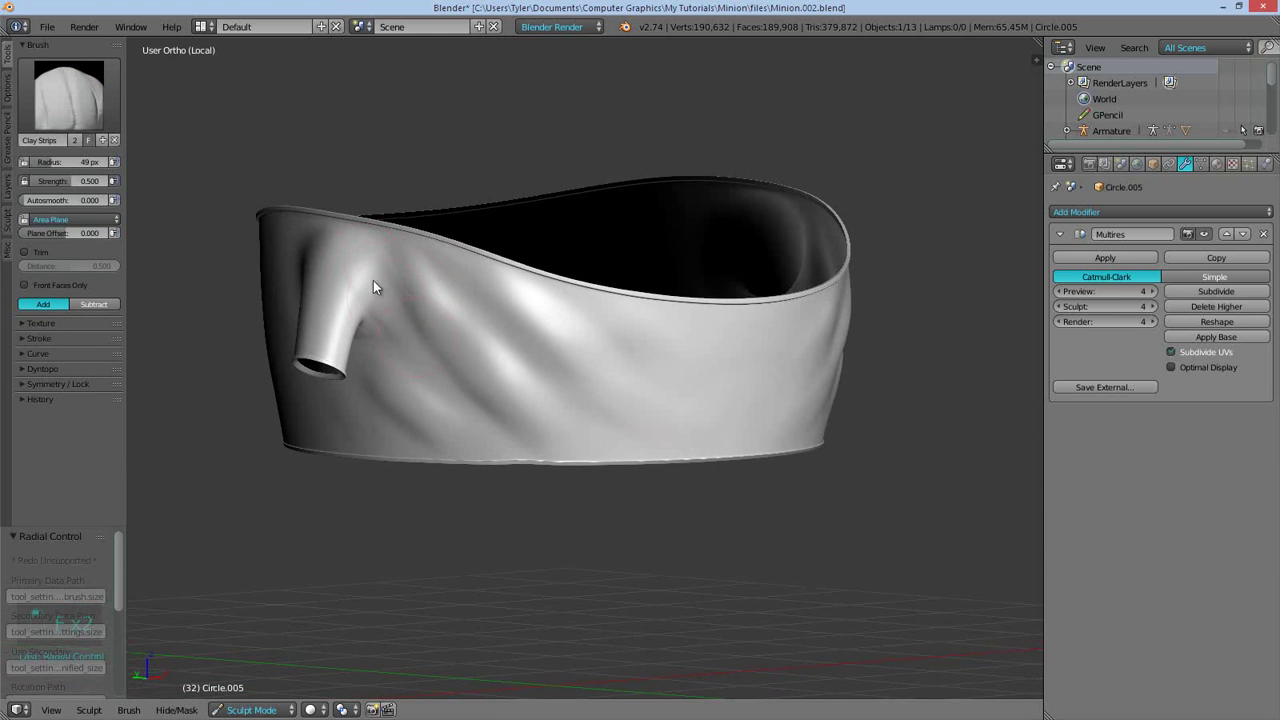
{"action": "key", "text": "ctrl+z"}
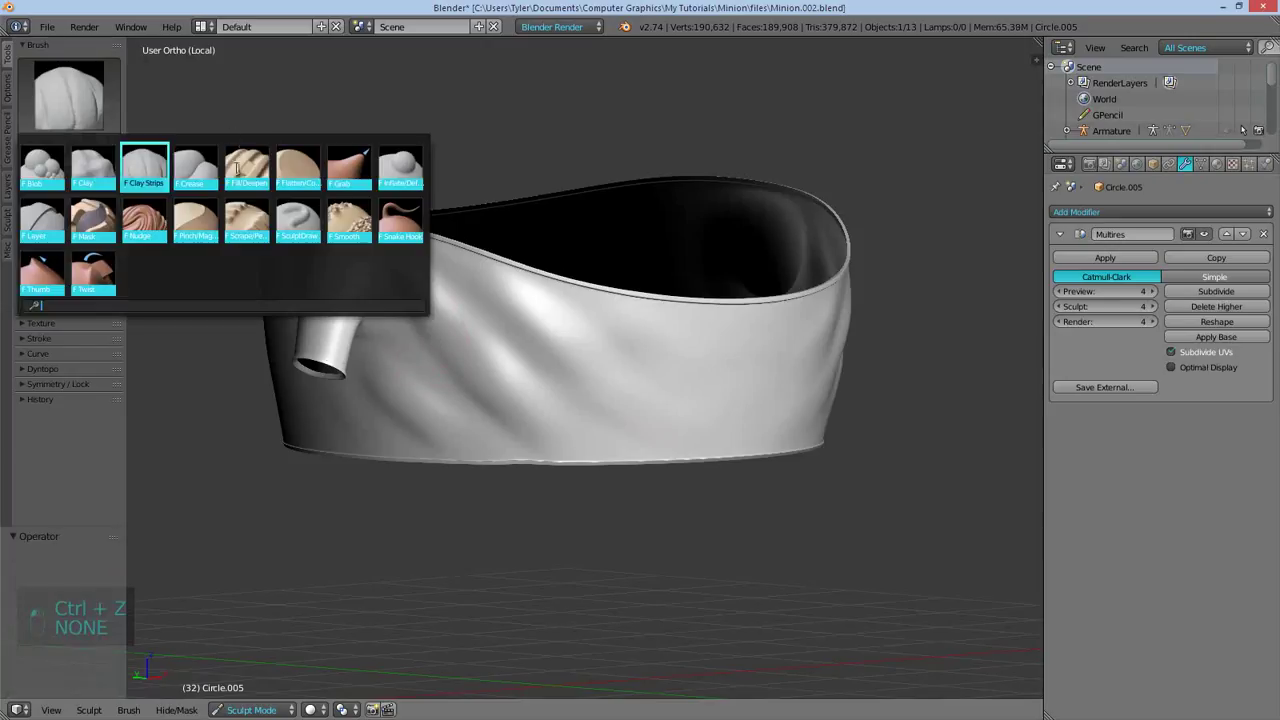
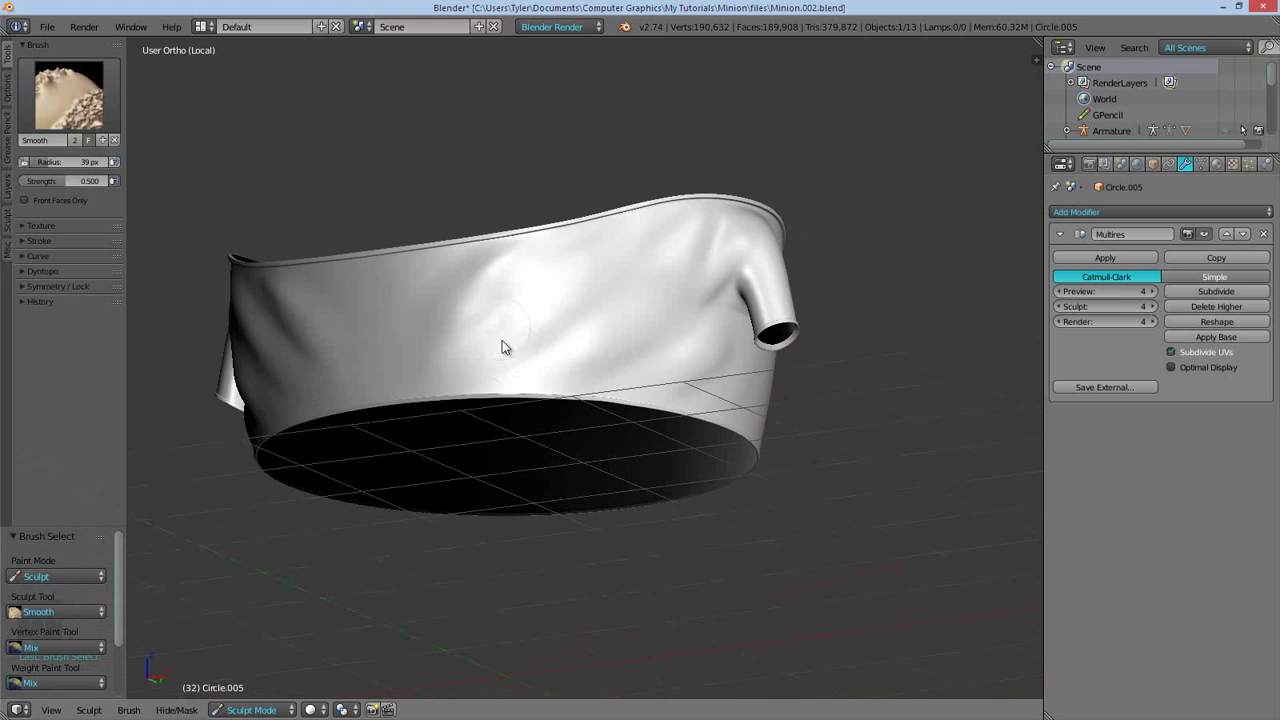
Inflate and soften the chest wrinkles, then show the shirt with pinkish matcap shading
{"action": "key", "text": "f"}
{"action": "key", "text": "f"}
{"action": "key", "text": "f"}
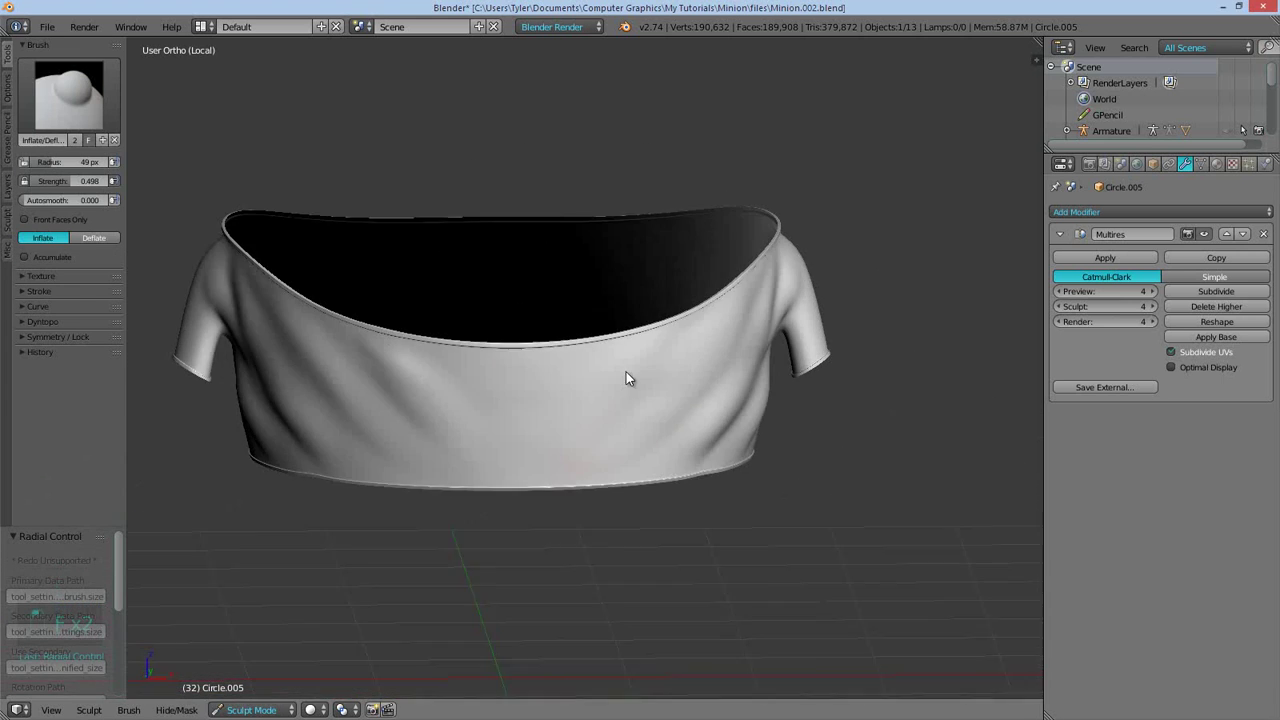
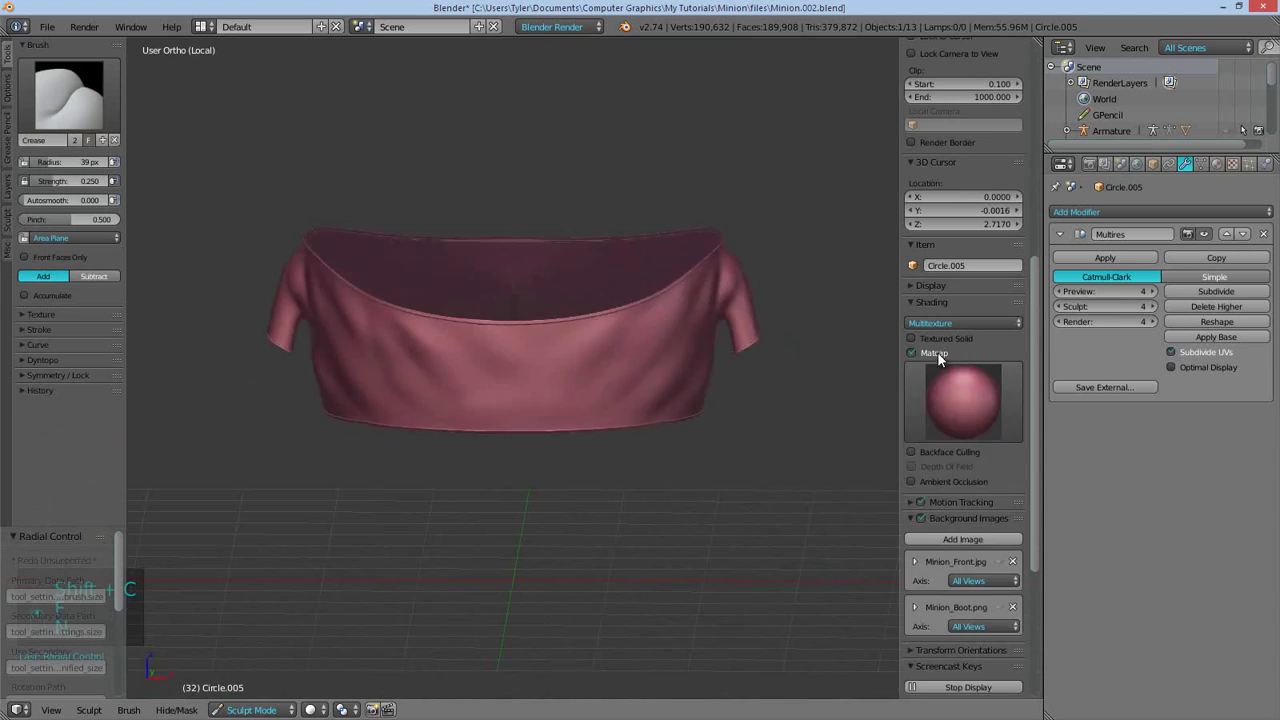
Deepen the shirt's creases with Crease and soften them with Smooth strokes
{"action": "key", "text": "n"}
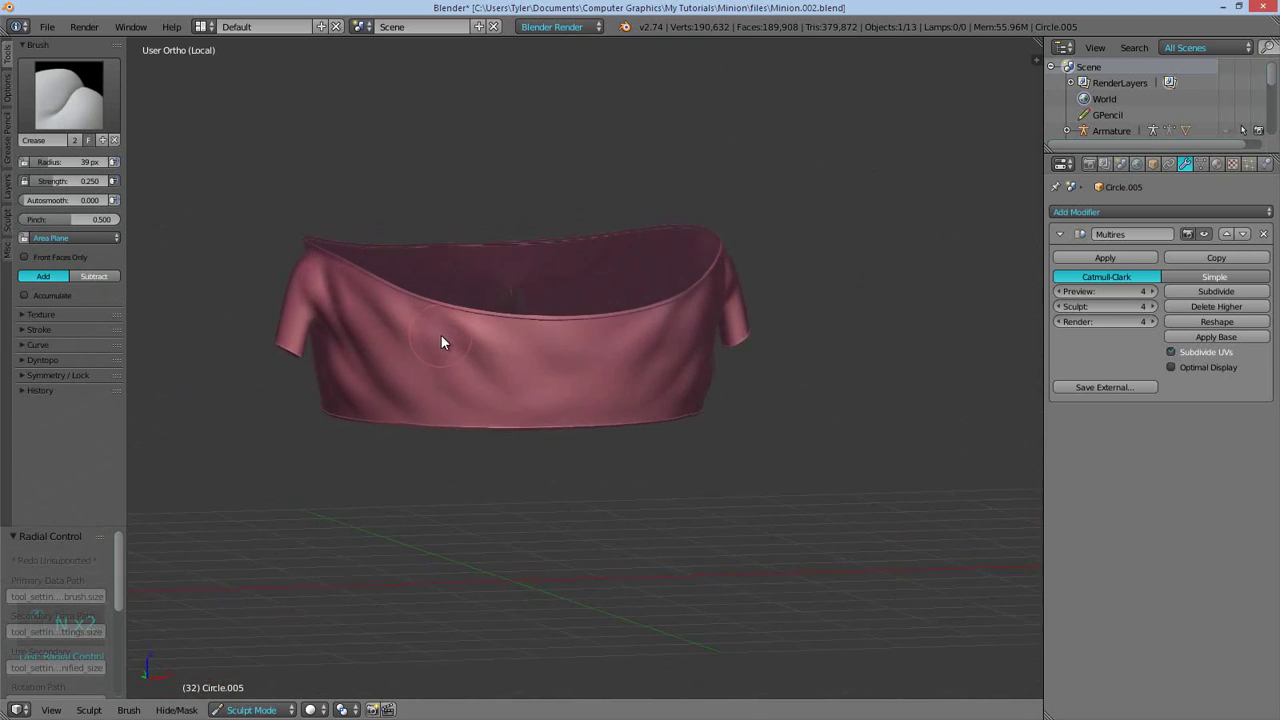
{"action": "key", "text": "f"}
{"action": "key", "text": "s"}
{"action": "key", "text": "s"}
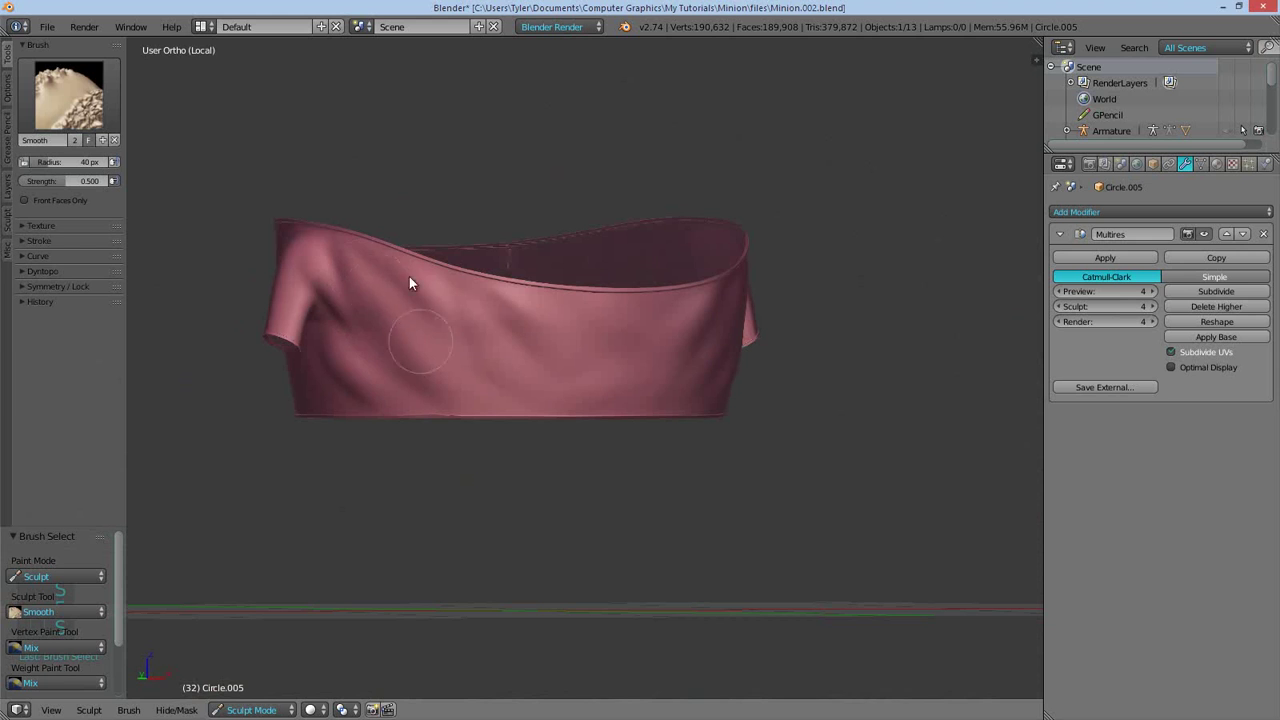
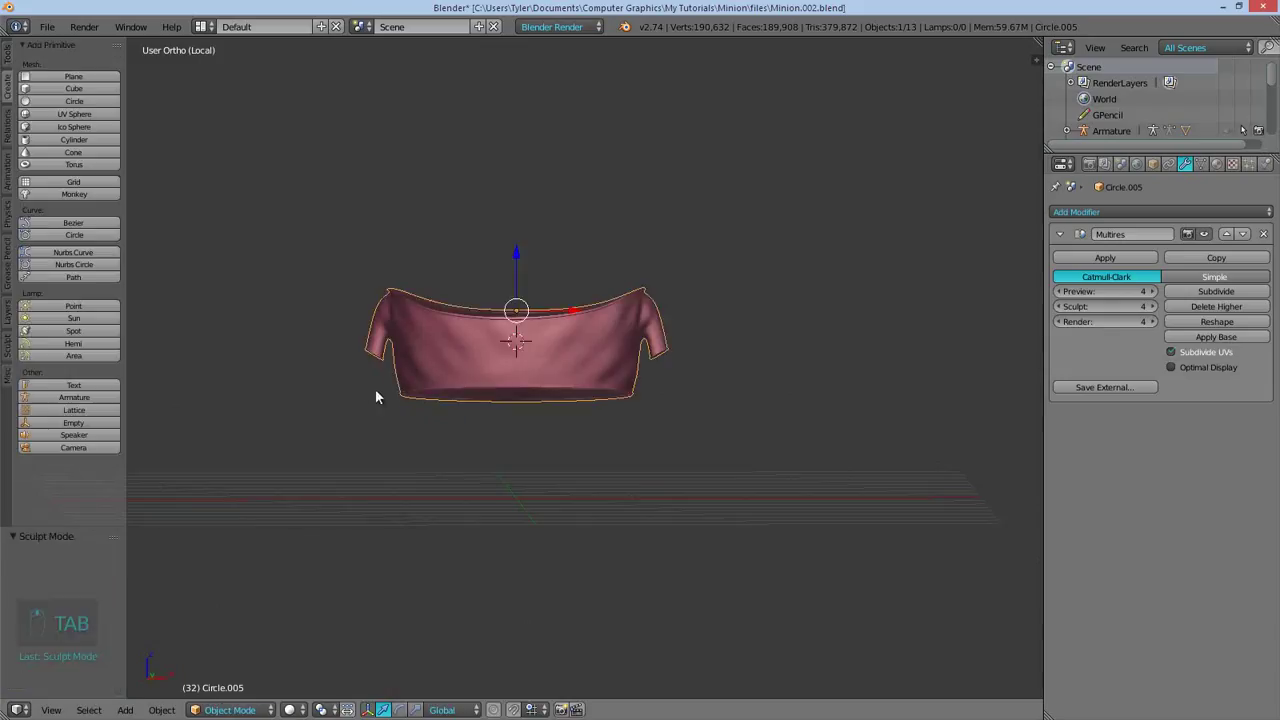
Leave Local view to show the full Minion from the front and resume sculpting the shirt
{"action": "key", "text": "a"}
{"action": "key", "text": "q"}
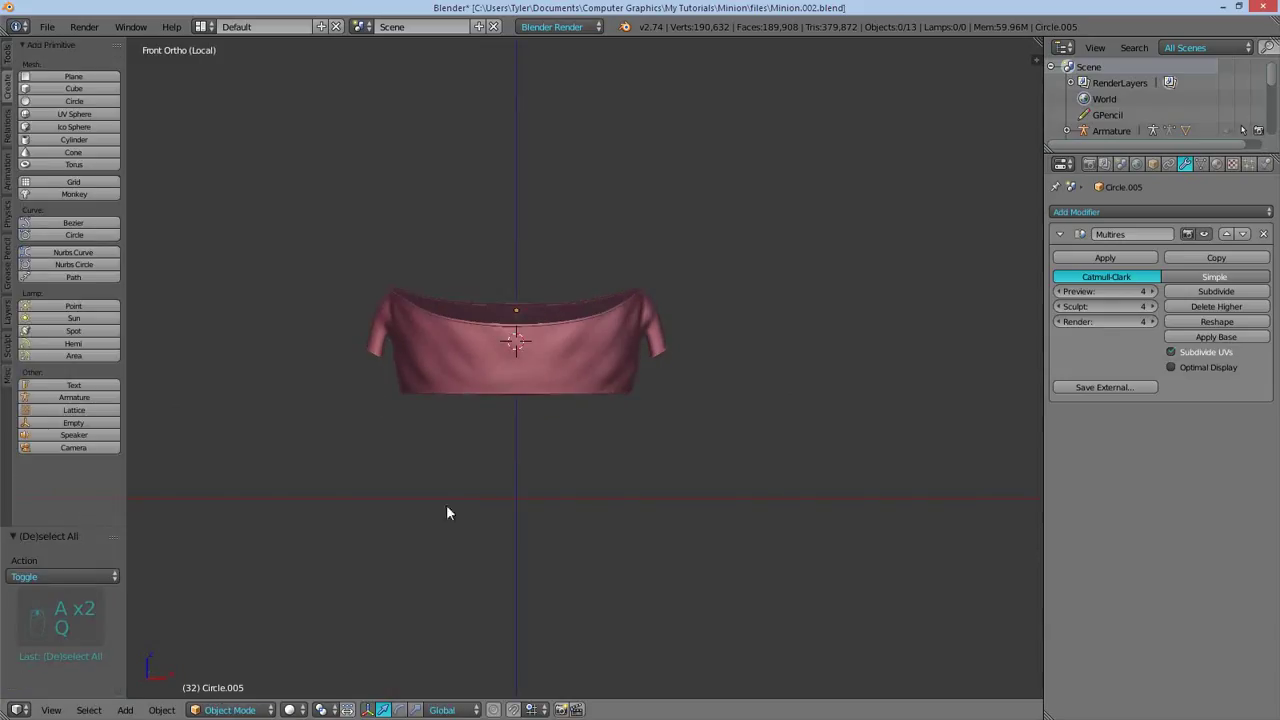
{"action": "key", "text": "Tab"}
{"action": "key", "text": "Tab"}
{"action": "key", "text": "Tab"}
{"action": "key", "text": "KP_Divide"}
{"action": "key", "text": "a"}
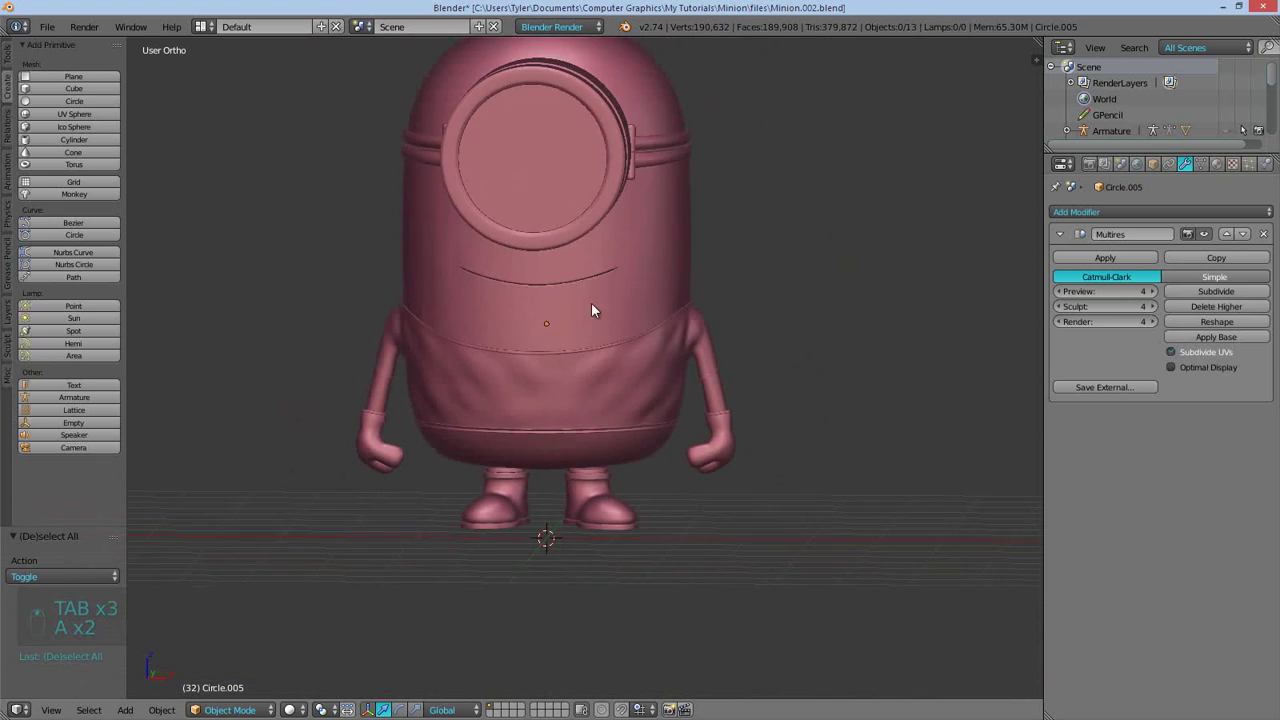
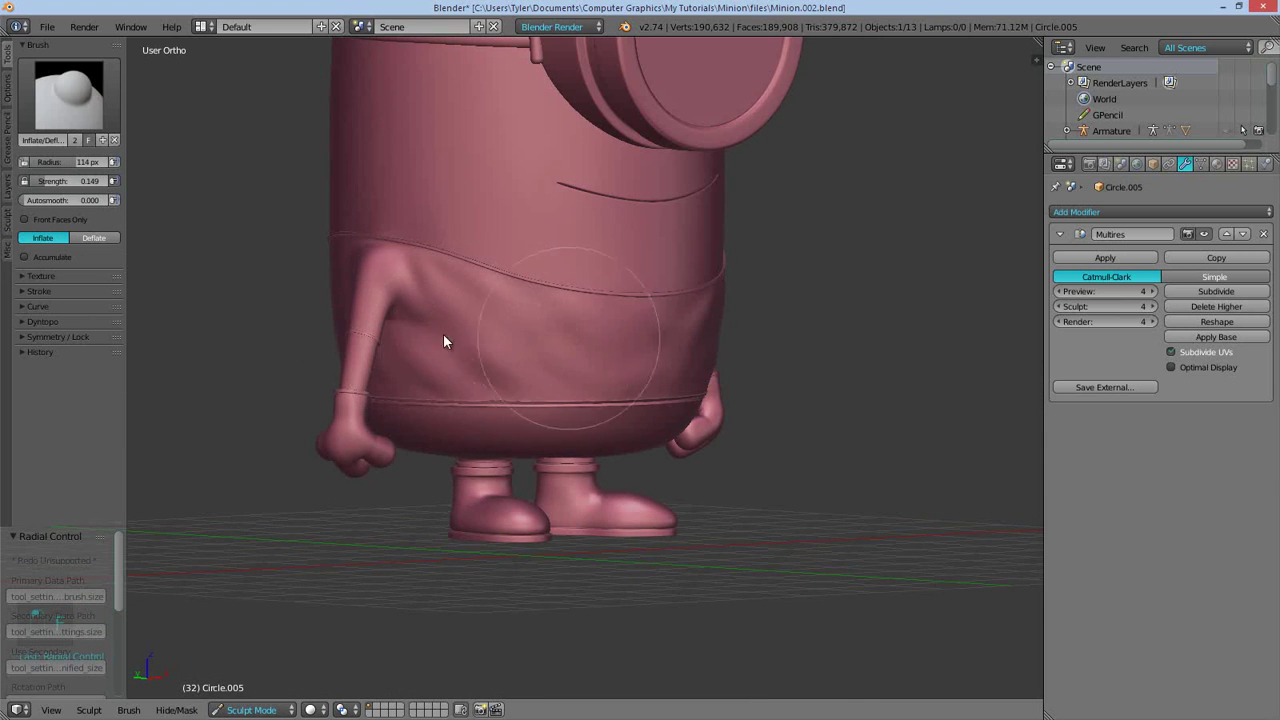
Inflate the shirt surface and turn off matcap shading, shrinking the brush radius
{"action": "left_click_drag", "start_coordinate": [370, 339], "coordinate": [1009, 338]}
{"action": "key", "text": "n"}
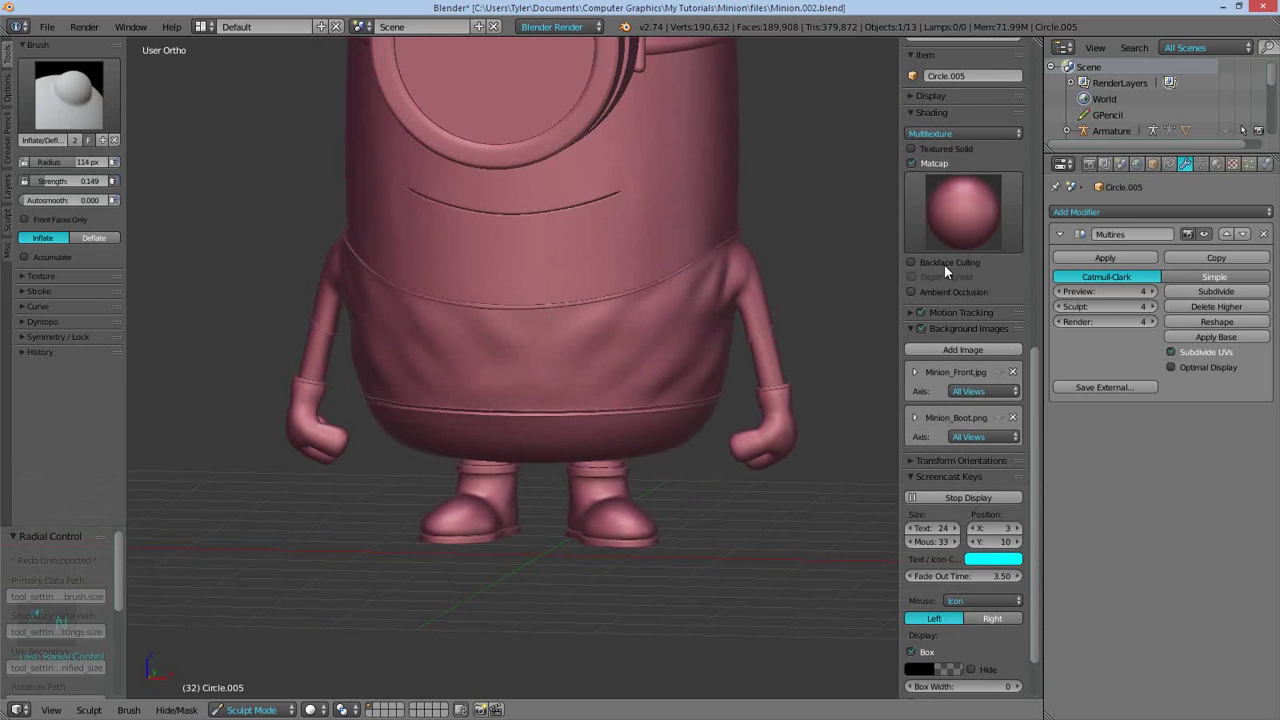
{"action": "key", "text": "n"}
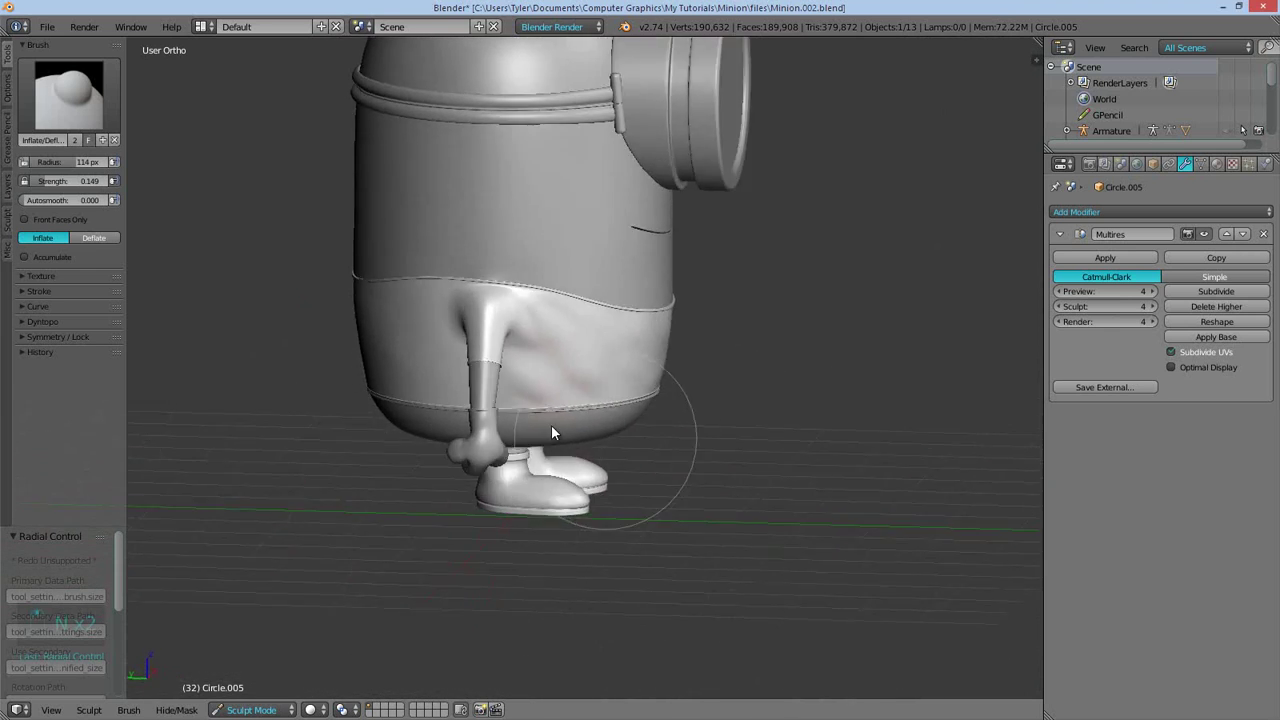
{"action": "key", "text": "Tab"}
{"action": "key", "text": "Tab"}
{"action": "key", "text": "Tab"}
Push out and smooth the shirt's belly over the clipping areas, ending in front ortho view
{"action": "key", "text": "f"}
{"action": "key", "text": "f"}
{"action": "middle_click", "coordinate": [459, 206]}
{"action": "key", "text": "f"}
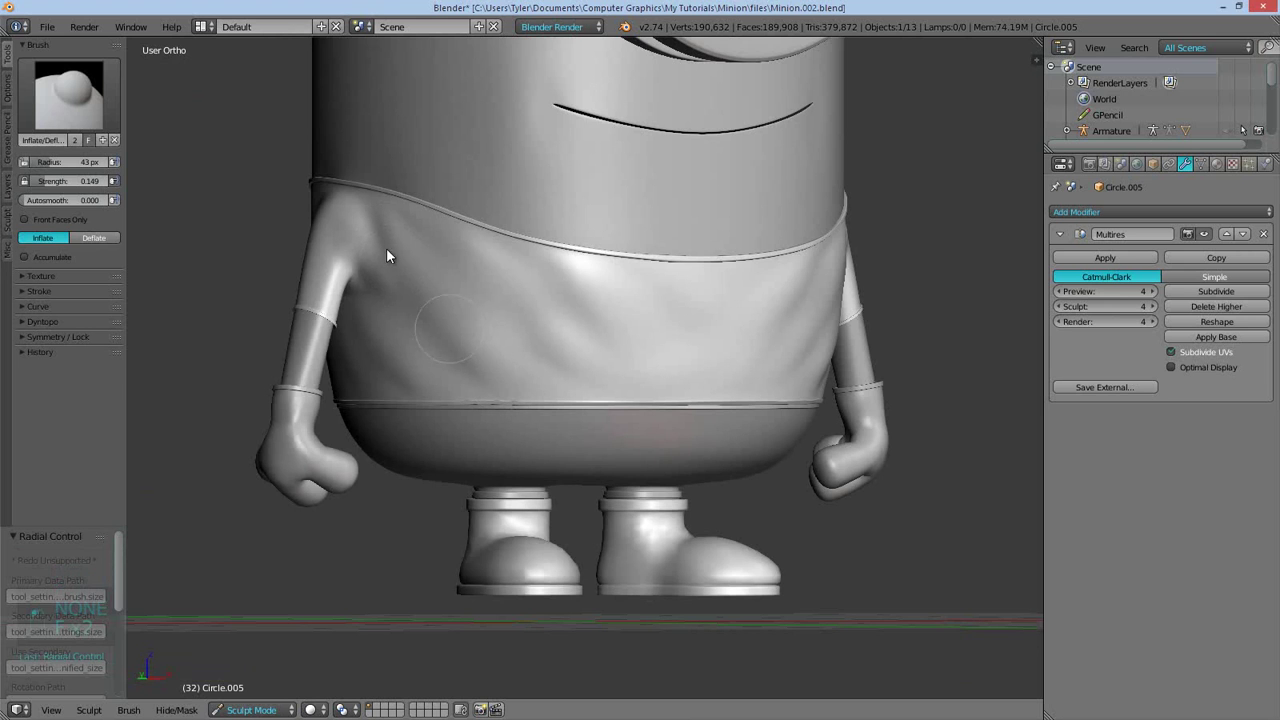
{"action": "key", "text": "shift+c"}
{"action": "key", "text": "s"}
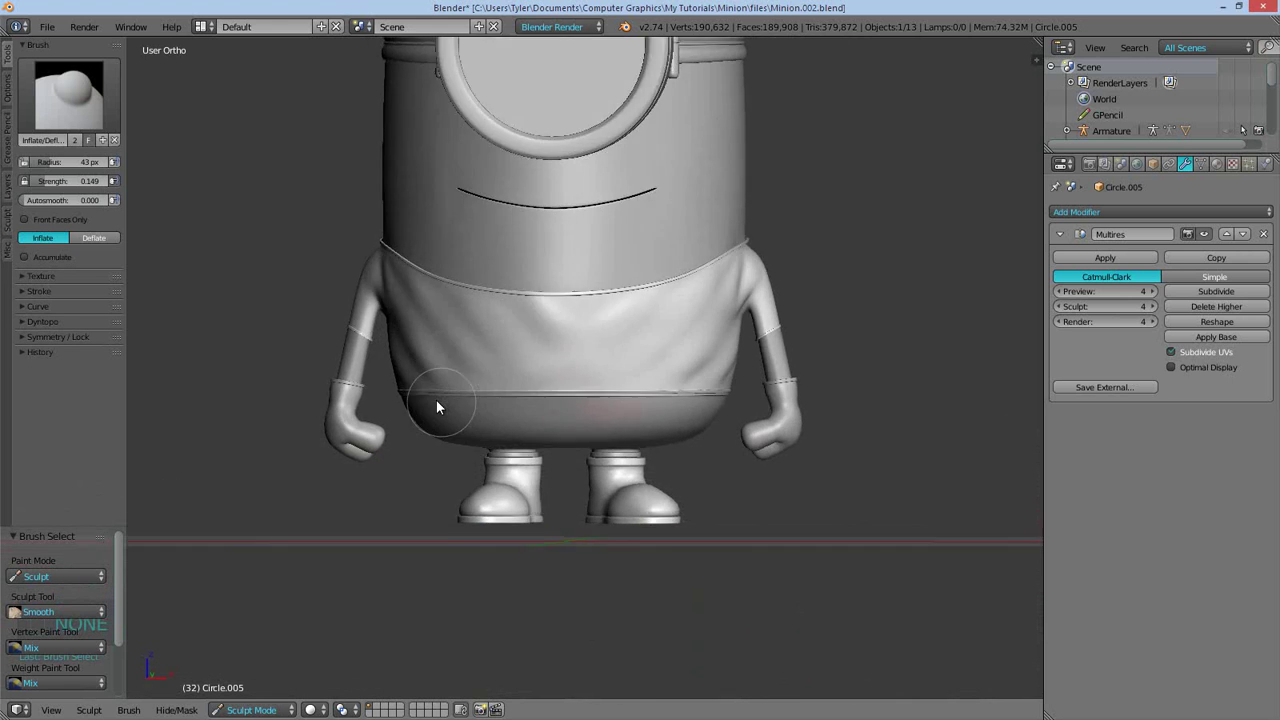
{"action": "key", "text": "f"}
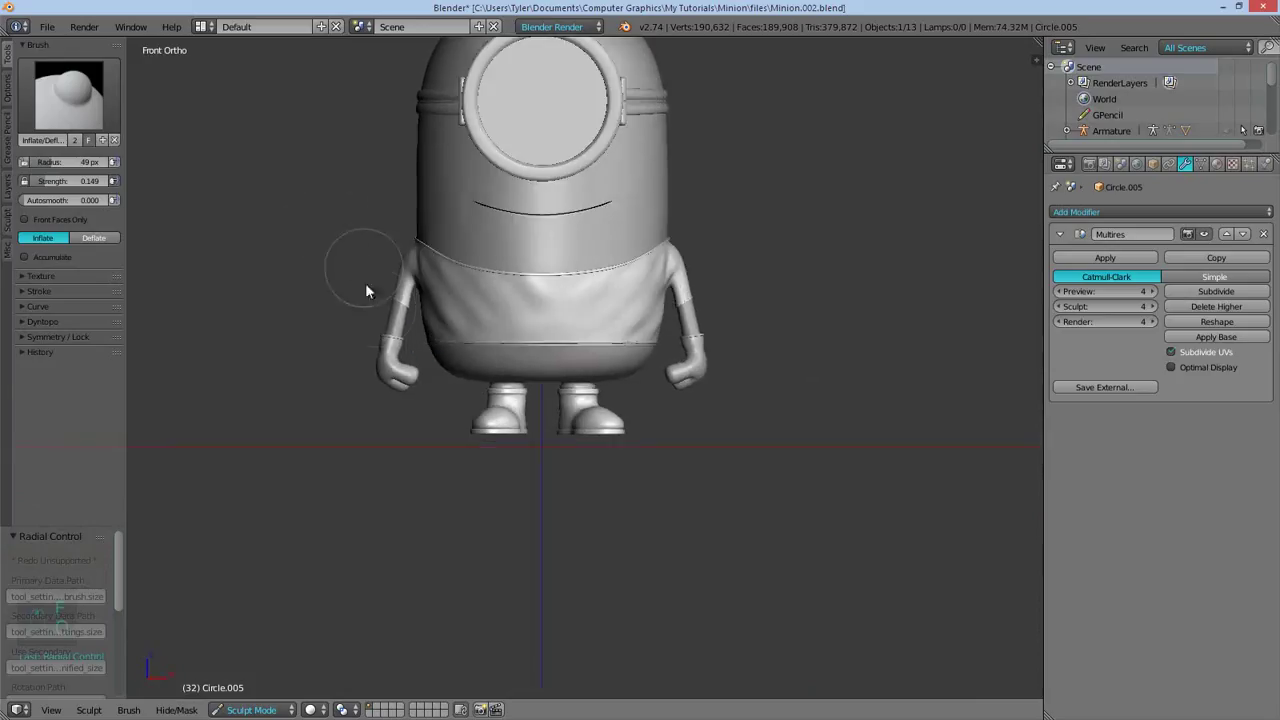
Select the pants Circle.006, apply its Mirror modifier and add a four-level Multires
{"action": "key", "text": "q"}
{"action": "key", "text": "Tab"}
{"action": "left_click_drag", "start_coordinate": [429, 386], "coordinate": [1068, 329]}
{"action": "key", "text": "a"}
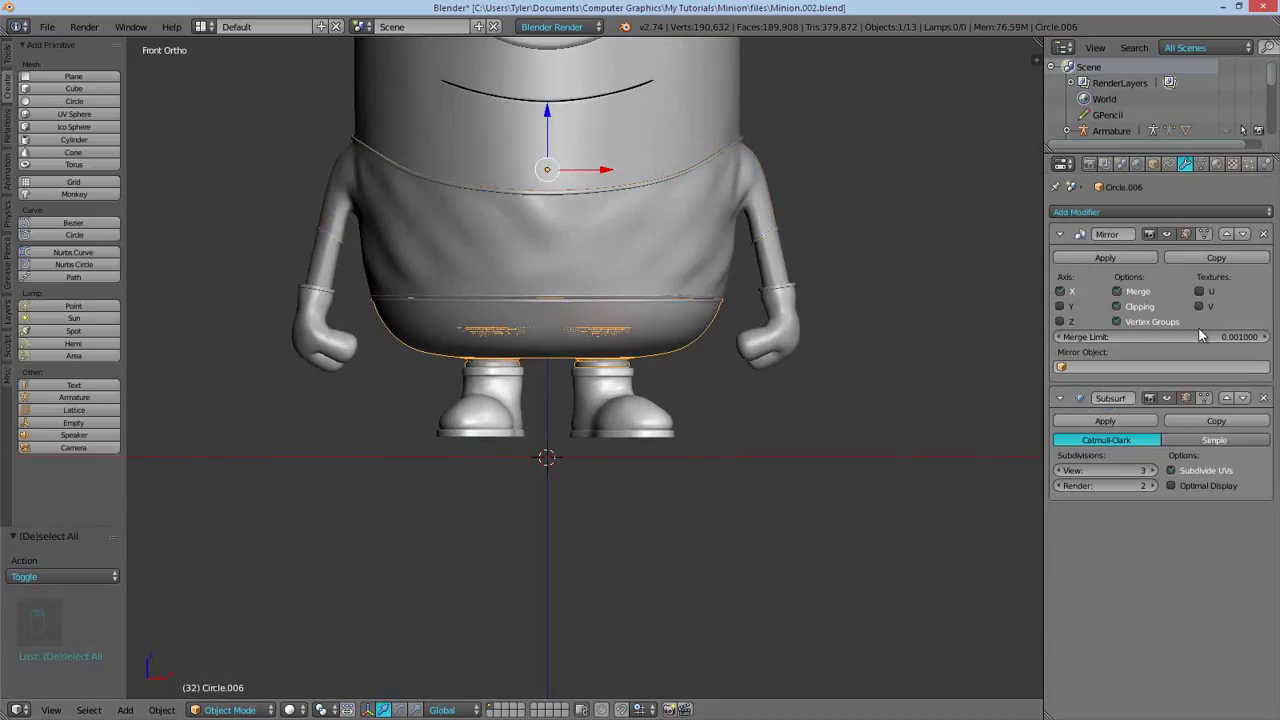
{"action": "left_click_drag", "start_coordinate": [1238, 319], "coordinate": [1040, 374]}
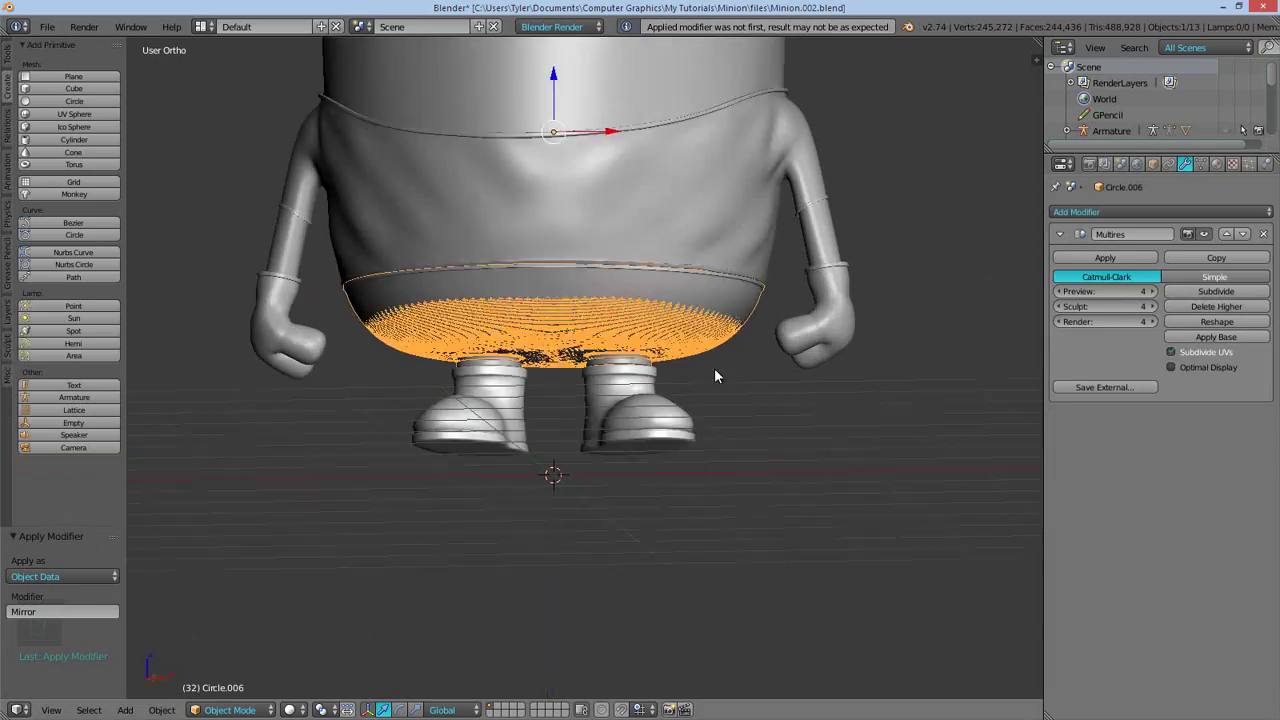
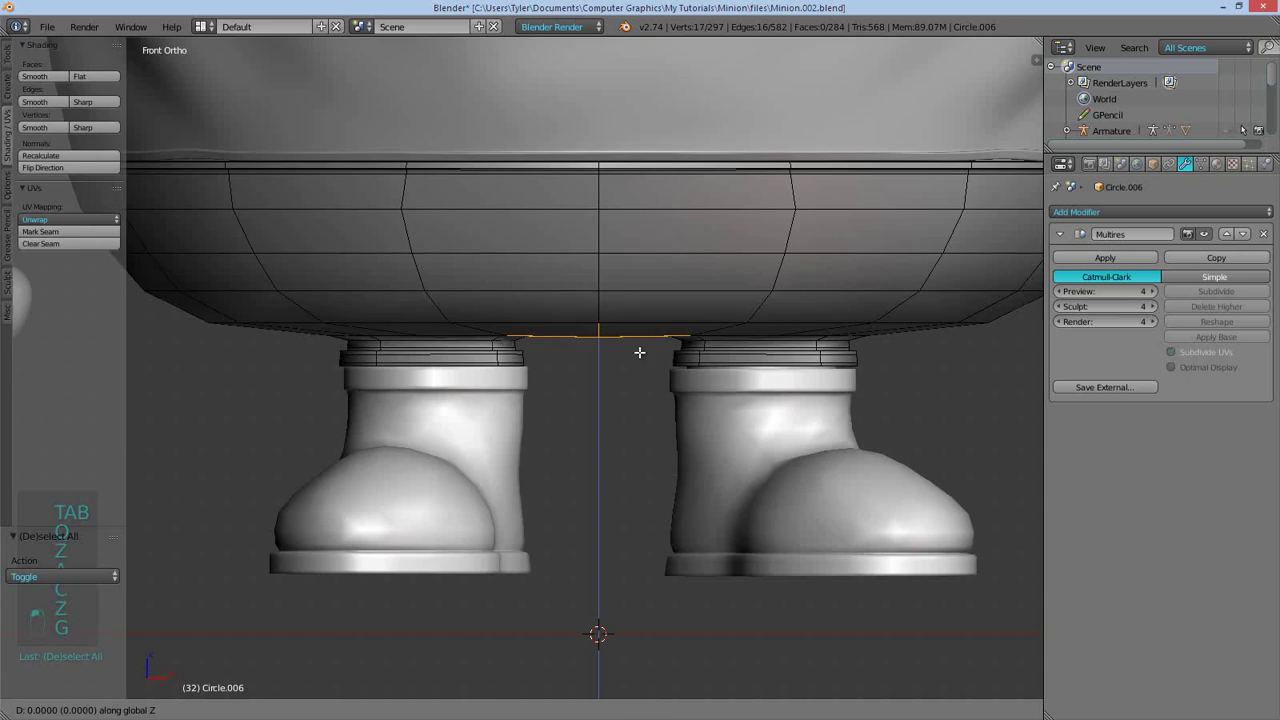
{"action": "key", "text": "z"}
{"action": "key", "text": "g"}
{"action": "key", "text": "Tab"}
Fix stray pants vertices in Edit Mode and begin sculpting soft wrinkles with Inflate
{"action": "key", "text": "a"}
{"action": "key", "text": "a"}
{"action": "left_click_drag", "start_coordinate": [566, 322], "coordinate": [494, 312]}
{"action": "key", "text": "q"}
{"action": "key", "text": "a"}
{"action": "middle_click", "coordinate": [524, 344]}
{"action": "key", "text": "Tab"}
{"action": "middle_click", "coordinate": [459, 364]}
{"action": "key", "text": "shift+c"}
{"action": "key", "text": "ctrl+z"}
{"action": "key", "text": "shift+f"}
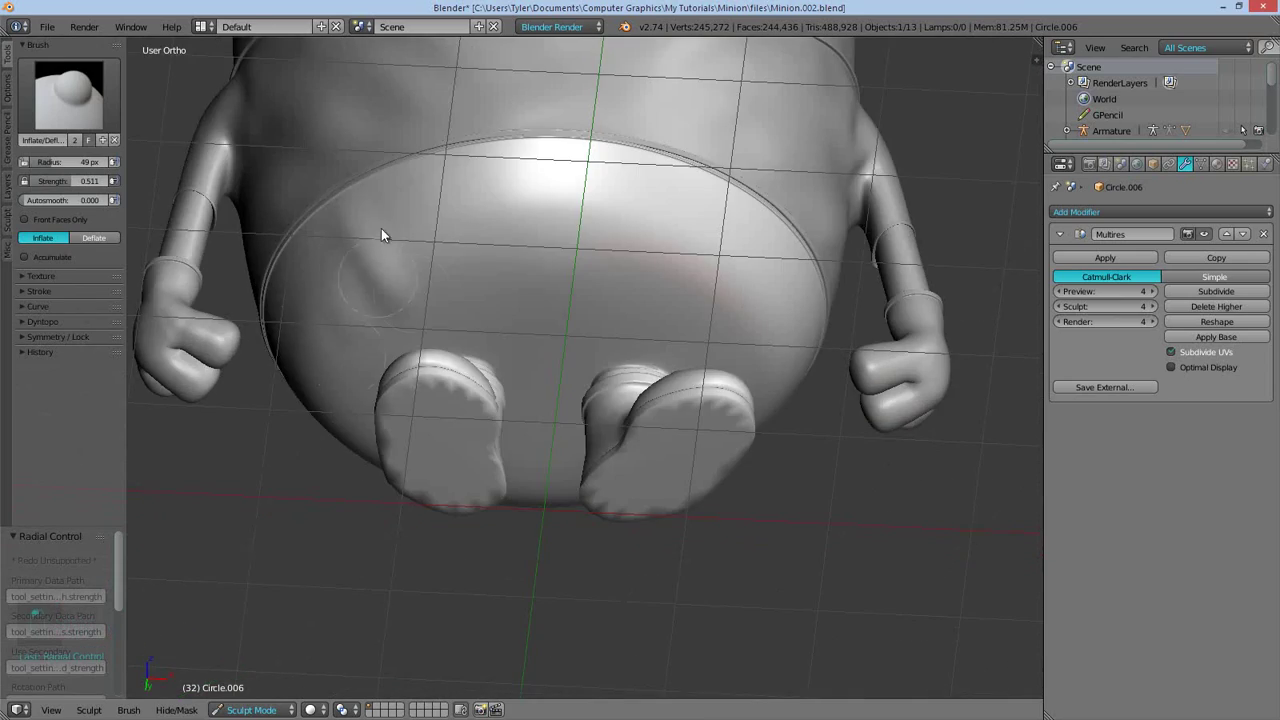
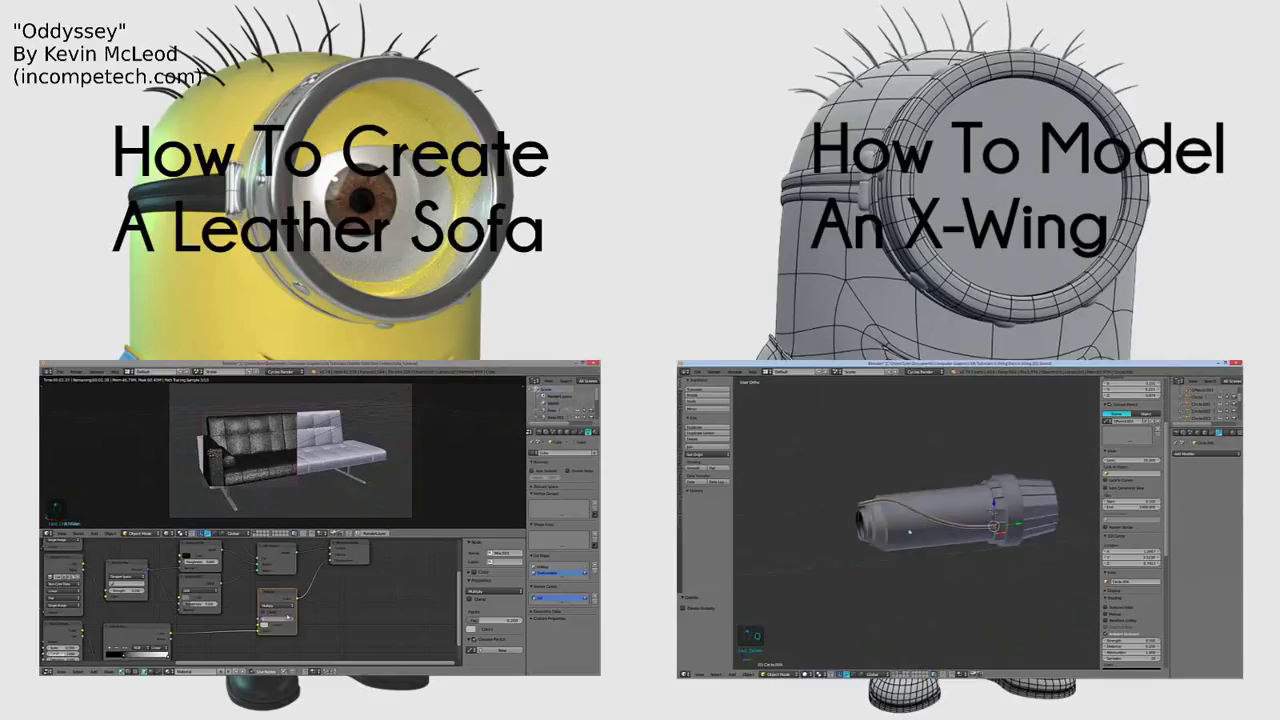
{"action": "key", "text": "q"}
{"action": "key", "text": "z"}
{"action": "key", "text": "z"}
{"action": "key", "text": "a"}
{"action": "key", "text": "z"}
{"action": "key", "text": "m"}
{"action": "key", "text": "2"}
{"action": "key", "text": "m"}
{"action": "key", "text": "3"}
{"action": "key", "text": "m"}
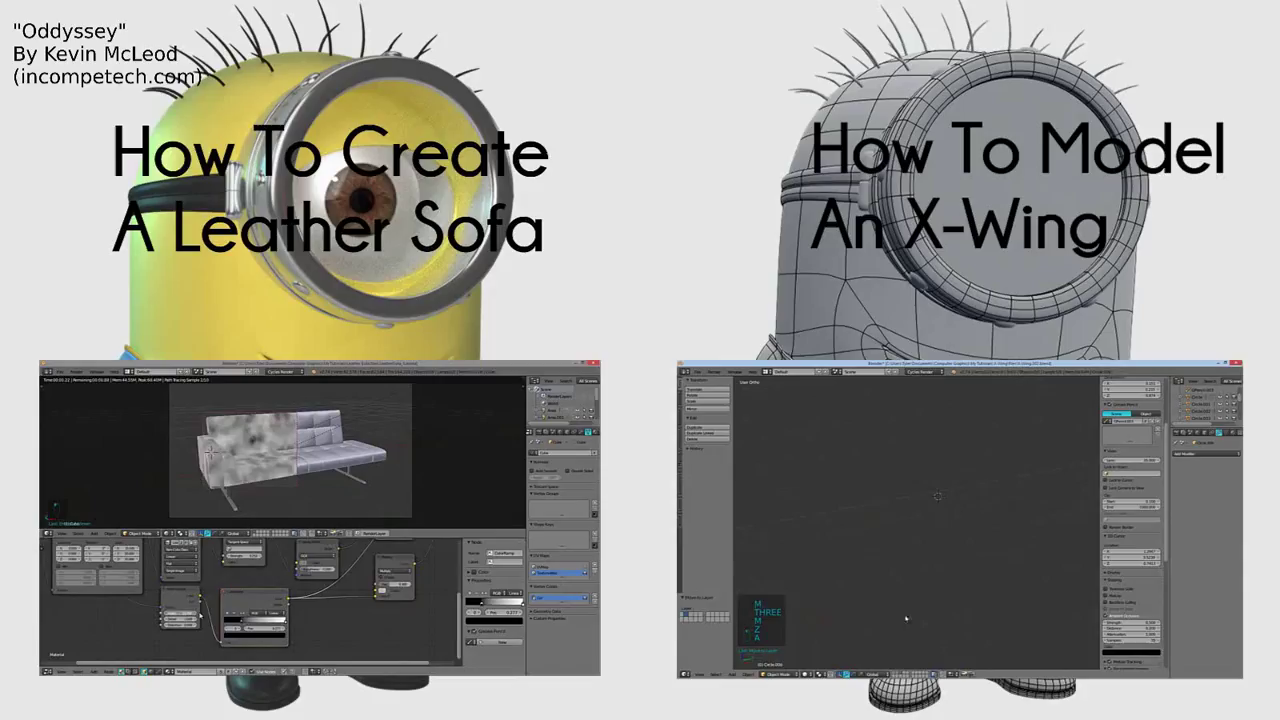
{"action": "key", "text": "z"}
{"action": "key", "text": "a"}
{"action": "key", "text": "z"}
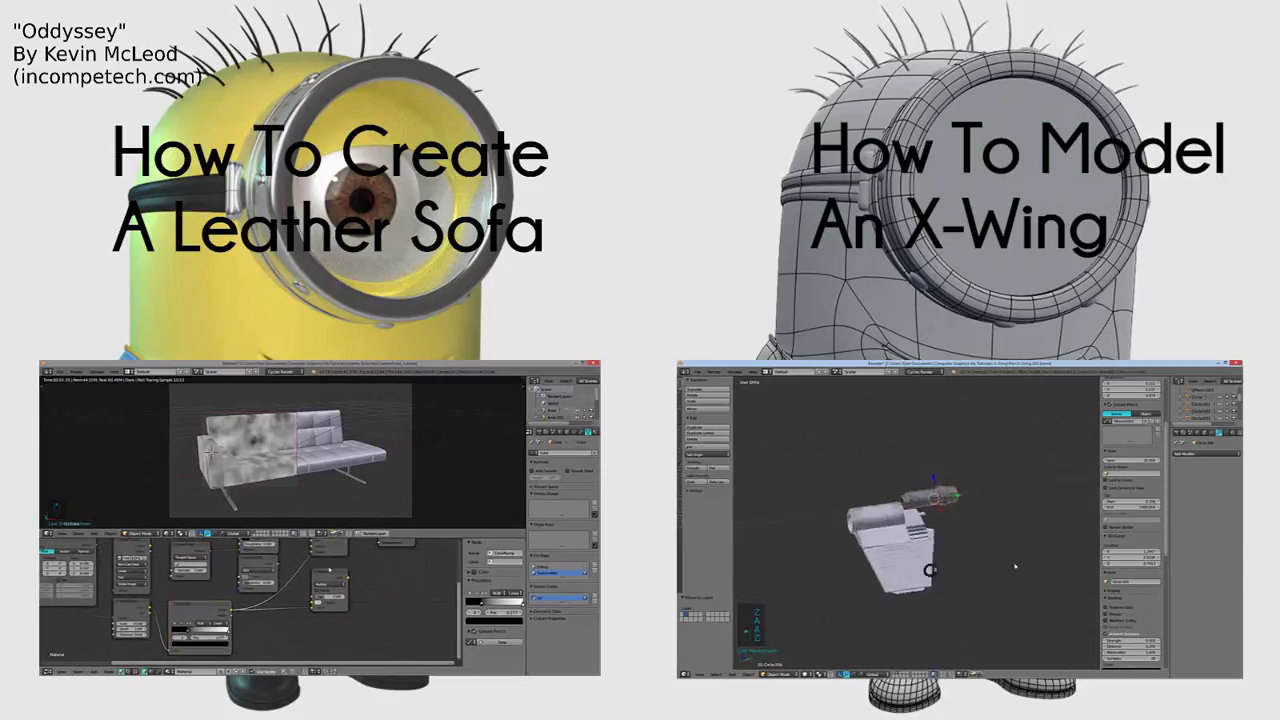